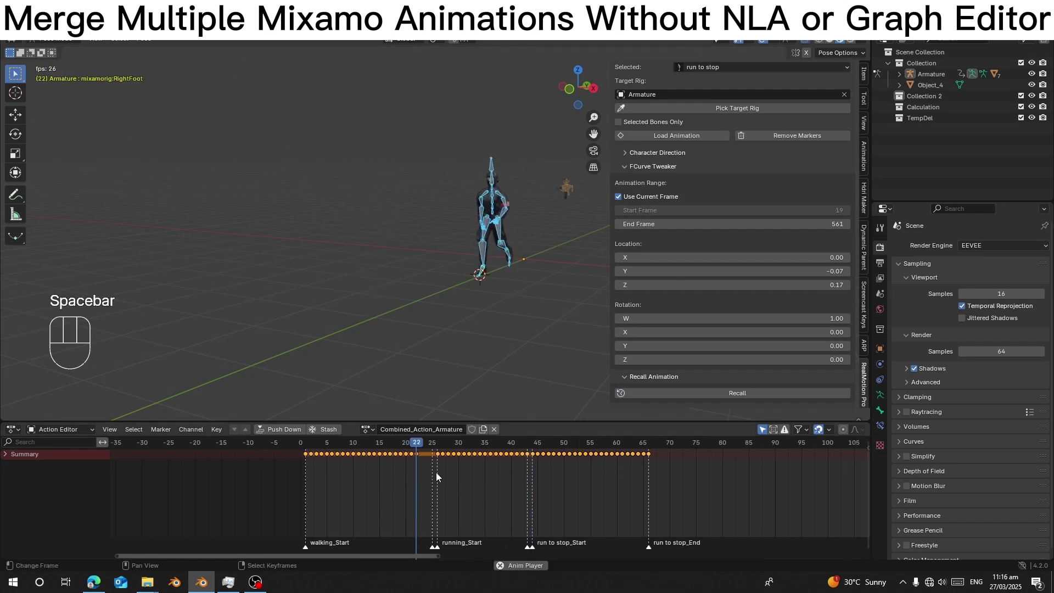
Step: Scrub and play back the finished Combined_Action_Armature timeline to preview the chained clips
click(513, 483)
click(469, 484)
drag(436, 335, 404, 329)
click(466, 493)
key(space)
Step: Switch to the soldeir.blend scene with the T-posed soldier and stop playback
click(656, 467)
click(696, 125)
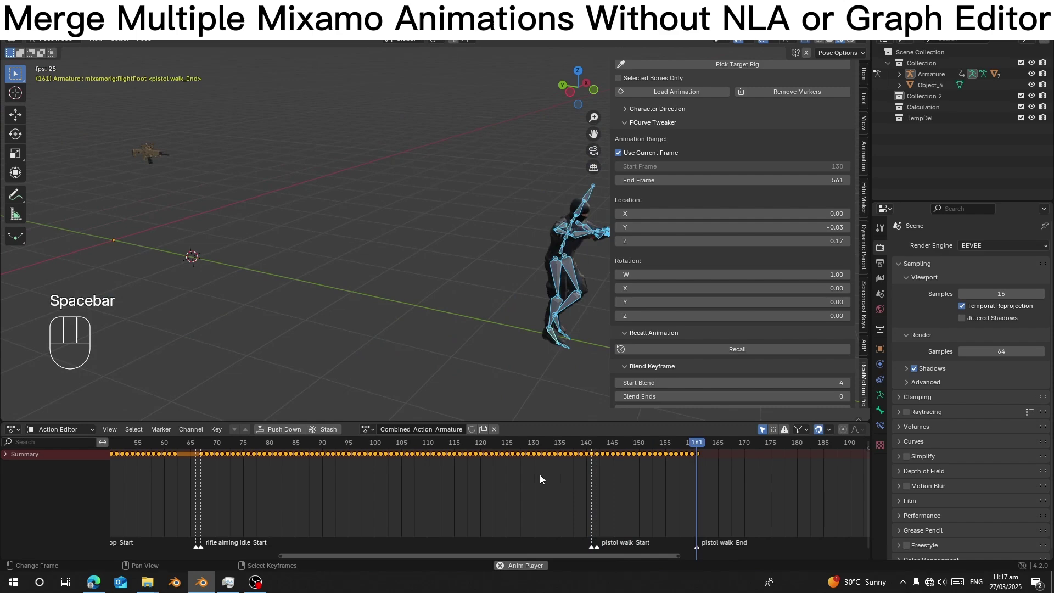
click(515, 494)
key(space)
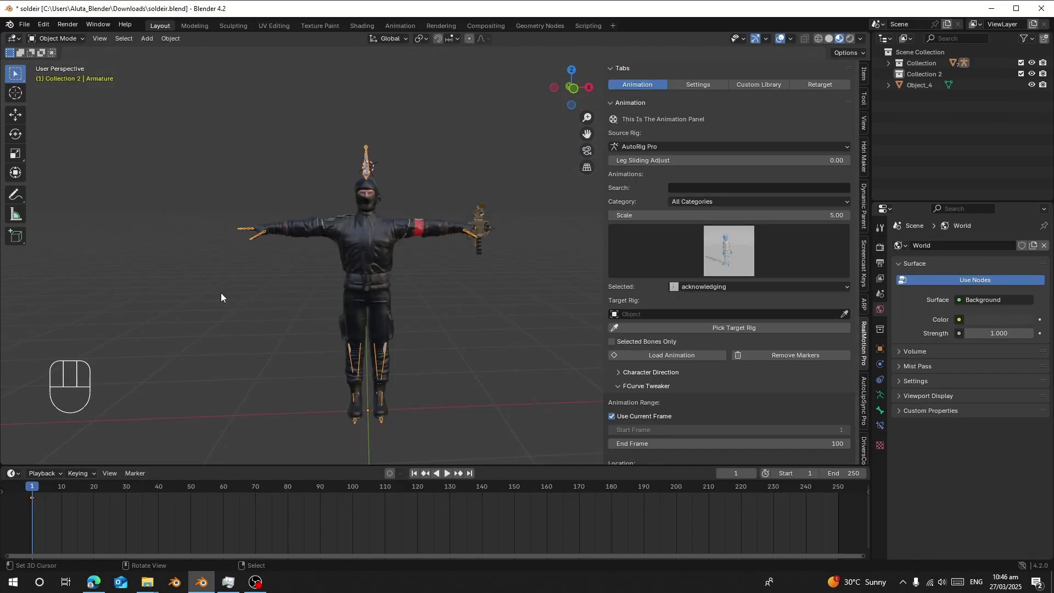
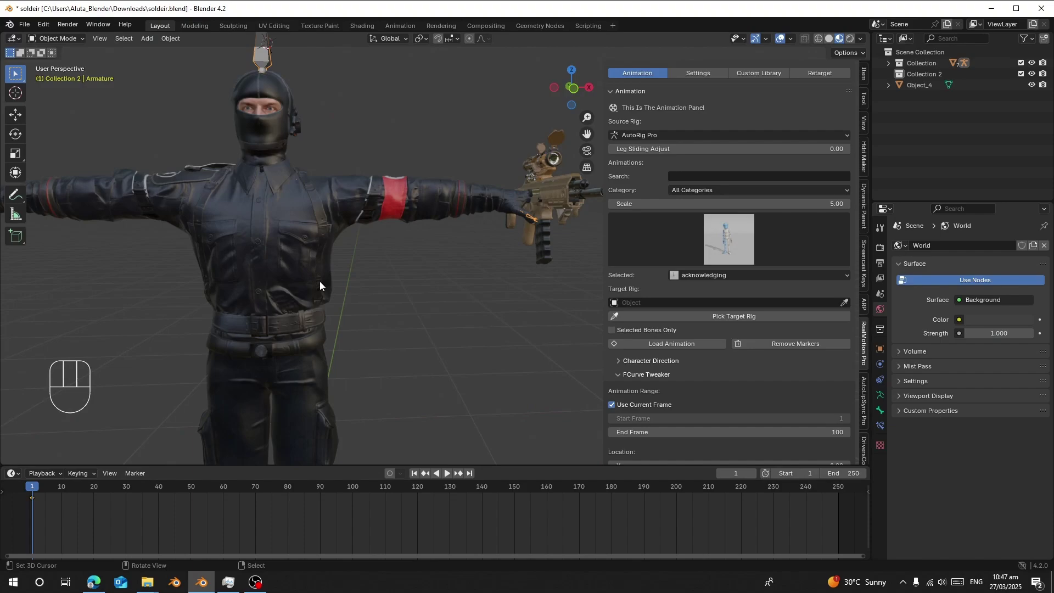
middle_click(317, 278)
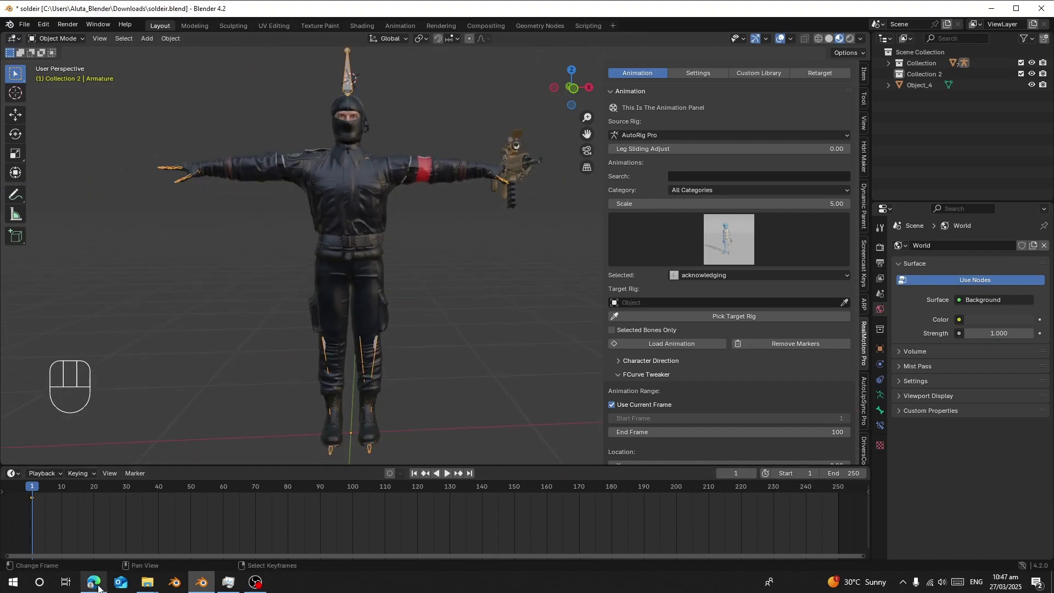
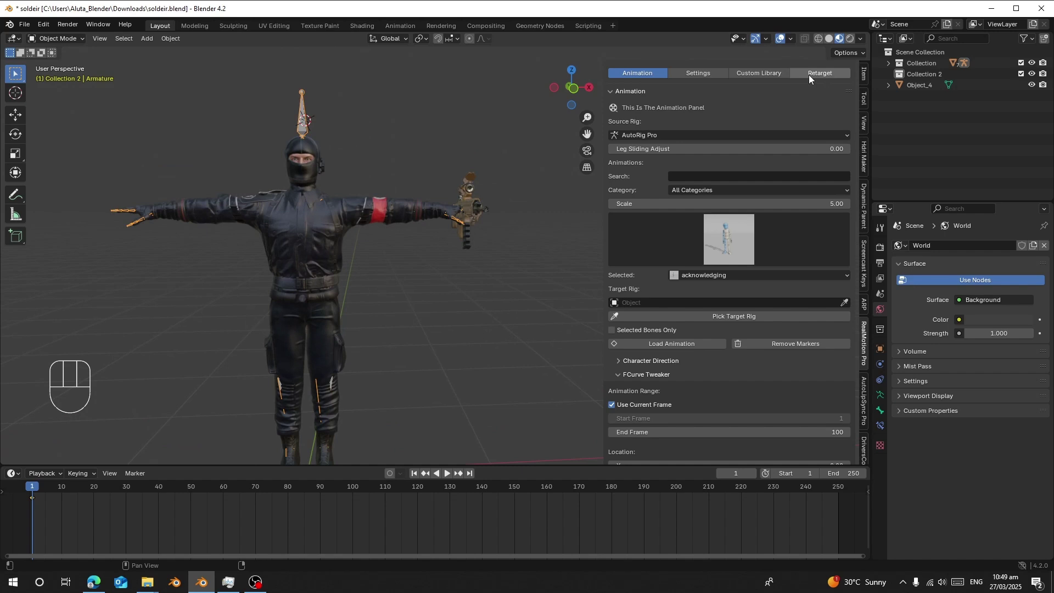
Step: In the Retarget tools, set the import path to the ExtraAnimations folder
click(820, 77)
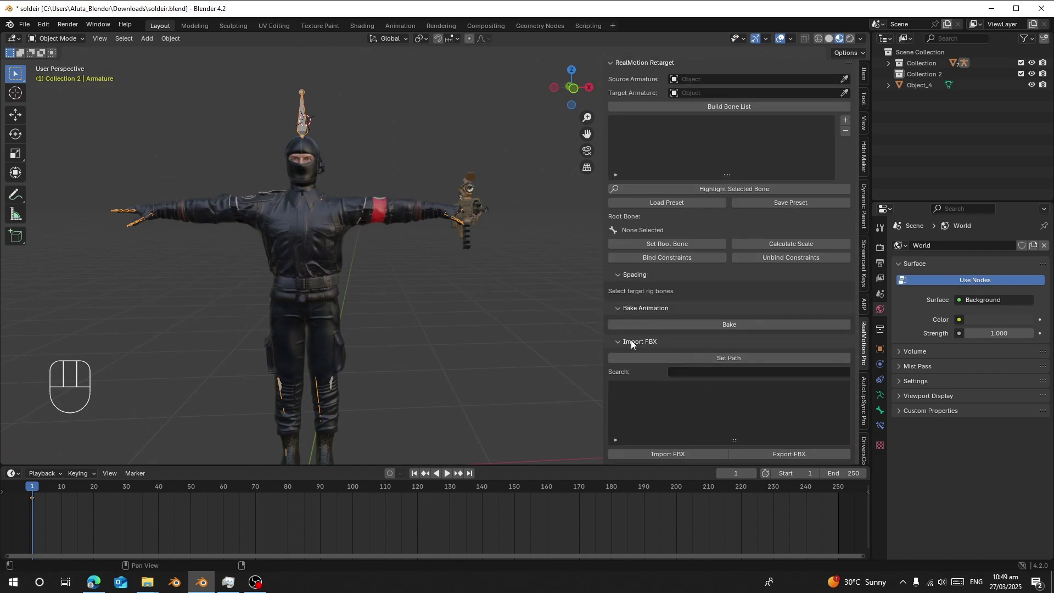
click(722, 364)
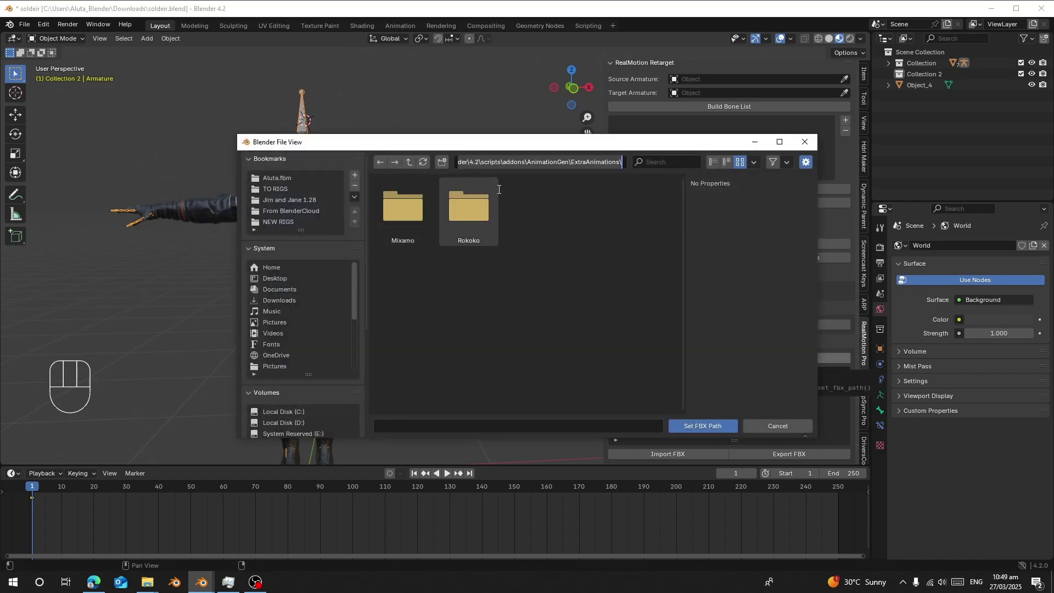
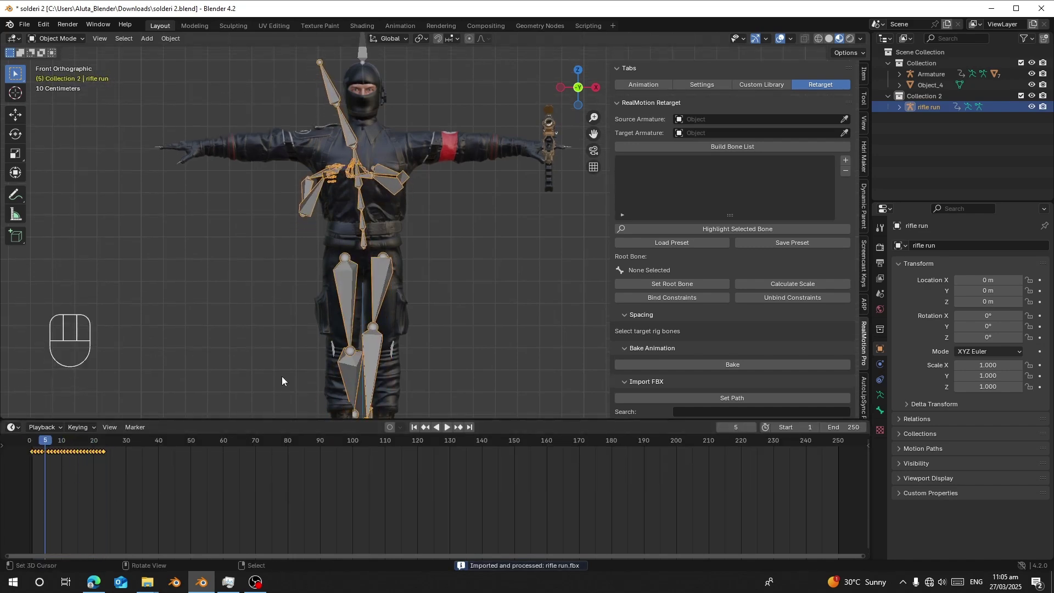
Step: Delete the imported rifle run armature so Collection 2 is empty again
drag(373, 302, 377, 339)
click(54, 460)
key(x)
drag(477, 304, 456, 292)
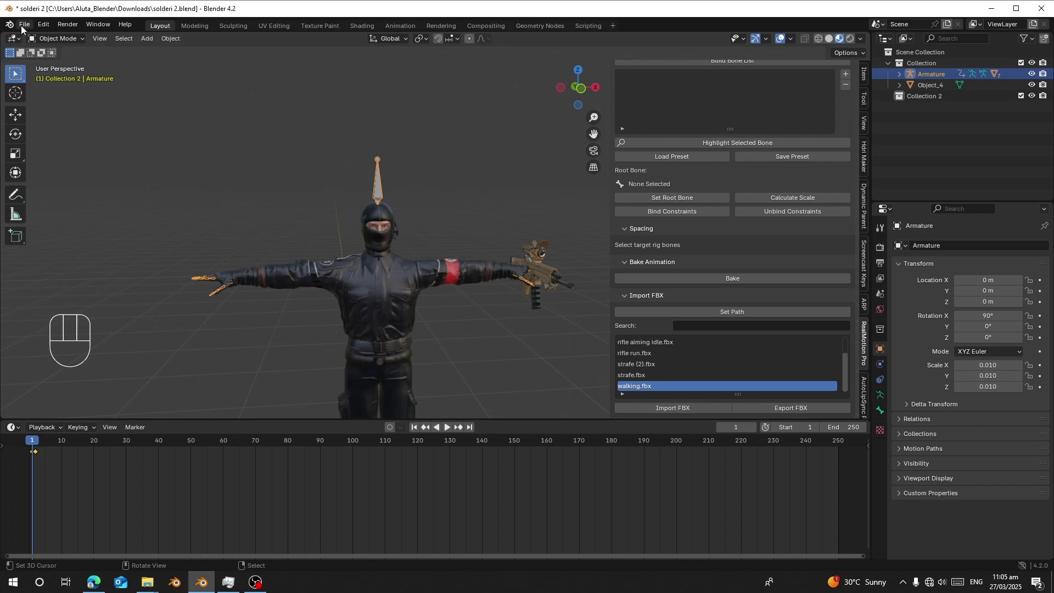
drag(24, 29, 601, 265)
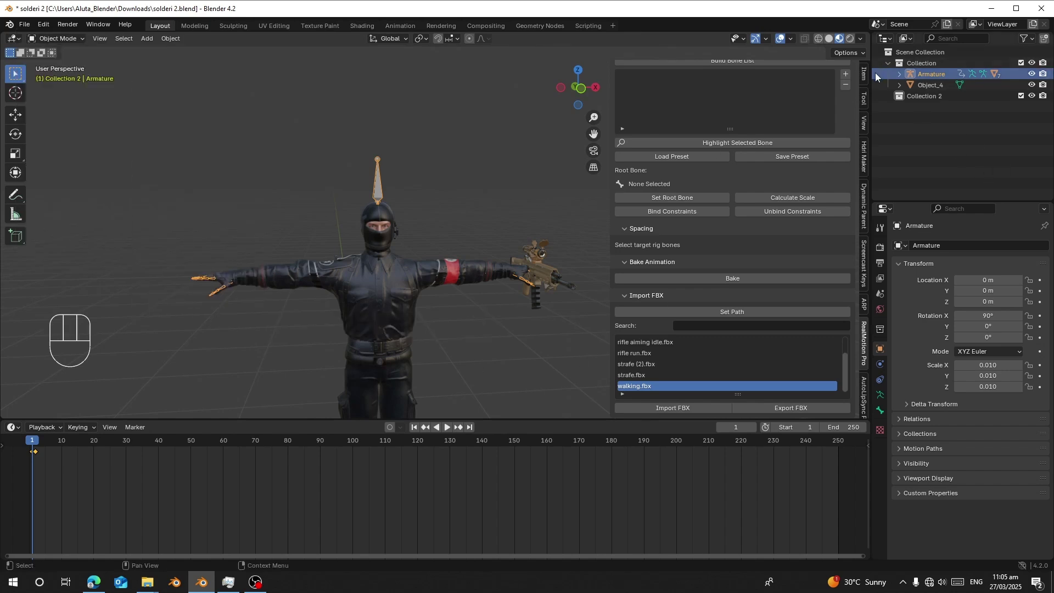
Step: Show the Armature's Item transform values, revealing its 90° rotation and 0.01 scale
click(864, 81)
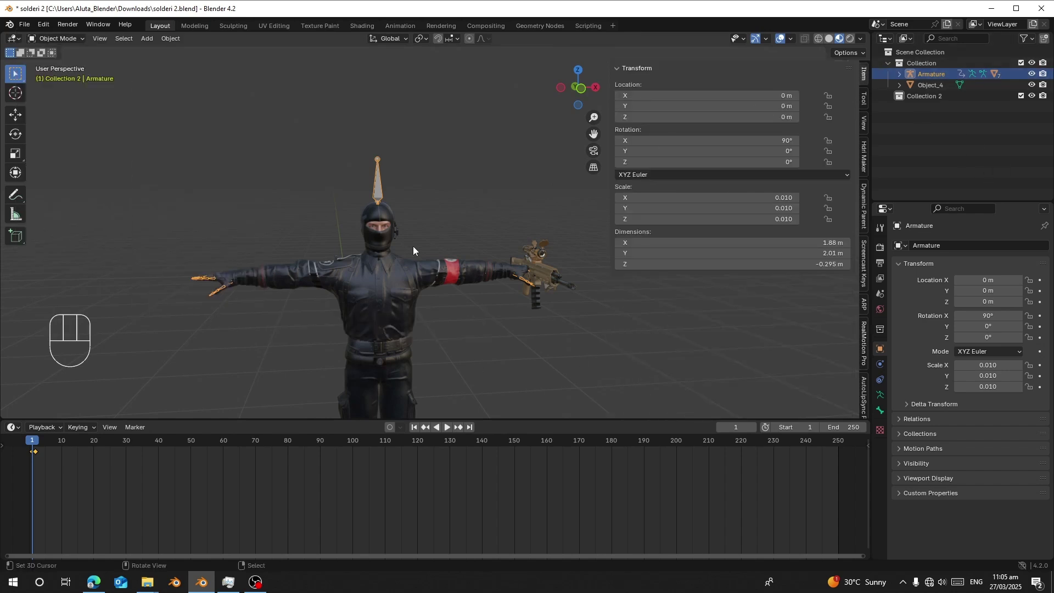
drag(26, 30, 505, 323)
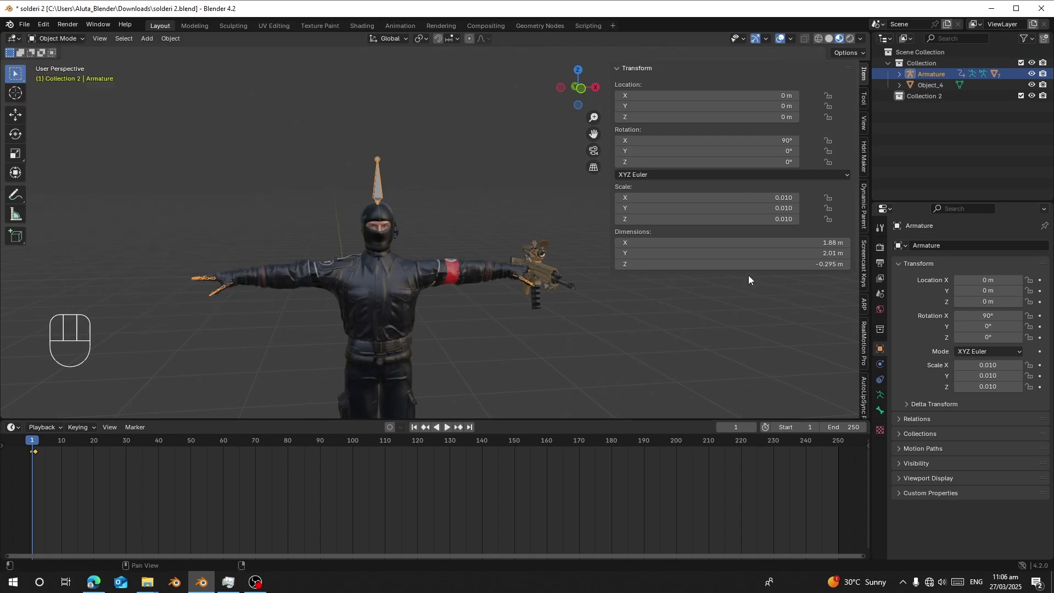
drag(466, 388, 593, 210)
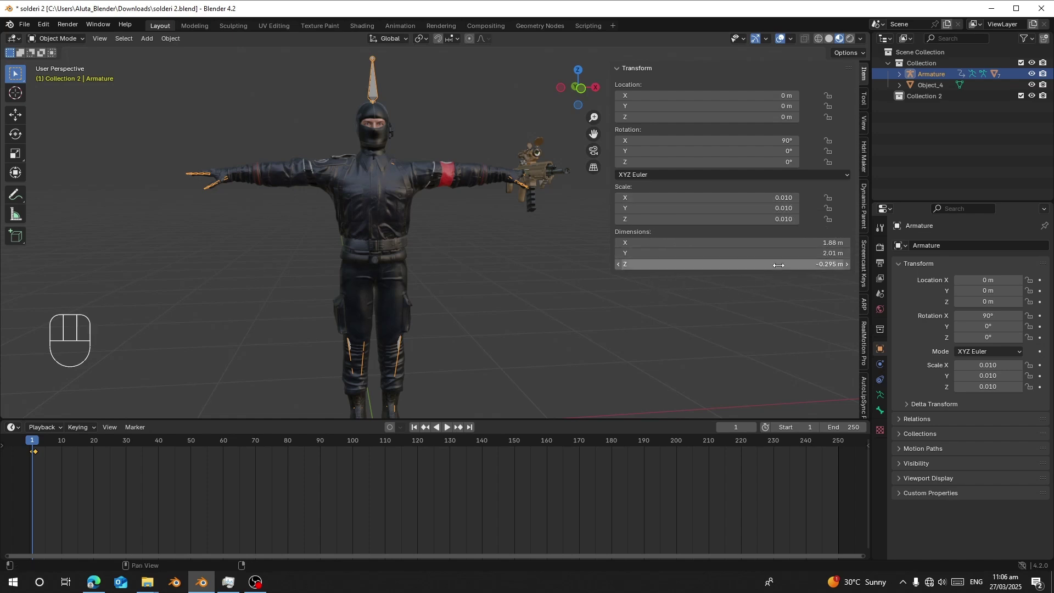
Step: Test applying the armature's scale with Alt+S, then undo back to 0.01 scale
key(alt+s)
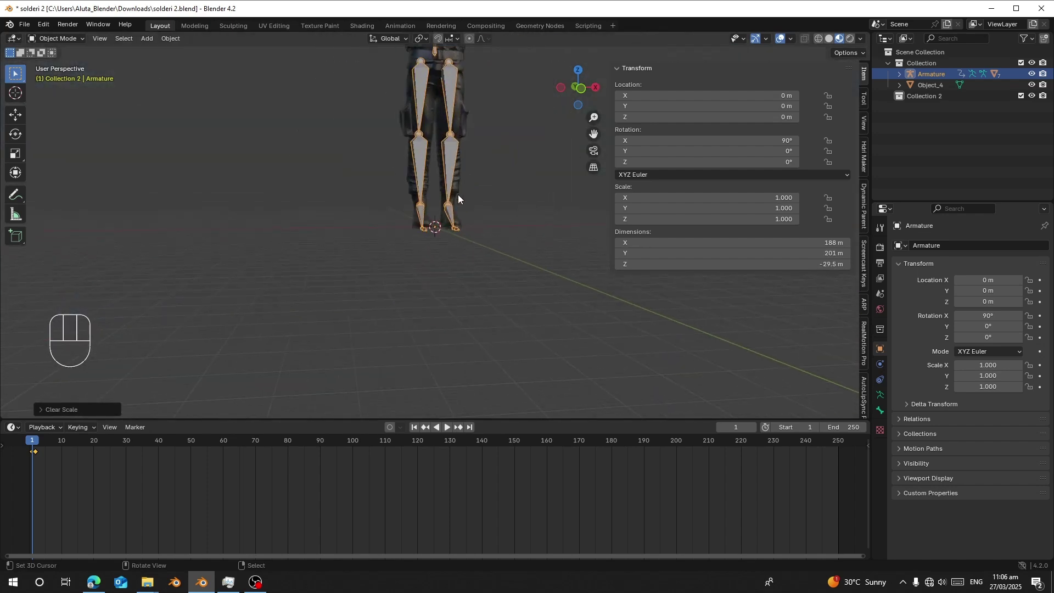
key(ctrl+z)
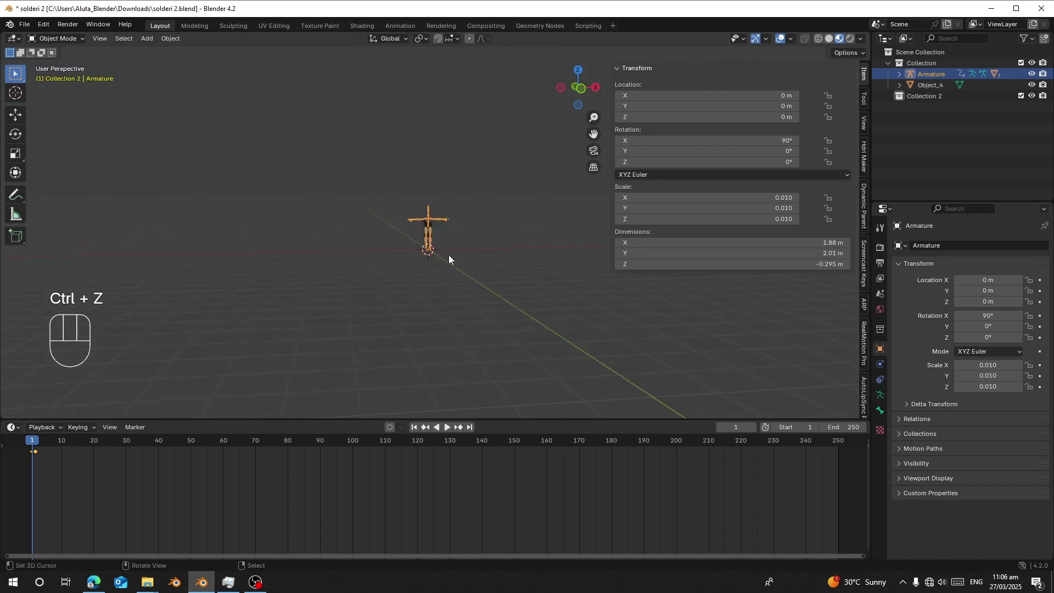
right_click(393, 107)
key(KP_Decimal)
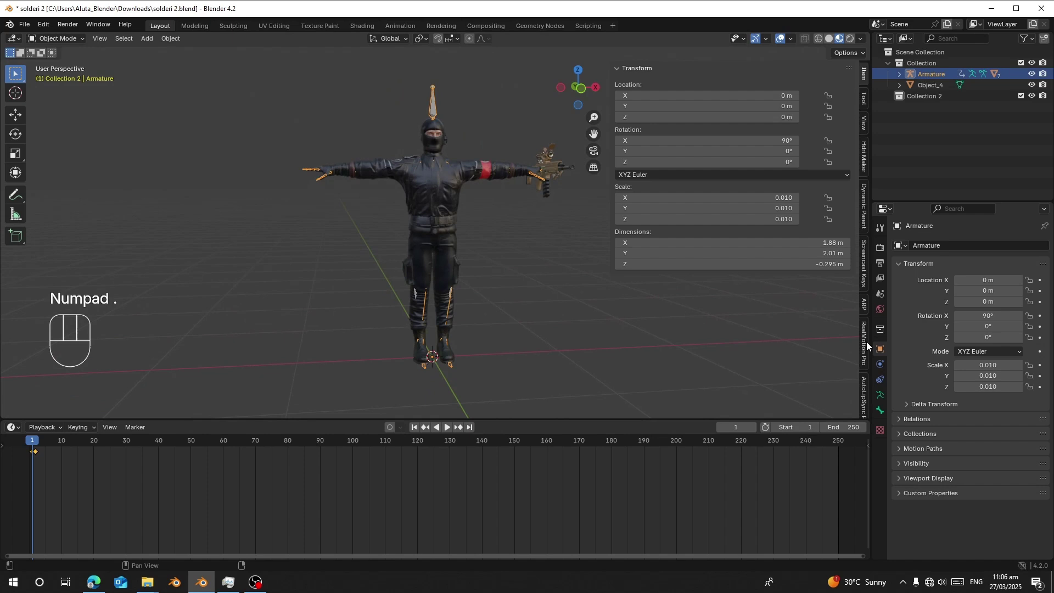
Step: Apply the Mixamo Transform from the add-on Settings so the Armature has zero rotation and unit scale
click(869, 346)
click(696, 92)
drag(514, 256, 433, 220)
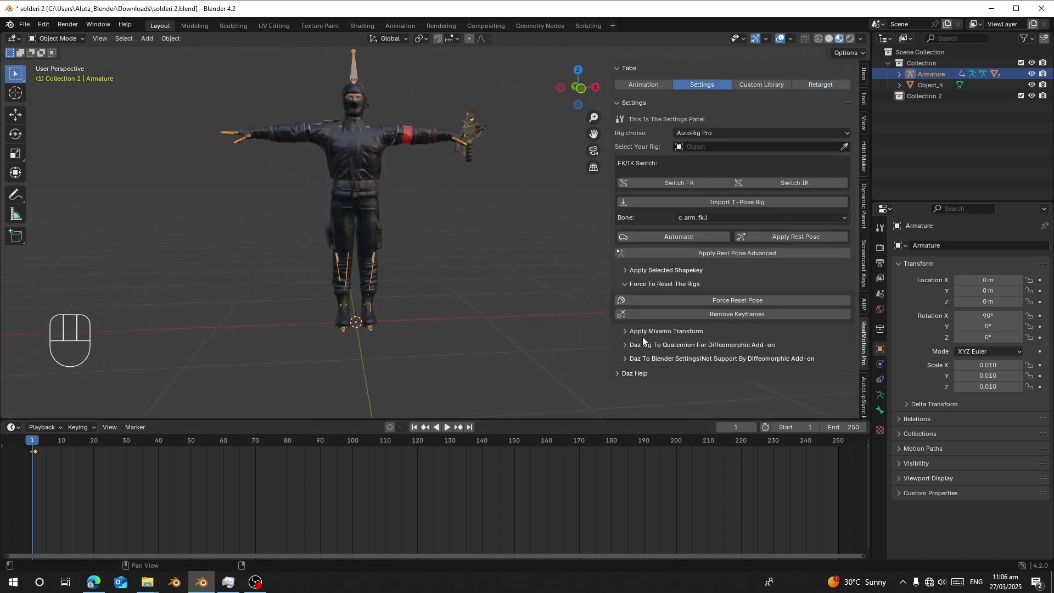
click(675, 335)
drag(23, 28, 414, 336)
drag(370, 115, 400, 208)
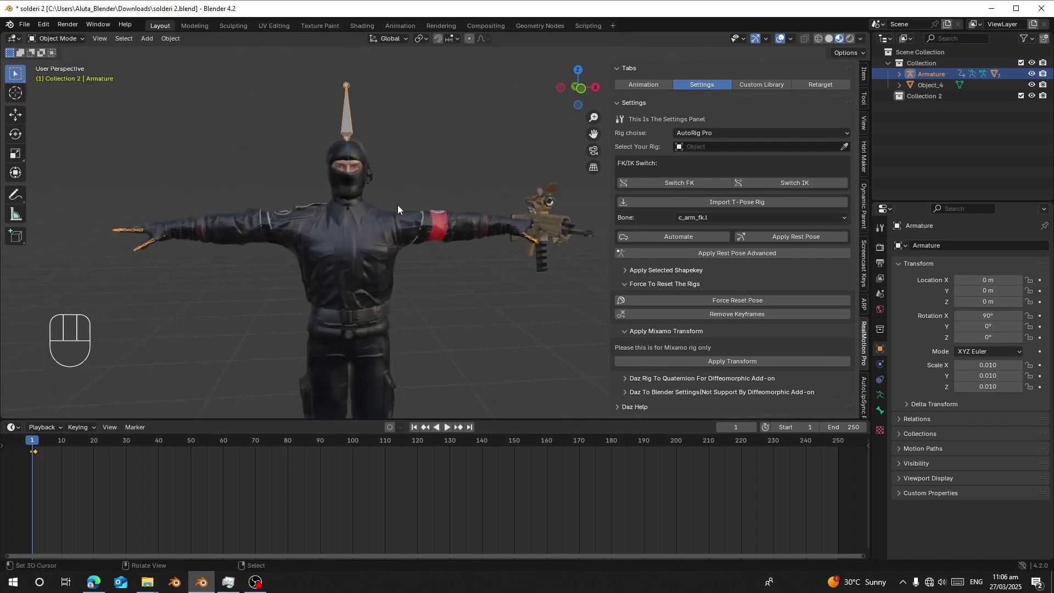
drag(442, 289, 449, 198)
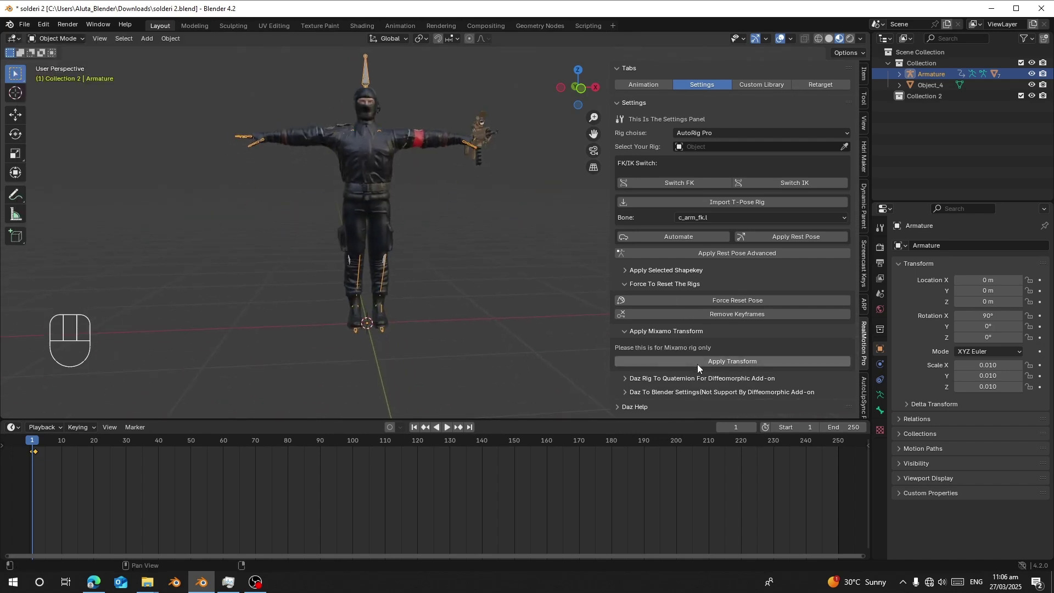
click(695, 369)
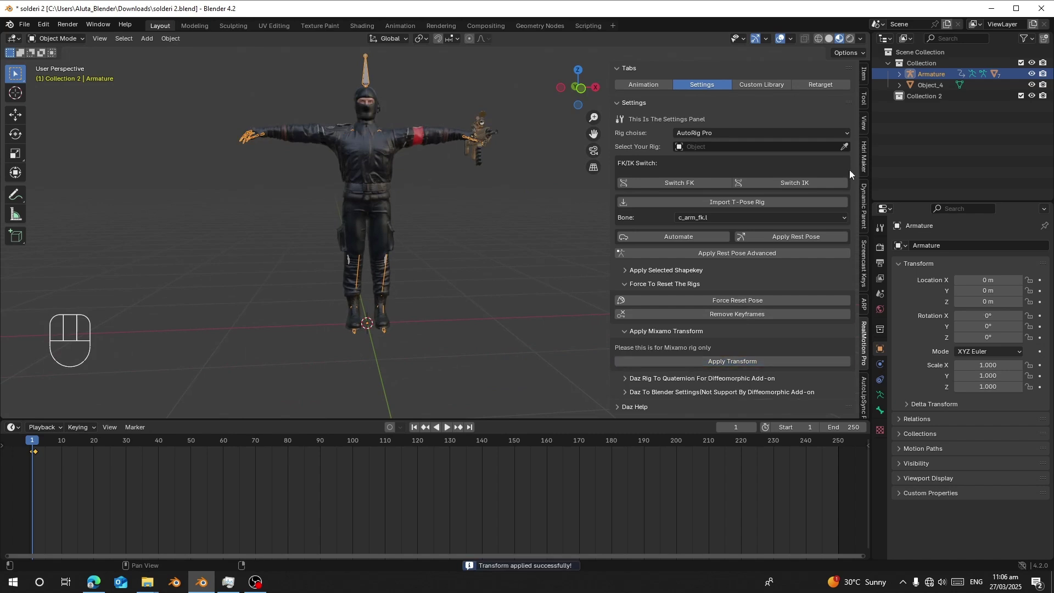
Step: Verify the Armature's new transform values and return to the add-on settings
click(866, 80)
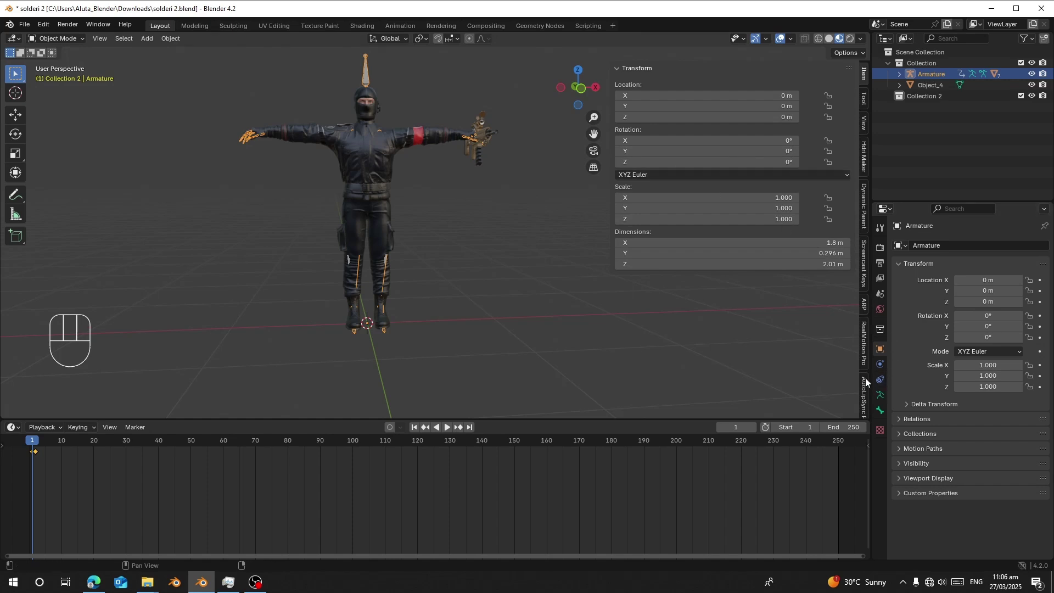
click(866, 353)
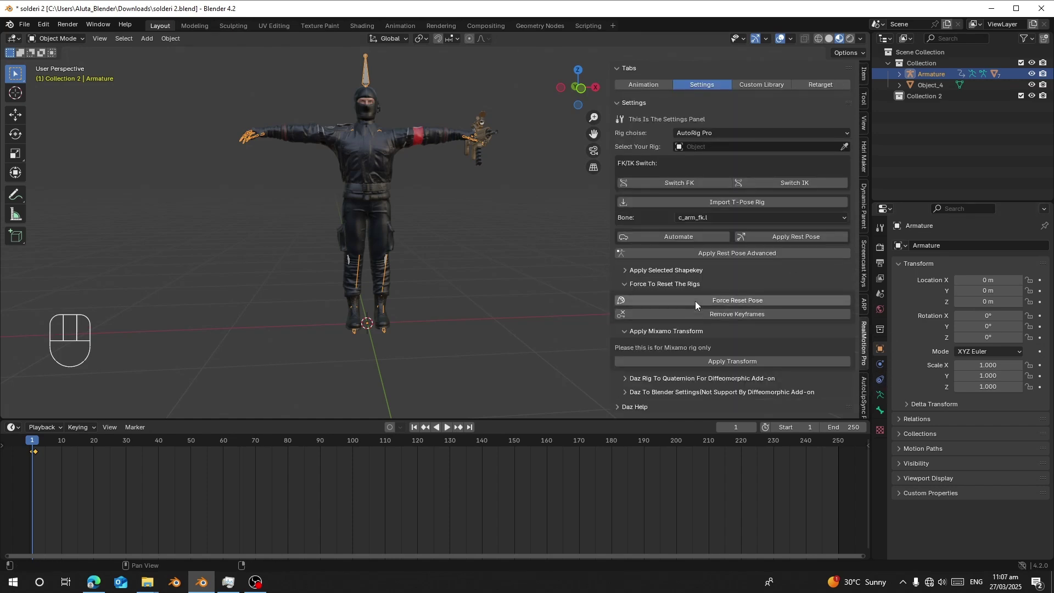
click(698, 307)
click(700, 320)
click(701, 320)
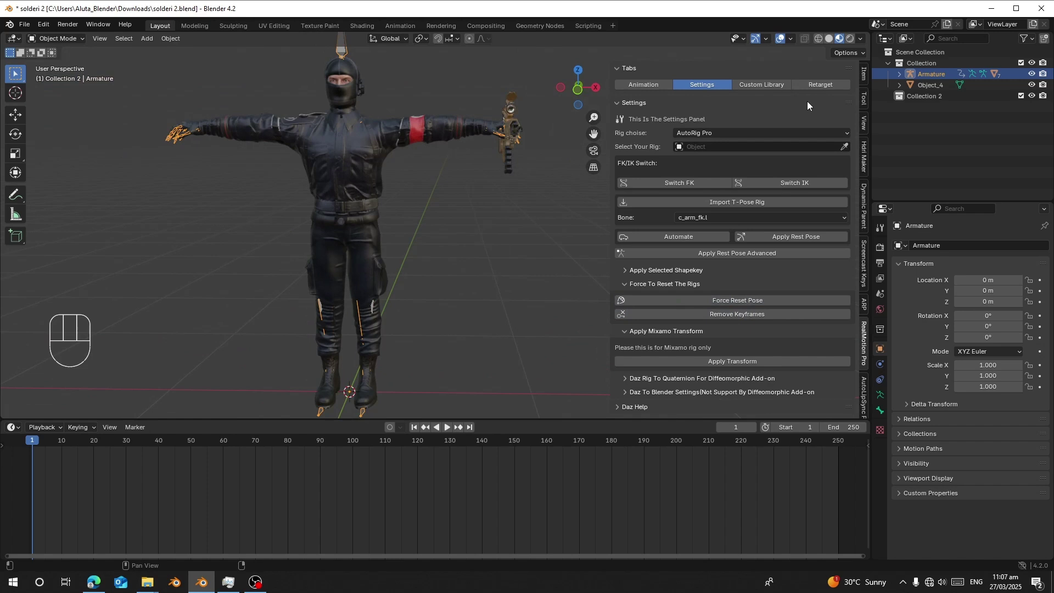
Step: Import the walking.fbx clip as a new armature in Collection 2
click(811, 92)
drag(429, 285, 483, 249)
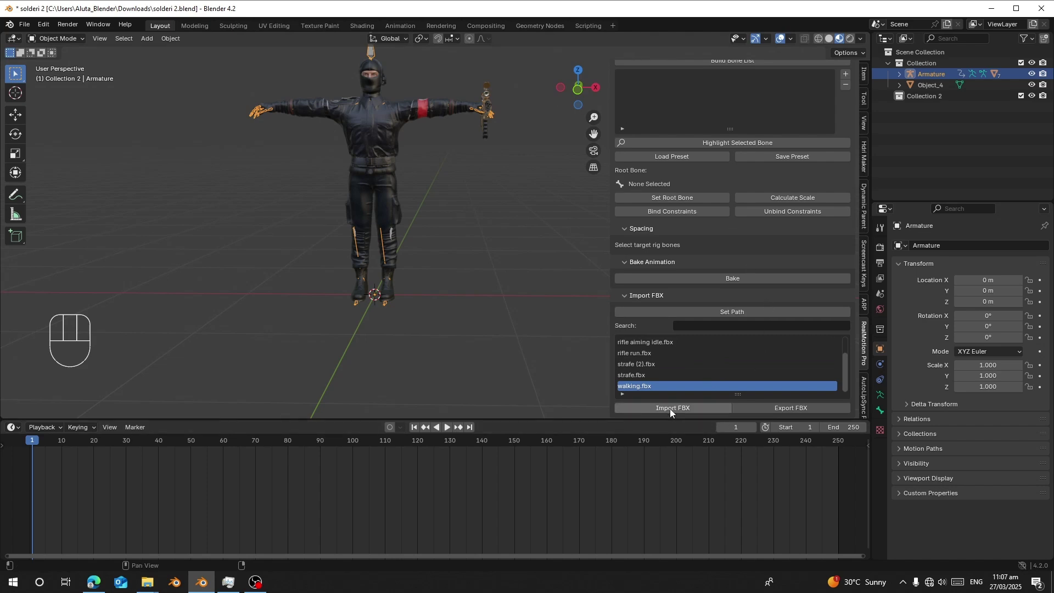
click(673, 415)
drag(408, 225, 504, 239)
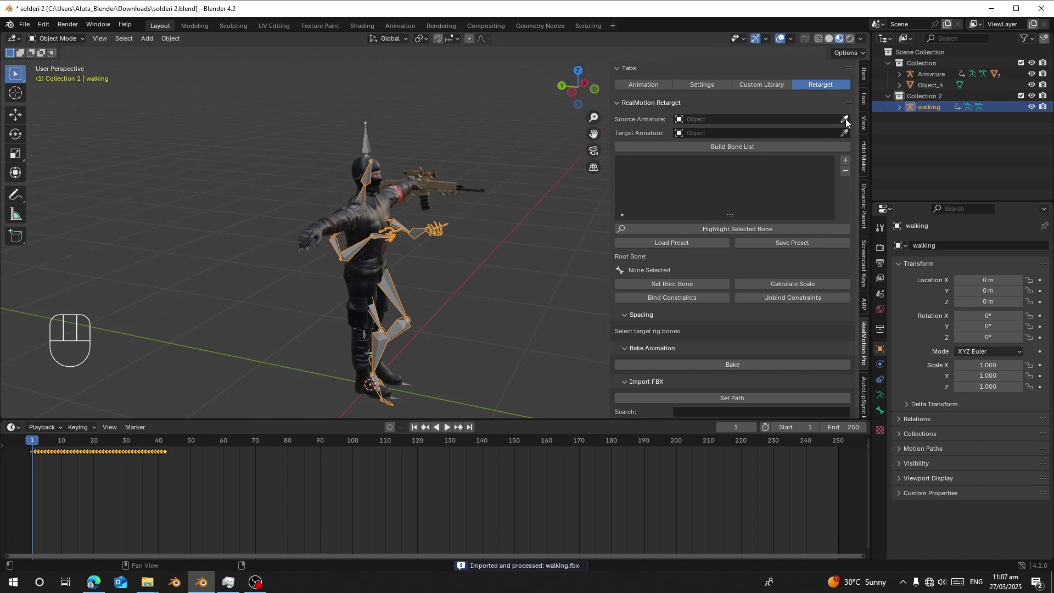
Step: Set Source Armature to walking and Target Armature to the soldier Armature with the eyedroppers
click(848, 122)
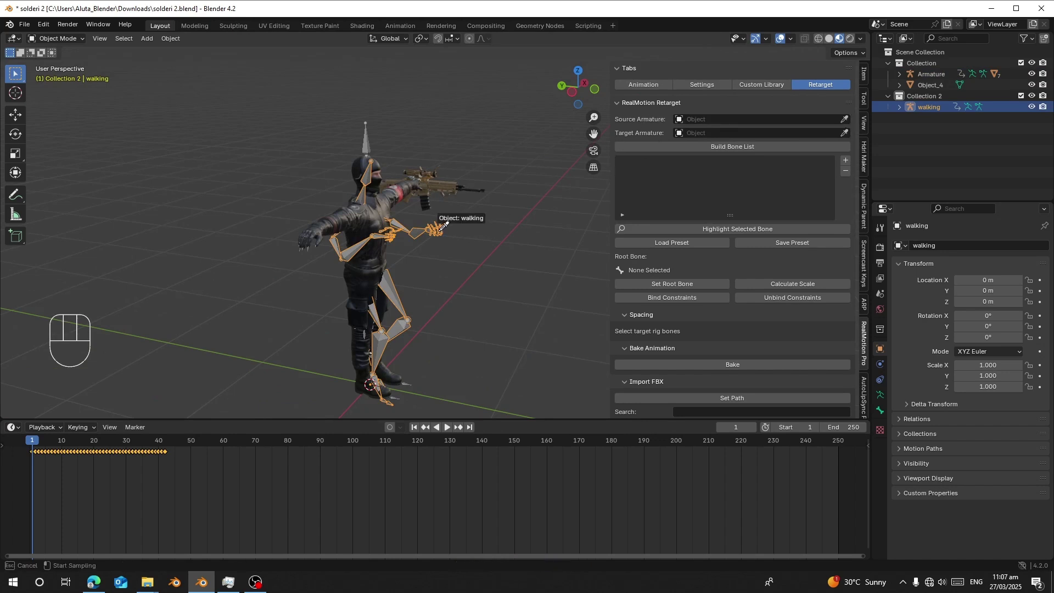
click(441, 222)
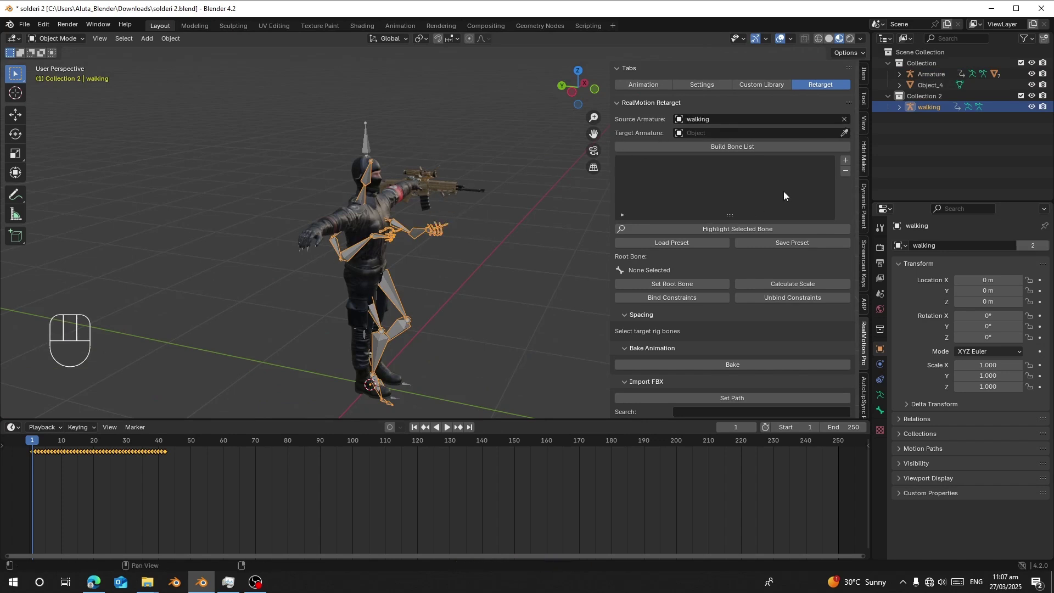
click(849, 141)
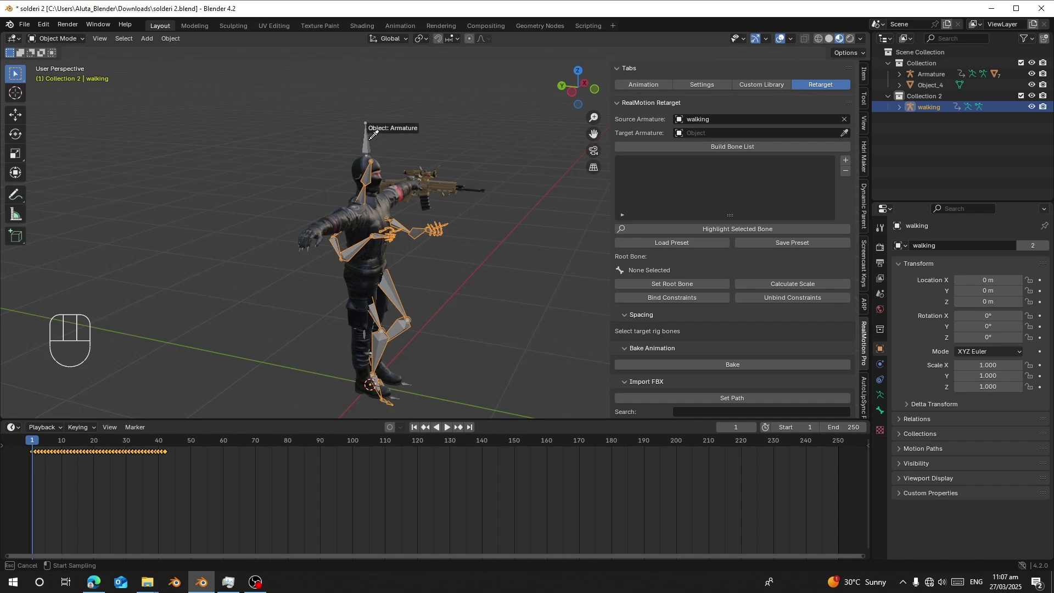
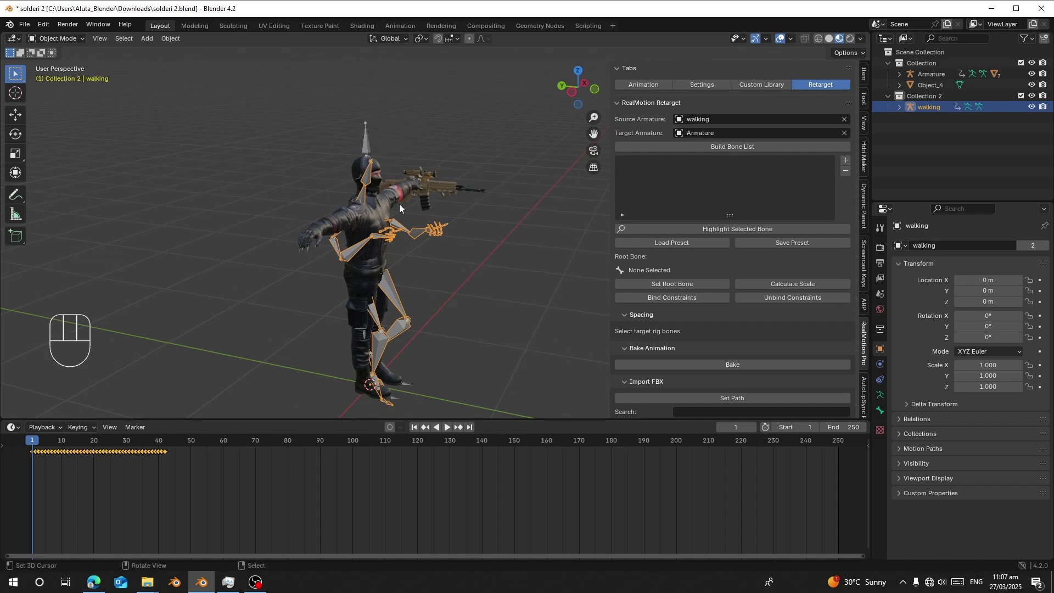
Step: Build the bone list, load the Mixamo preset, set mixamorig:Hips as root and bind the retarget constraints
click(693, 154)
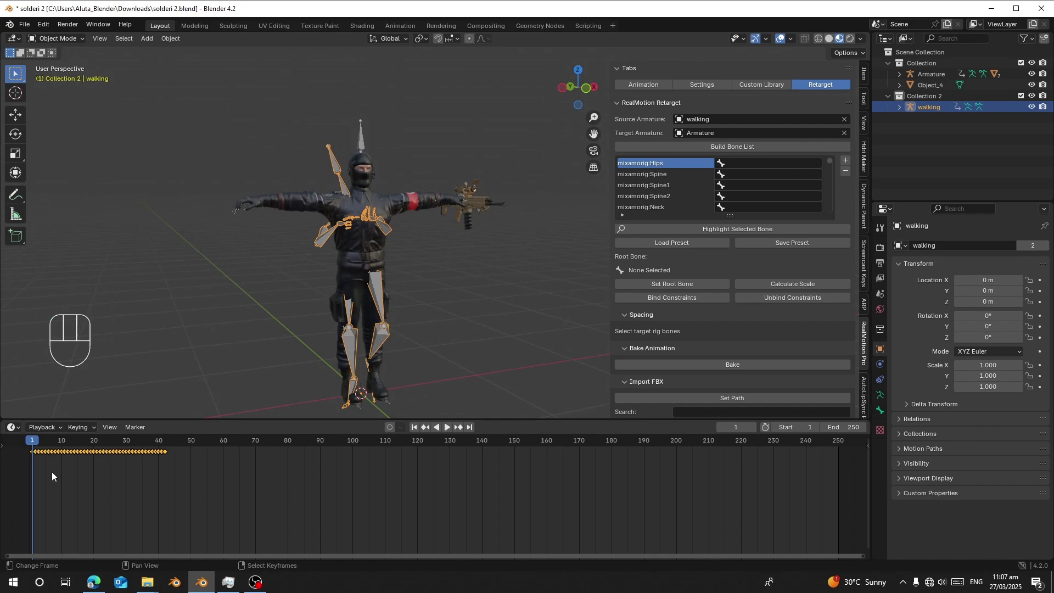
middle_click(56, 476)
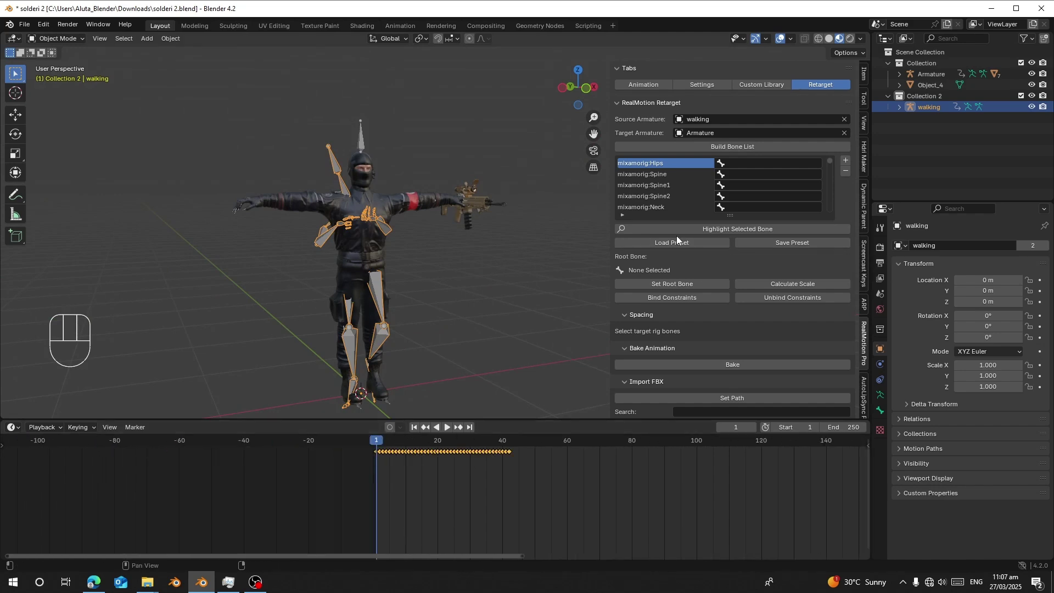
click(655, 251)
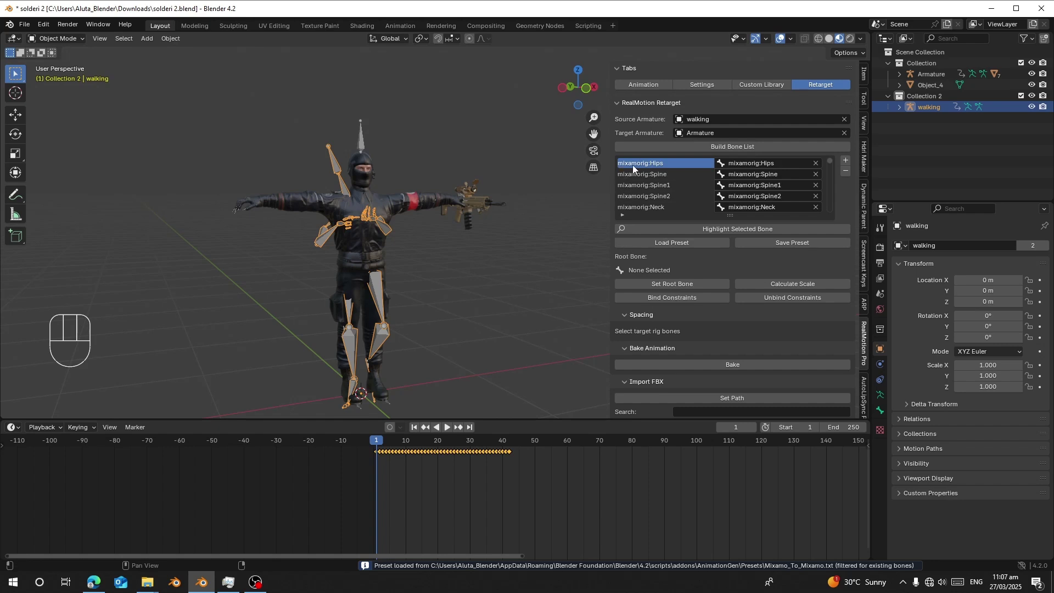
click(665, 286)
click(685, 299)
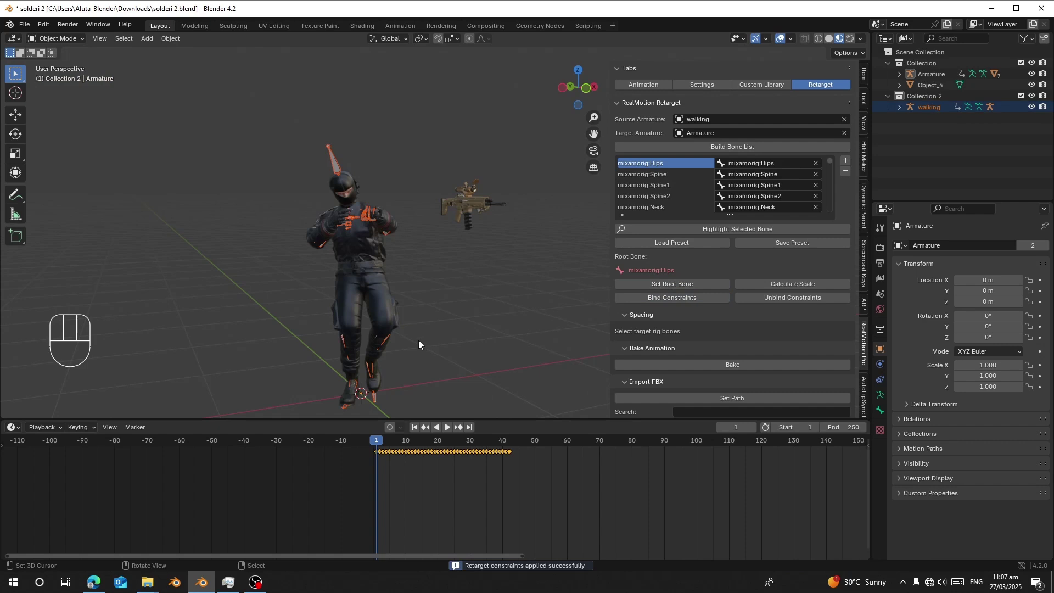
Step: Play the timeline to preview the soldier following the walking motion, then stop
middle_click(395, 312)
drag(431, 309, 431, 186)
key(space)
drag(498, 287, 403, 363)
click(388, 477)
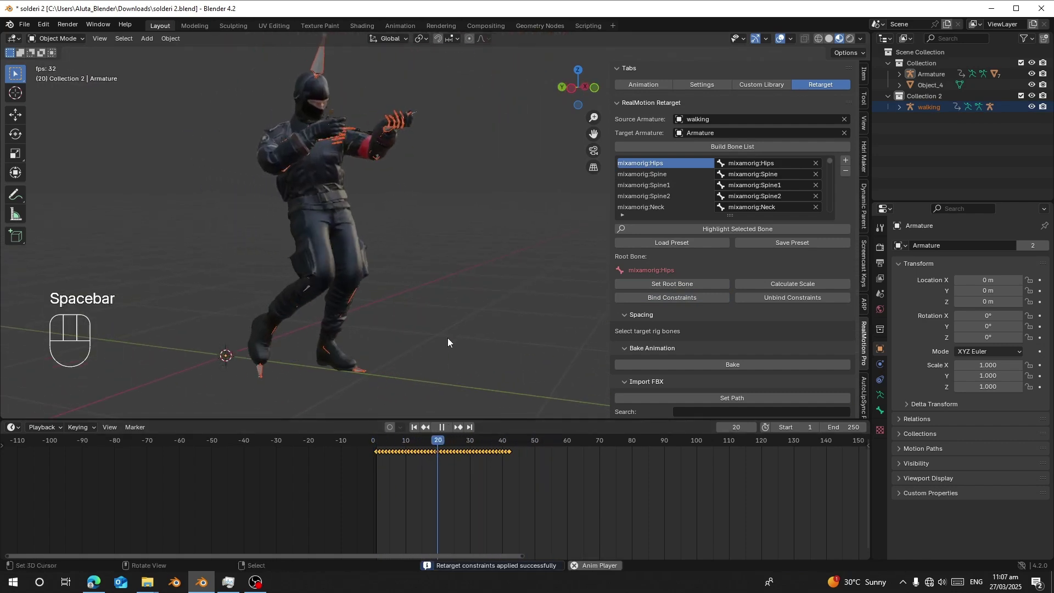
drag(380, 482, 409, 433)
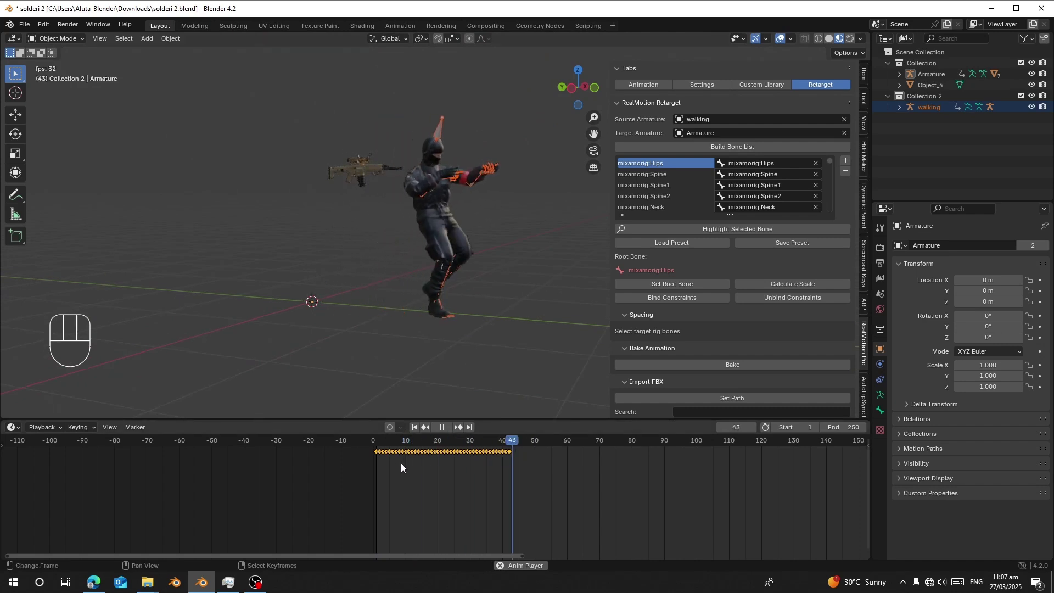
key(space)
click(380, 456)
drag(308, 229, 411, 276)
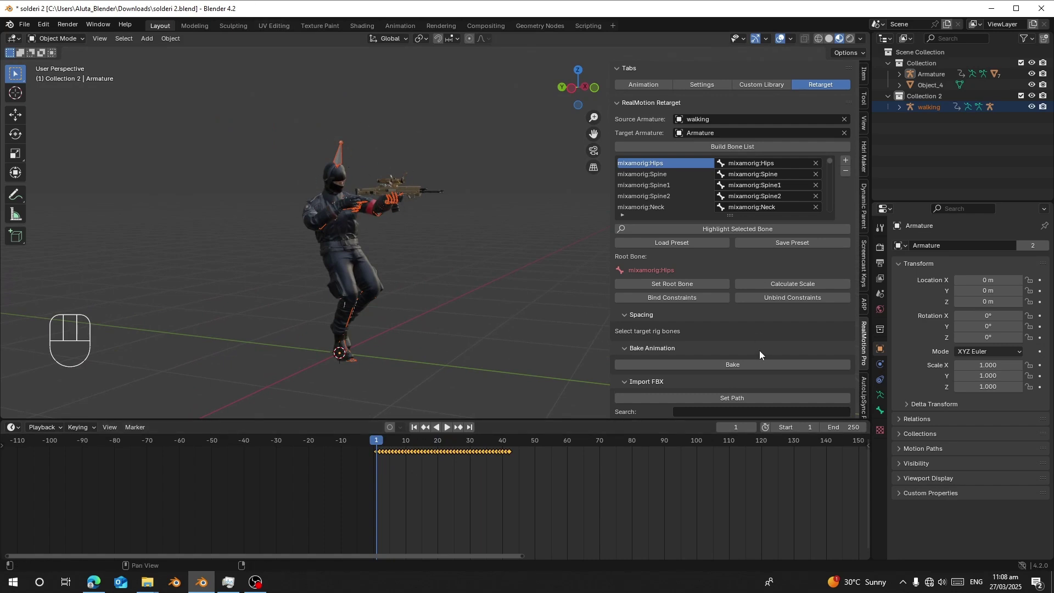
Step: Bake the animation and delete the walking source rig, keeping keyframes on the soldier Armature
drag(719, 373, 709, 381)
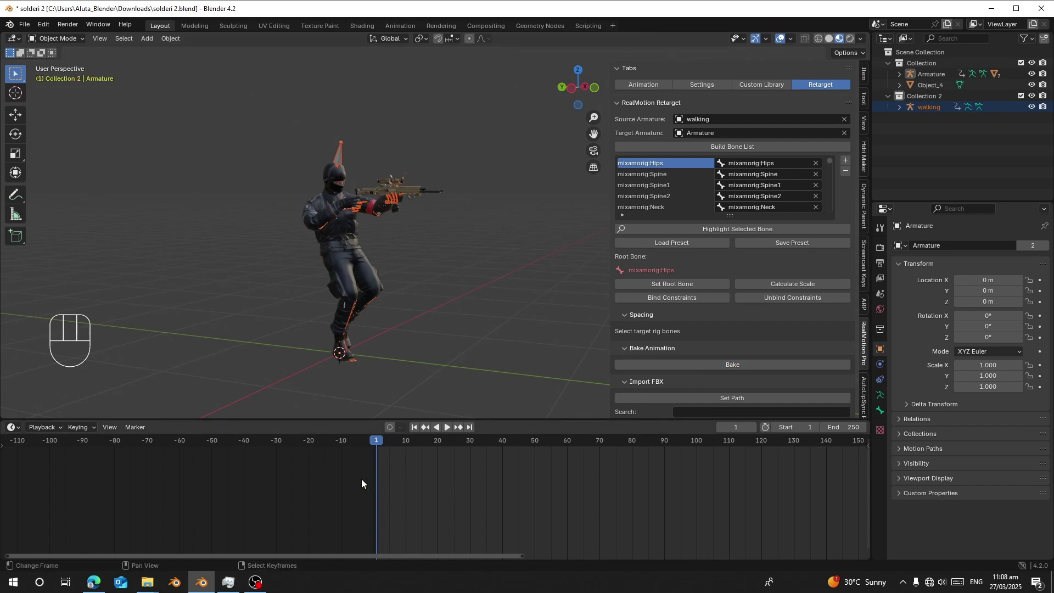
right_click(350, 147)
key(g)
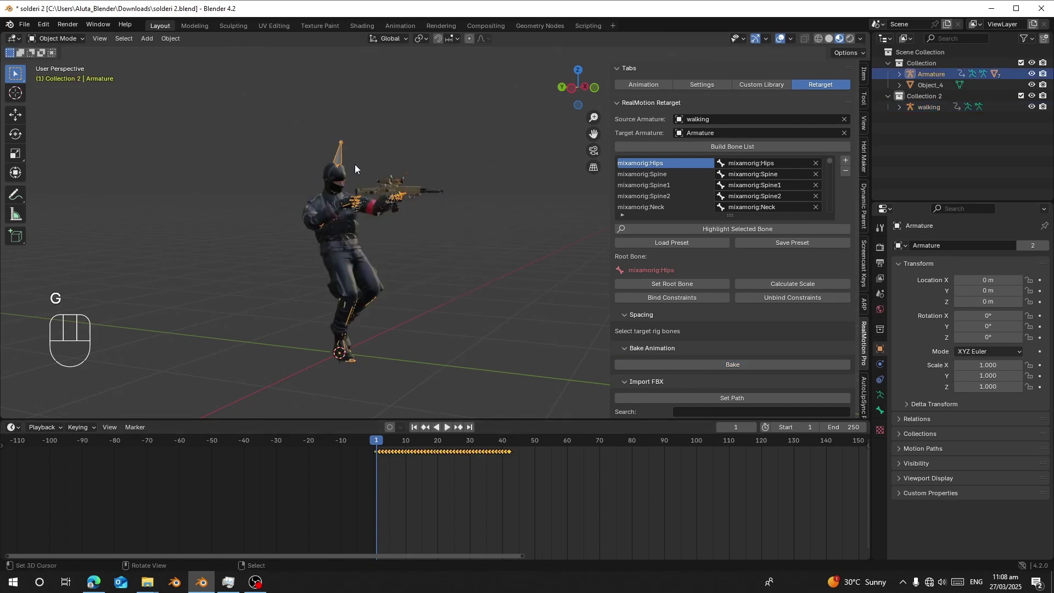
right_click(346, 148)
key(g)
key(x)
Step: Check the soldier still plays its walking keys and bring up the Custom Library tab
right_click(338, 152)
drag(453, 283, 417, 283)
middle_click(427, 234)
click(417, 444)
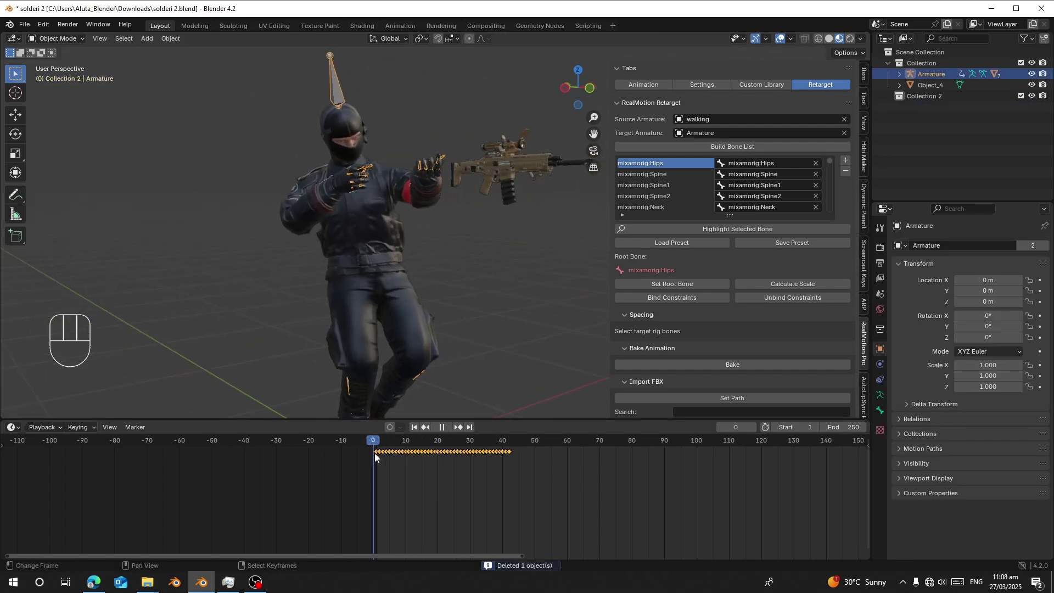
click(754, 81)
Step: Choose the walking_Bake action and render an F12 image of the soldier for its thumbnail
click(756, 89)
drag(21, 432, 164, 461)
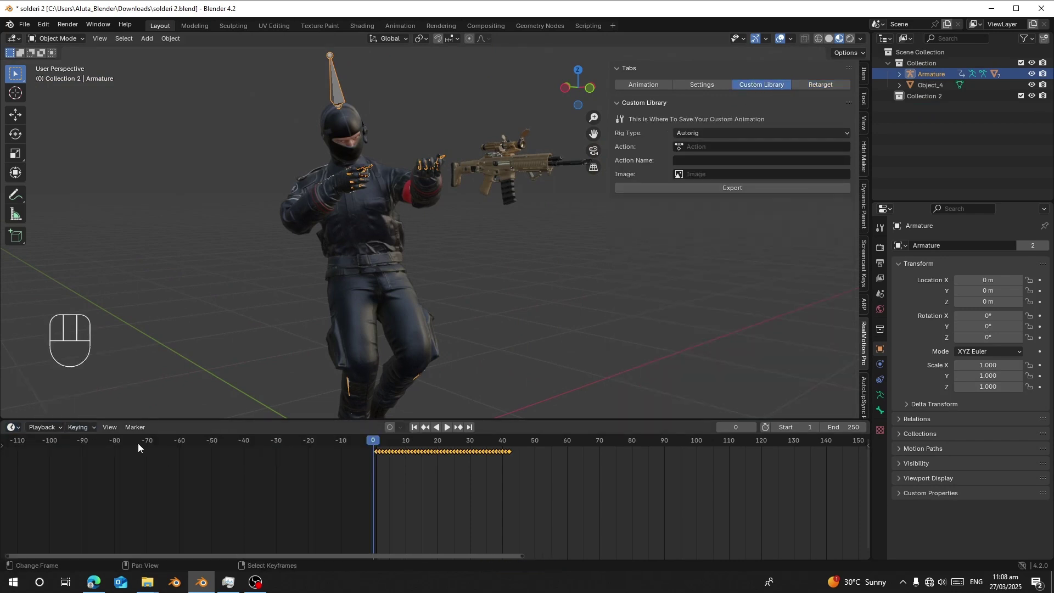
drag(23, 434, 39, 461)
drag(49, 430, 260, 495)
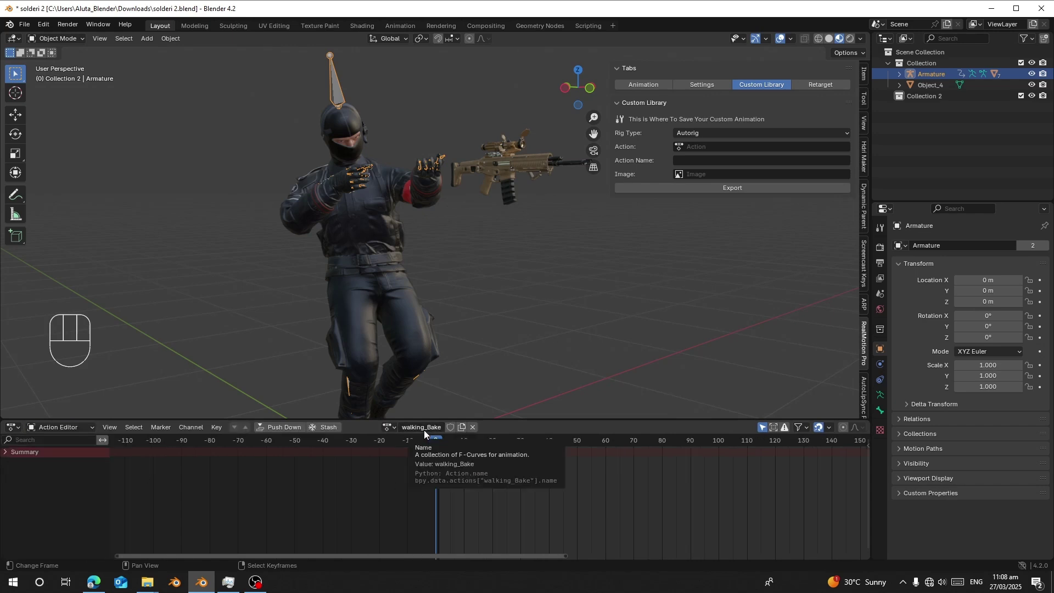
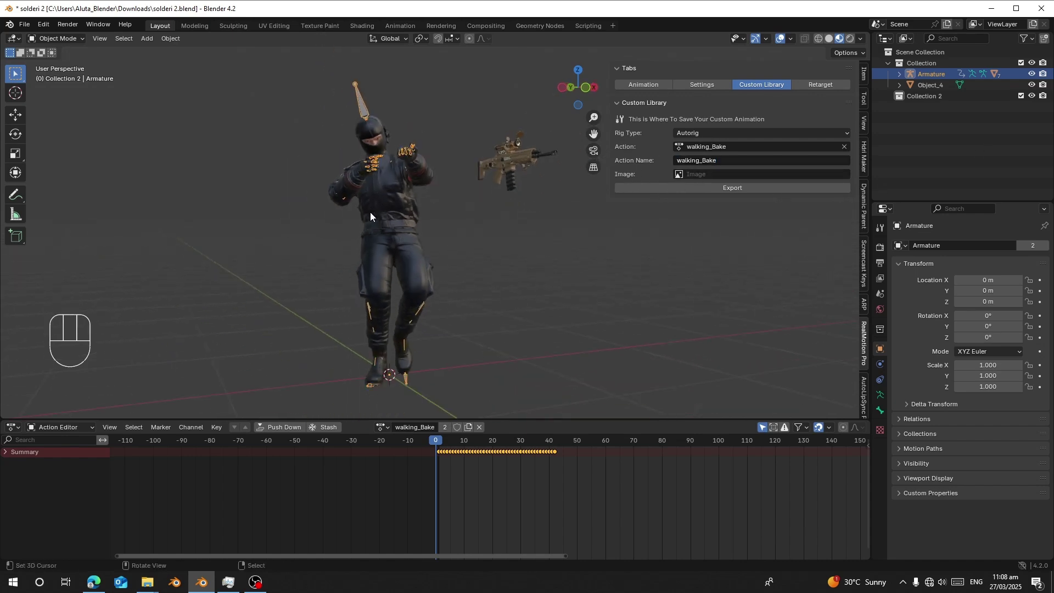
drag(101, 33, 26, 85)
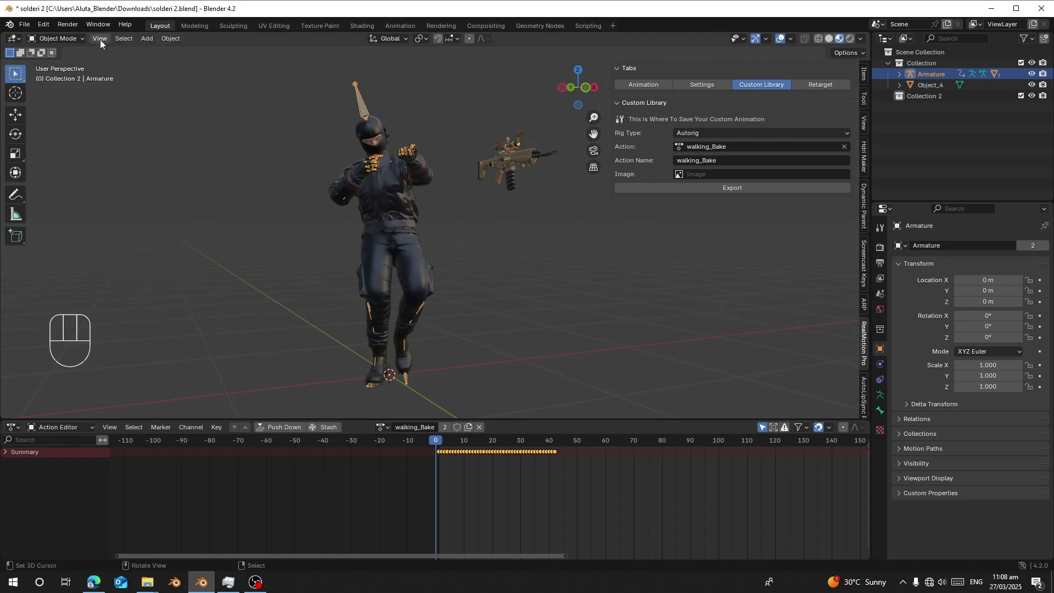
drag(103, 47, 138, 255)
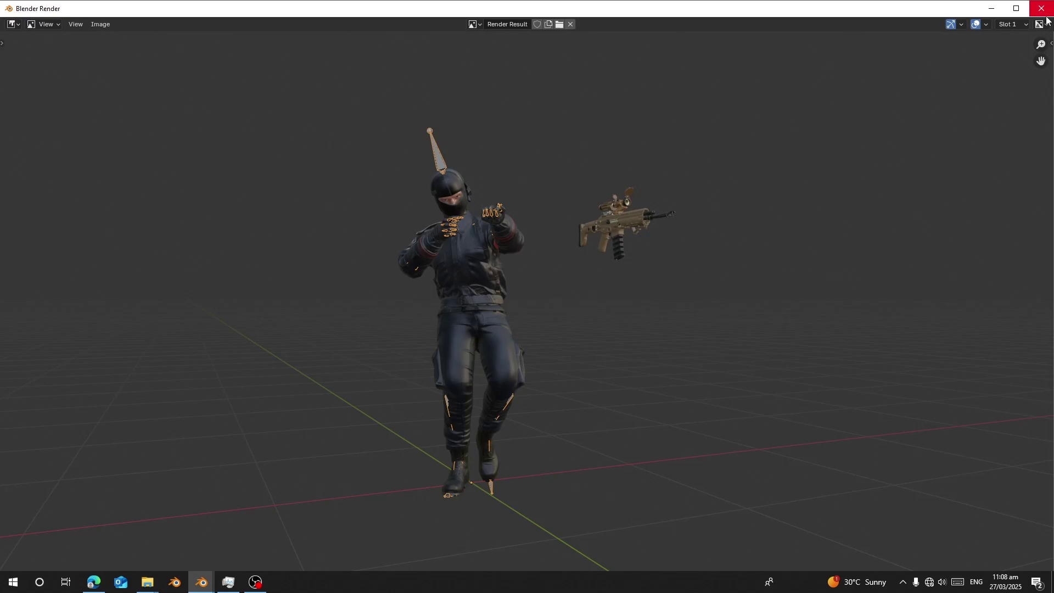
drag(695, 181, 680, 231)
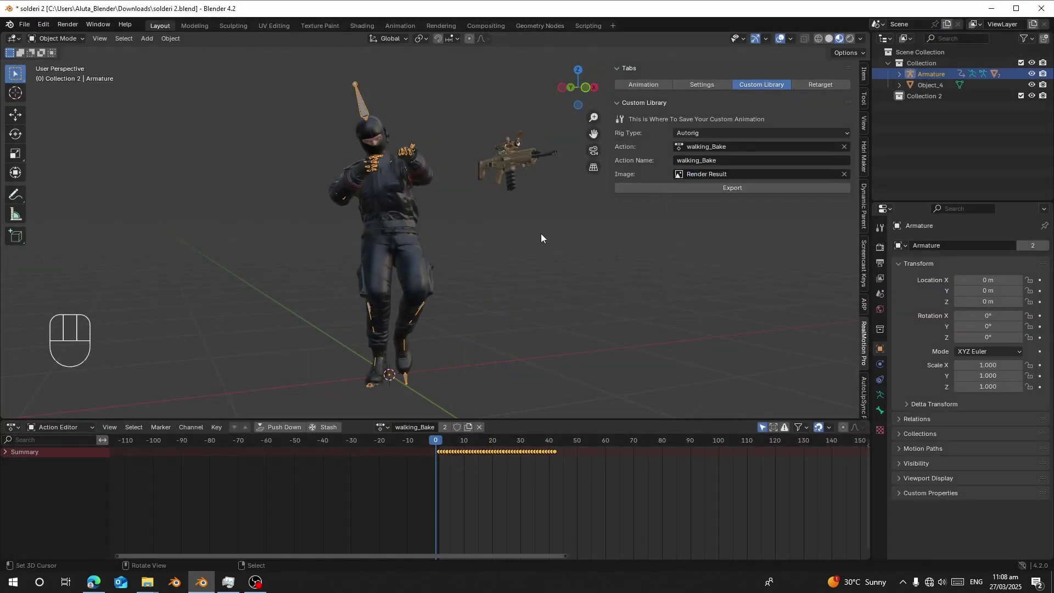
Step: Save the file, set Rig Type to Mixamo and export walking_Bake to the custom animation library
drag(379, 219, 381, 236)
key(ctrl+s)
drag(733, 195, 508, 489)
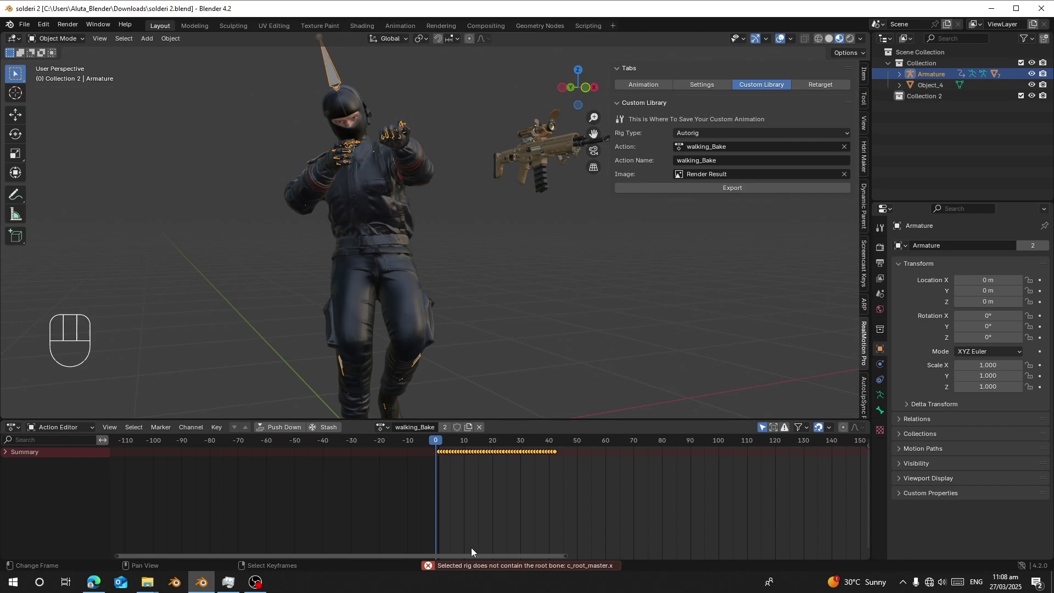
drag(697, 136, 705, 176)
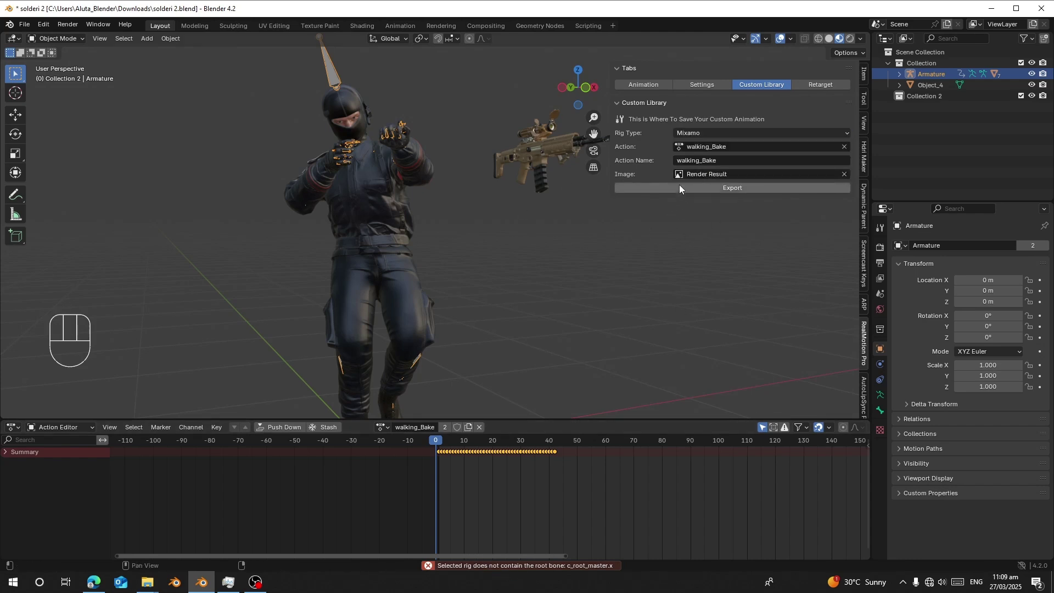
drag(682, 188, 683, 189)
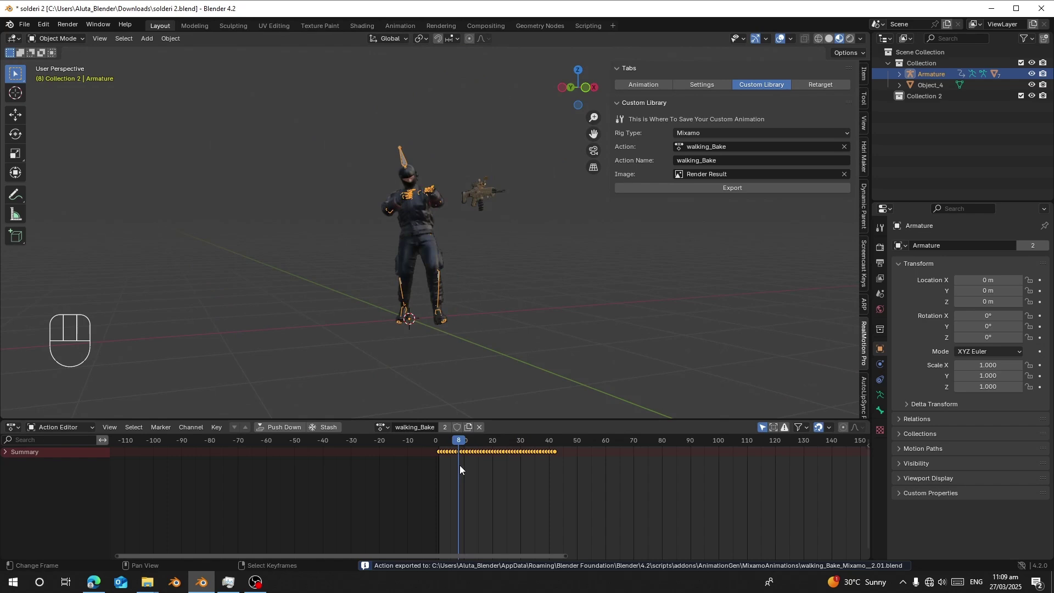
key(space)
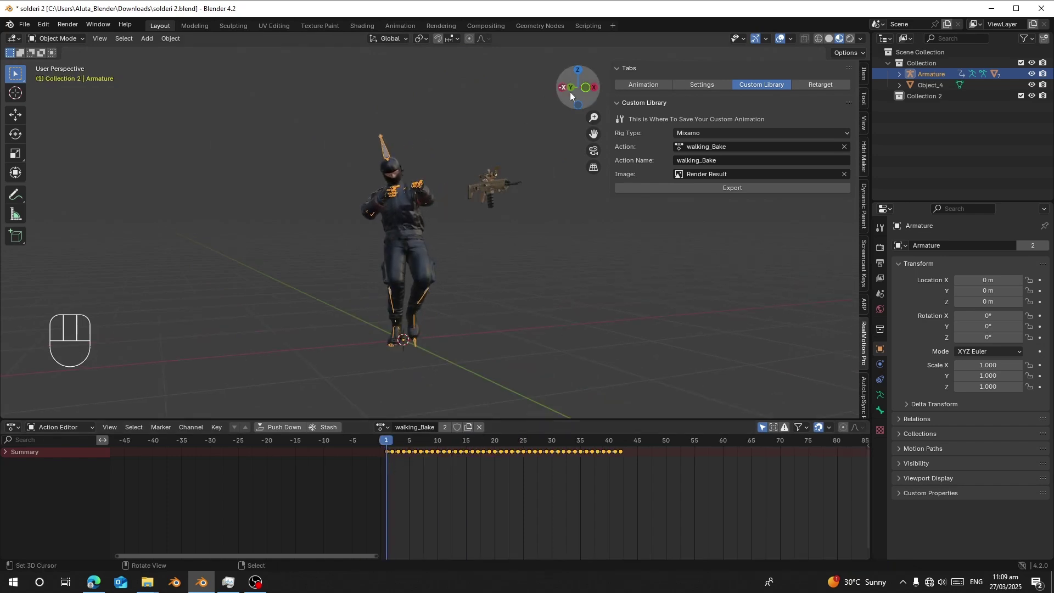
Step: In the Animation tab filter to category Mixamo and select walking_Bake_Mixamo__2.01
click(665, 89)
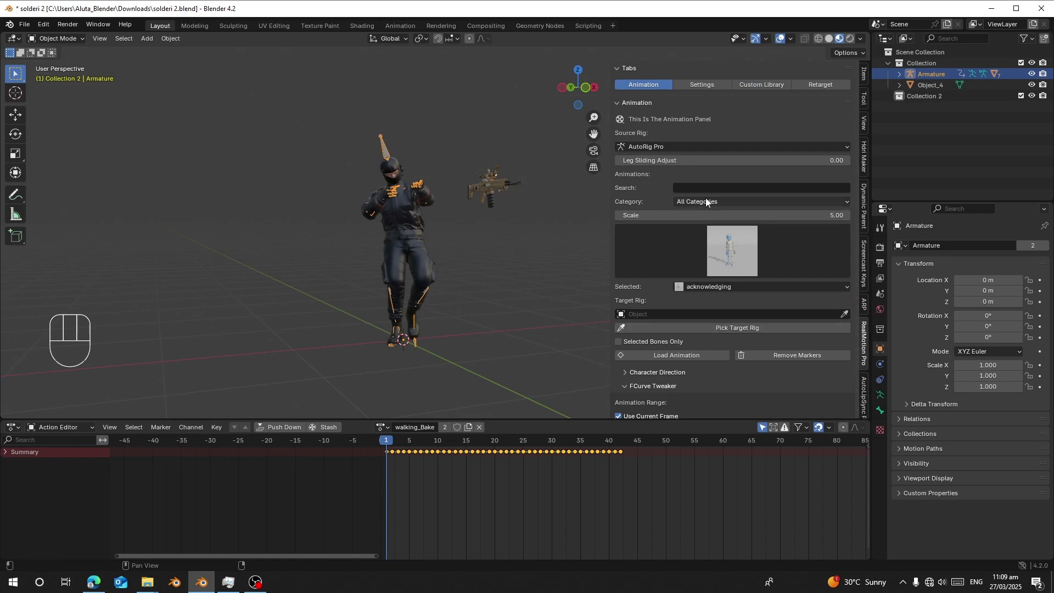
drag(710, 207, 715, 345)
drag(697, 258, 703, 307)
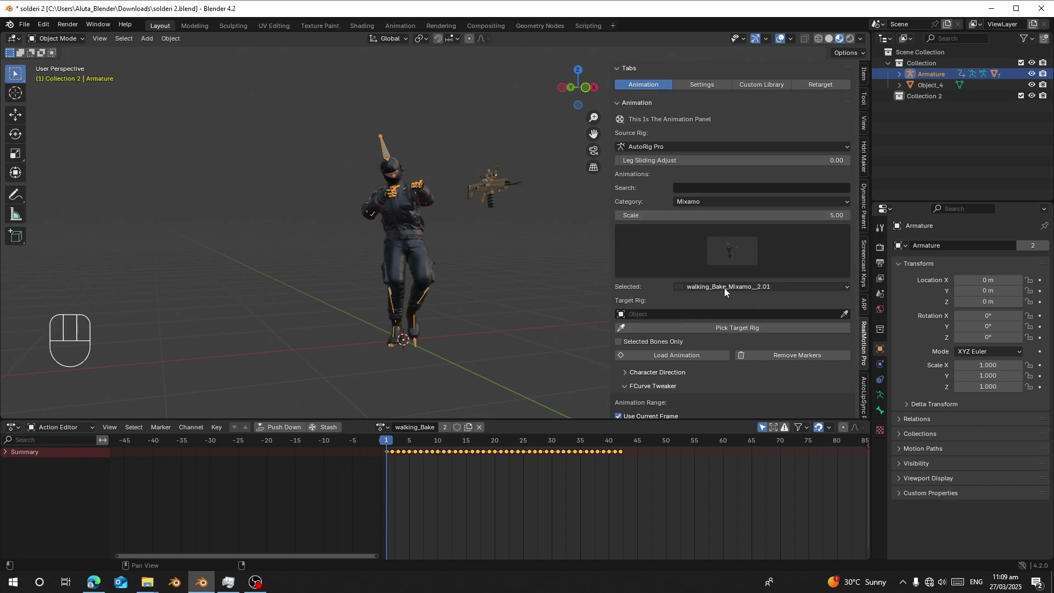
drag(733, 252, 633, 309)
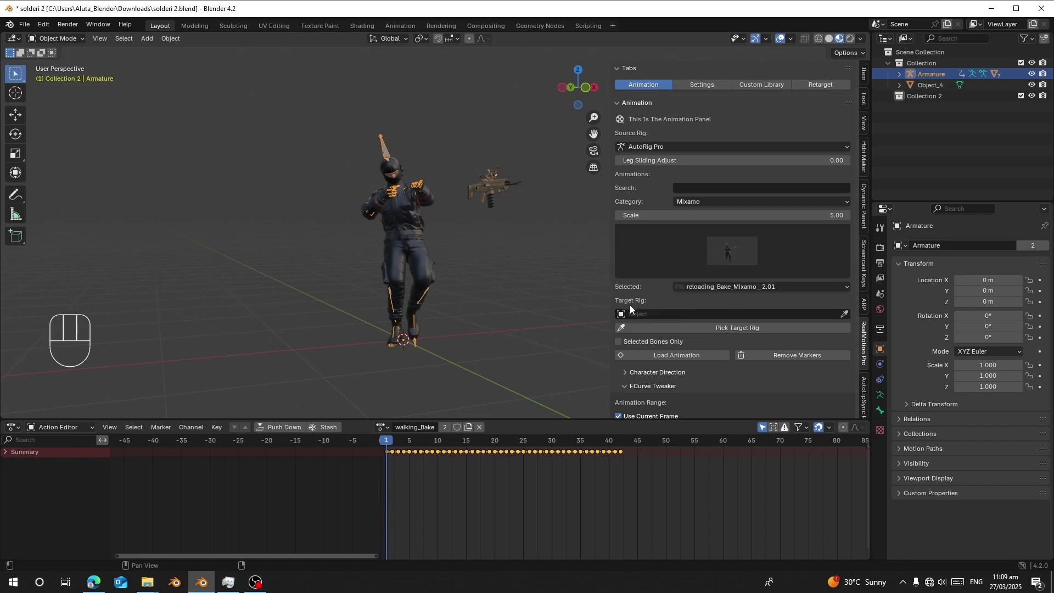
drag(734, 251, 698, 311)
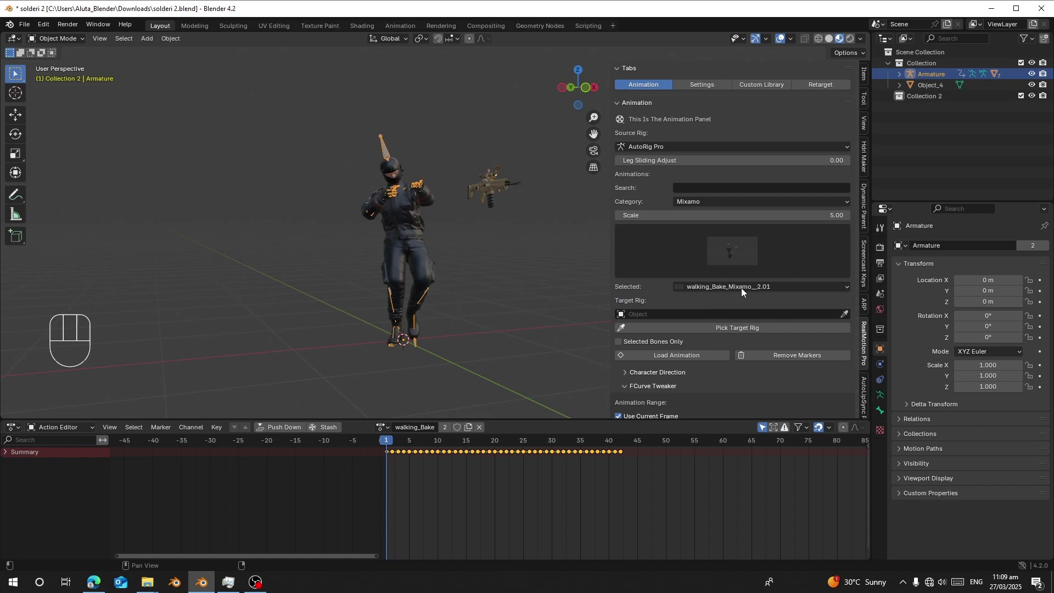
Step: Reset the soldier rig from the Settings tab back to its rest pose
double_click(709, 93)
click(687, 322)
click(679, 301)
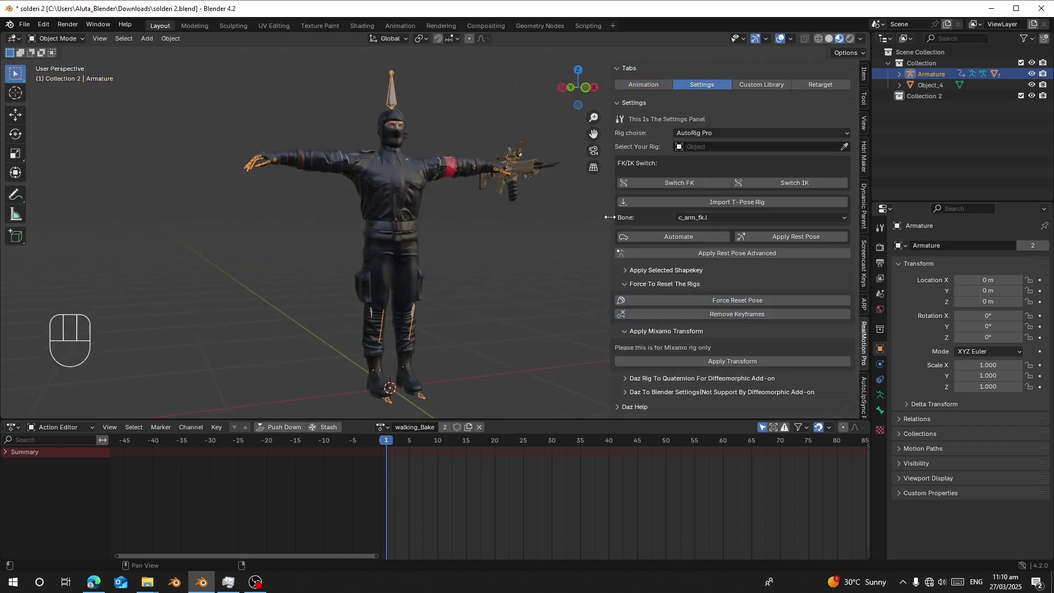
click(661, 95)
drag(440, 373, 446, 335)
drag(443, 473, 460, 475)
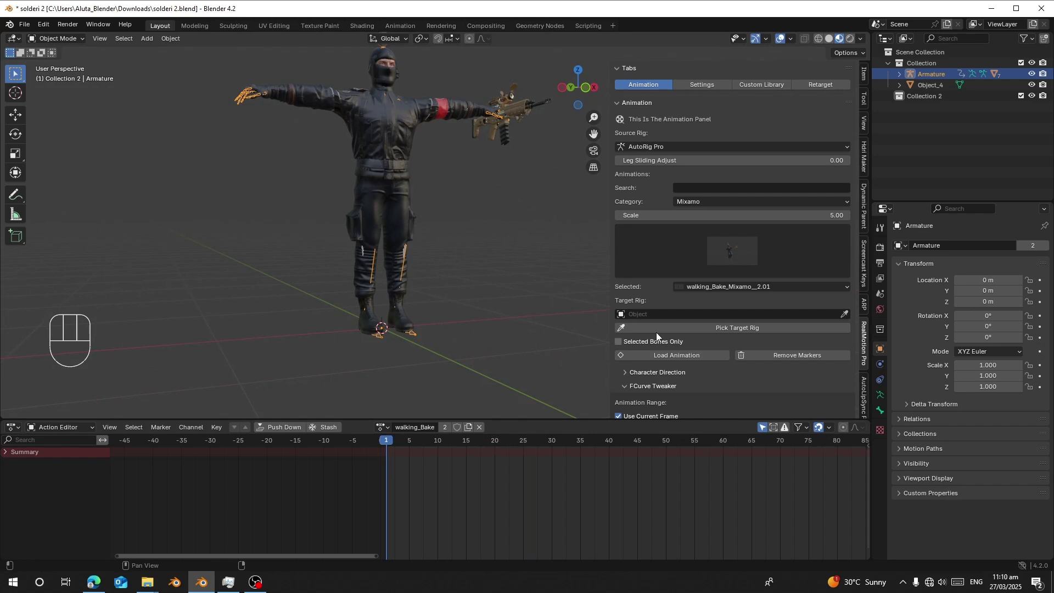
click(699, 333)
Step: Pick Armature as target and load the clip as Combined_Action_Armature with start and end markers
drag(655, 154, 631, 198)
click(678, 355)
key(space)
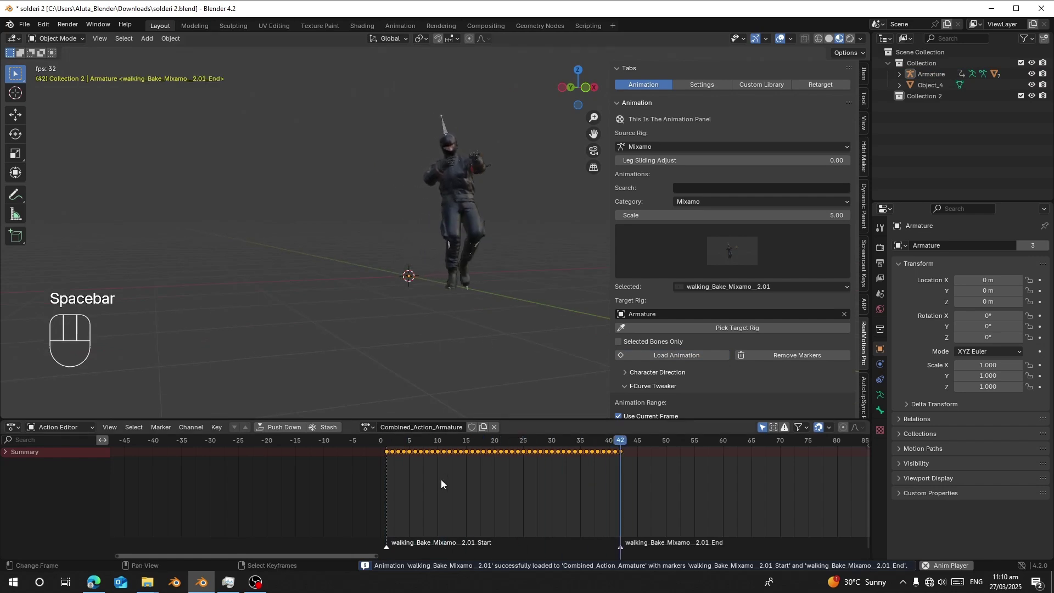
click(402, 496)
Step: Append walking_Bake_Mixamo__2.01 at frame 43 and play back the chained walk
key(space)
middle_click(542, 497)
click(456, 478)
click(678, 358)
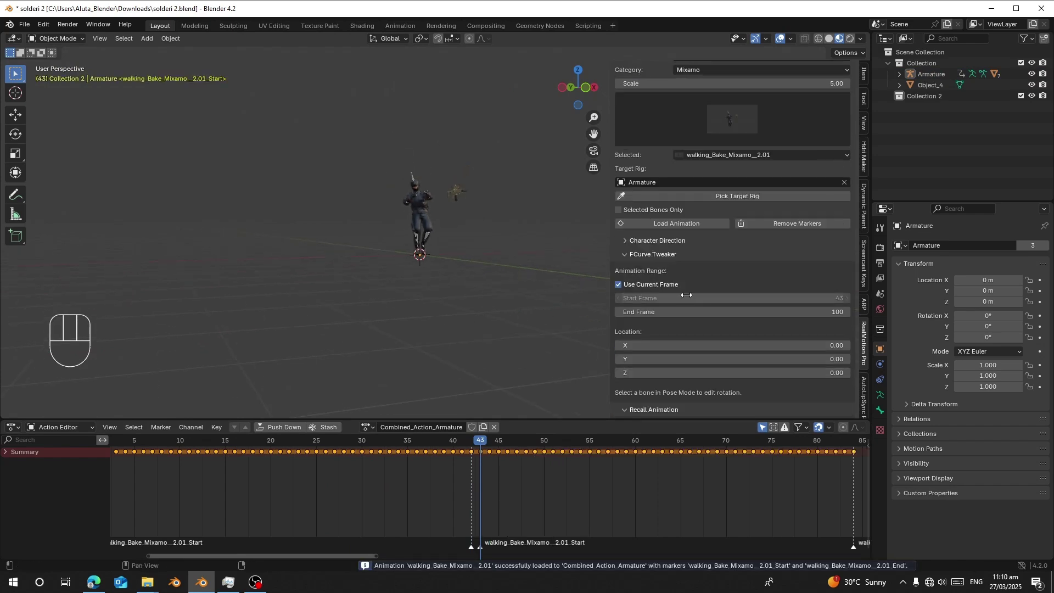
click(709, 341)
click(242, 514)
key(space)
drag(537, 130, 572, 186)
drag(530, 299, 470, 308)
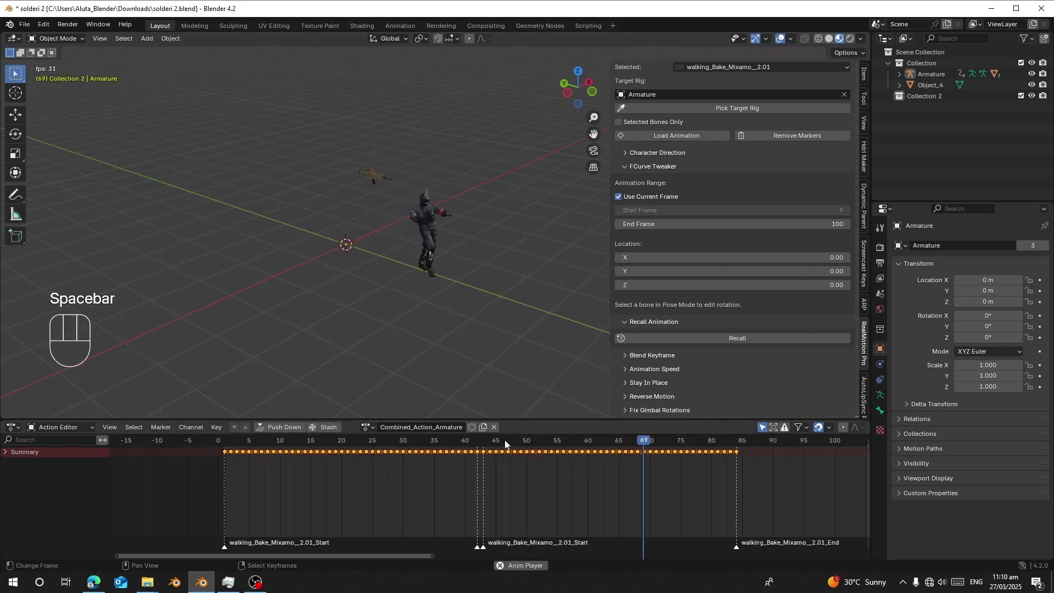
click(234, 473)
drag(444, 325, 460, 321)
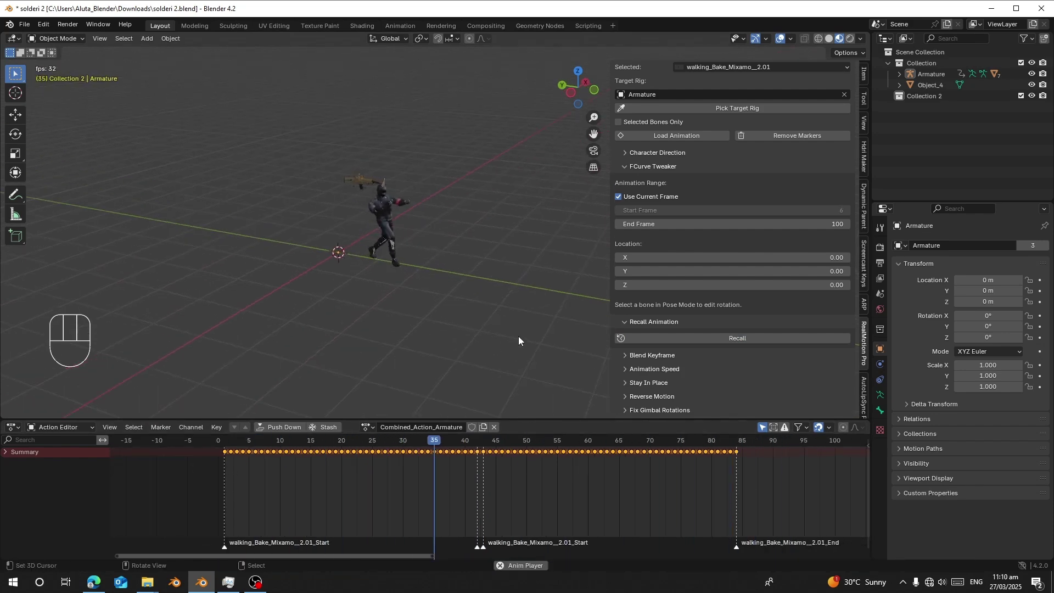
drag(524, 336, 408, 335)
key(space)
Step: Append another walking copy at frame 85, extending the combined action to about frame 127, and play it
drag(648, 481, 407, 477)
click(519, 458)
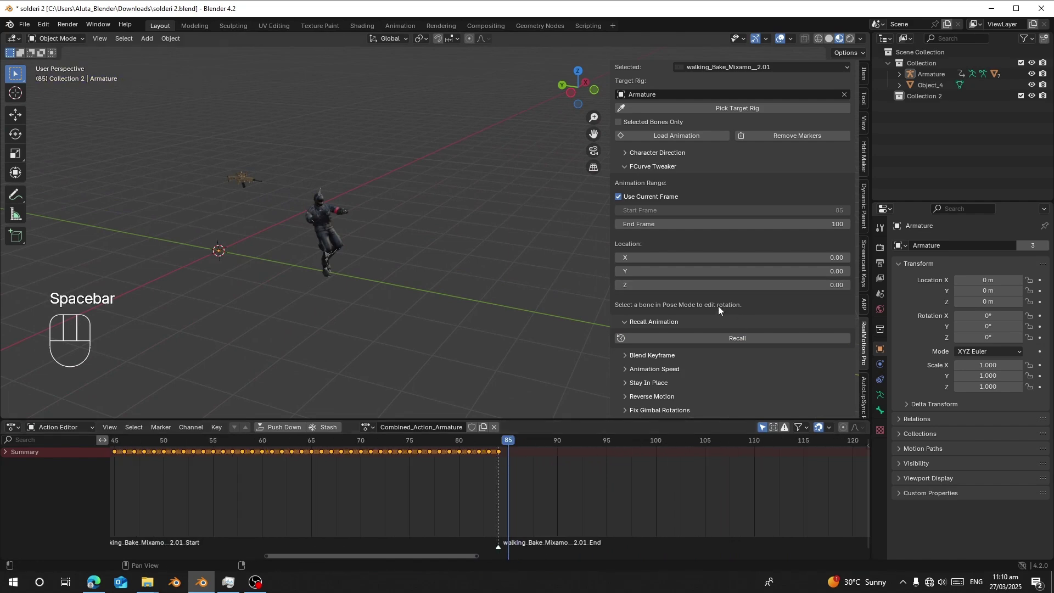
drag(689, 138, 675, 261)
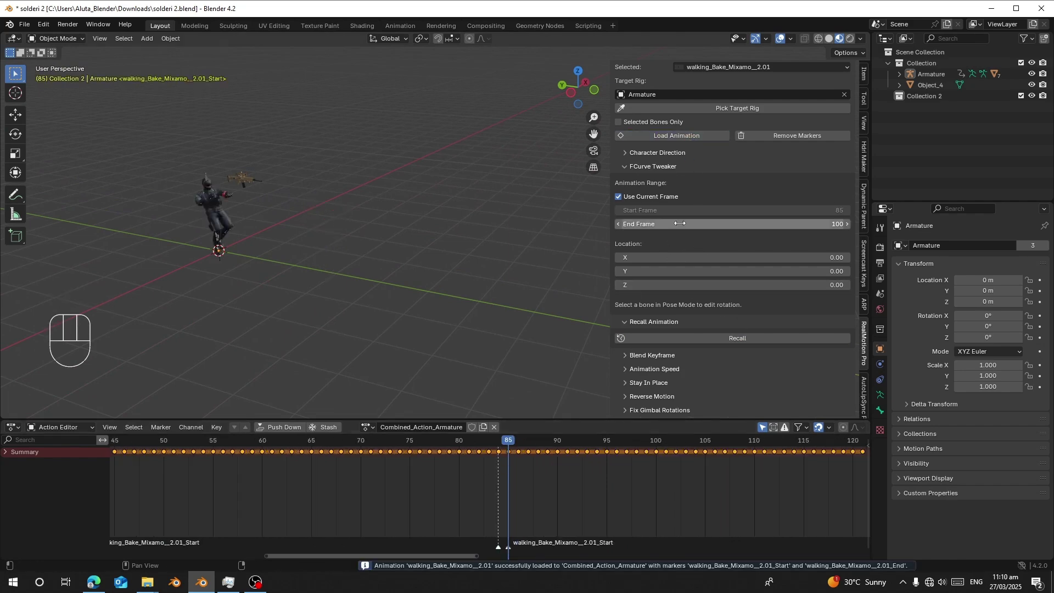
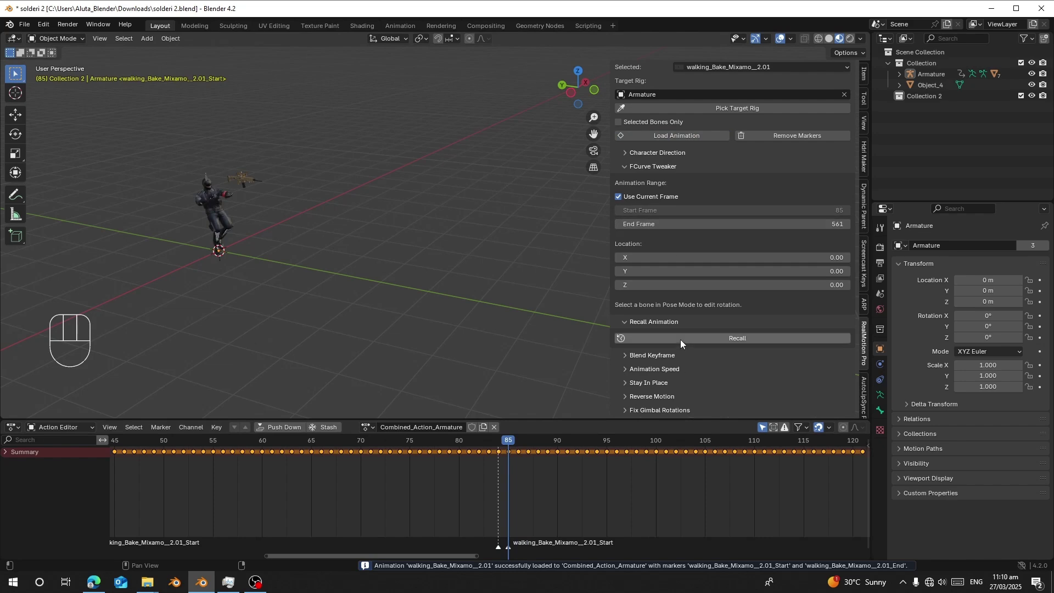
click(682, 345)
click(157, 505)
key(space)
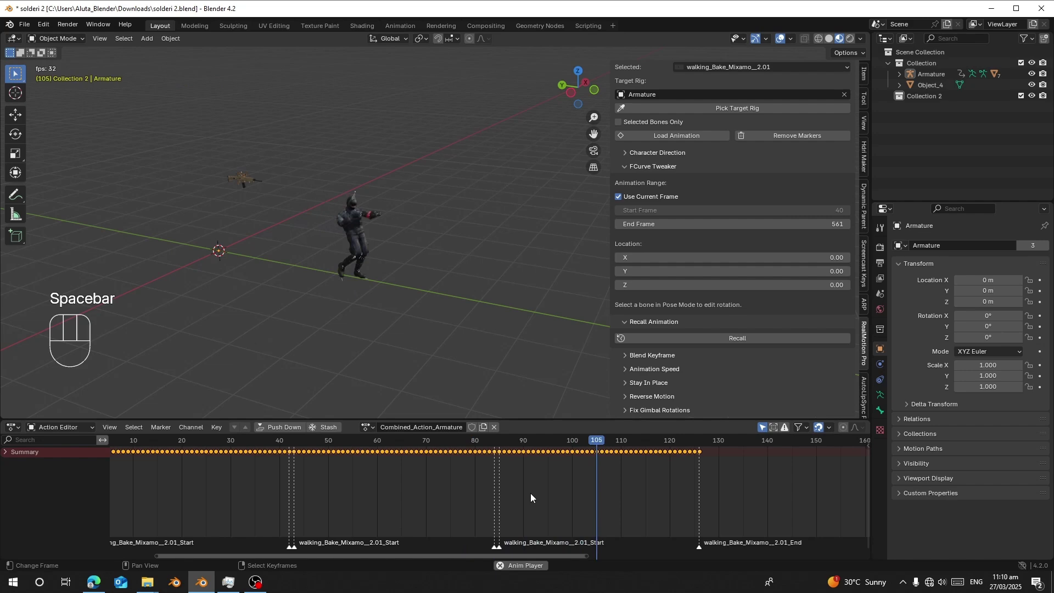
key(space)
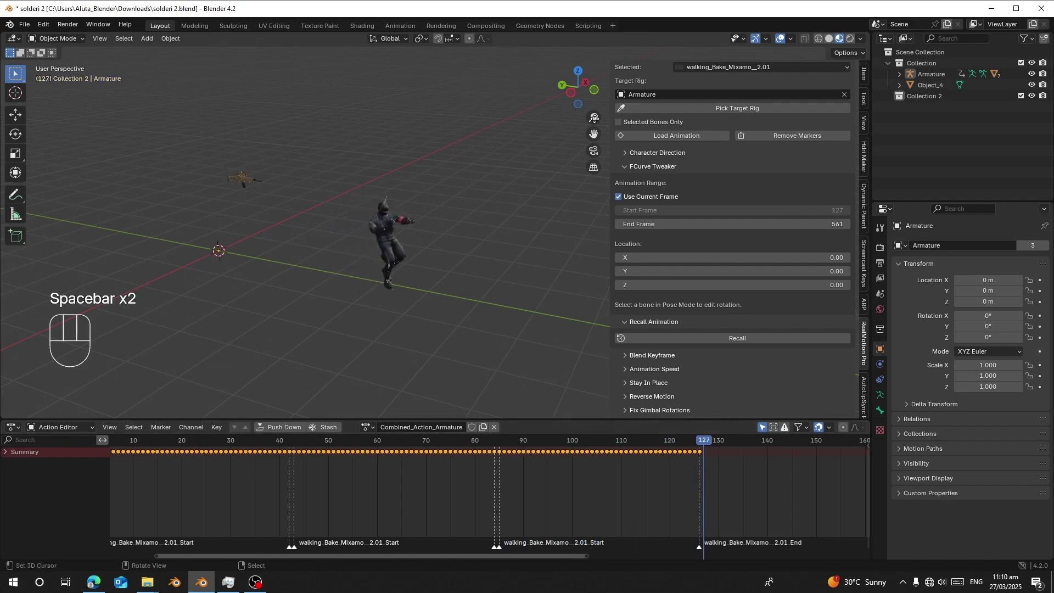
Step: Remove all keyframes from Combined_Action_Armature via the Settings tab, returning the soldier to T-pose
click(701, 91)
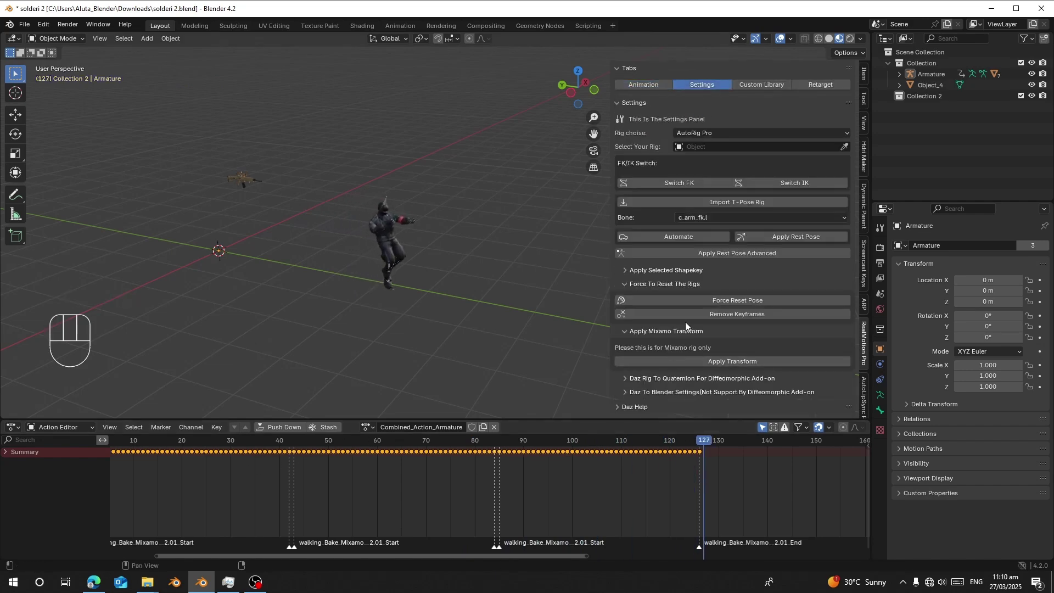
click(692, 307)
click(686, 319)
click(677, 310)
click(668, 318)
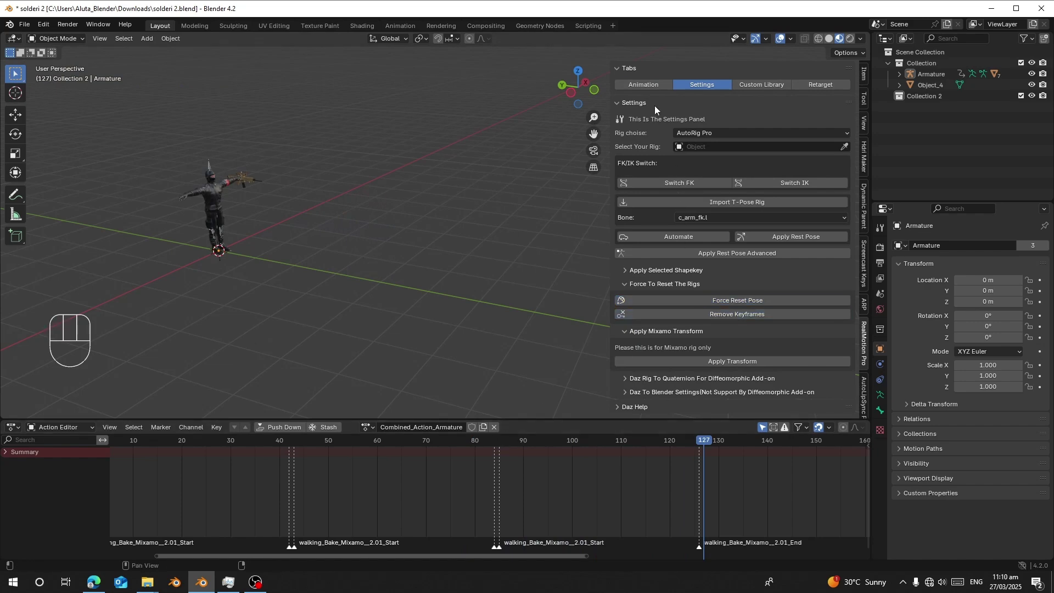
Step: Remove all timeline markers from the Animation tab, leaving the combined action empty
click(646, 90)
click(784, 358)
middle_click(265, 470)
drag(503, 510, 501, 510)
middle_click(324, 197)
drag(466, 260, 415, 253)
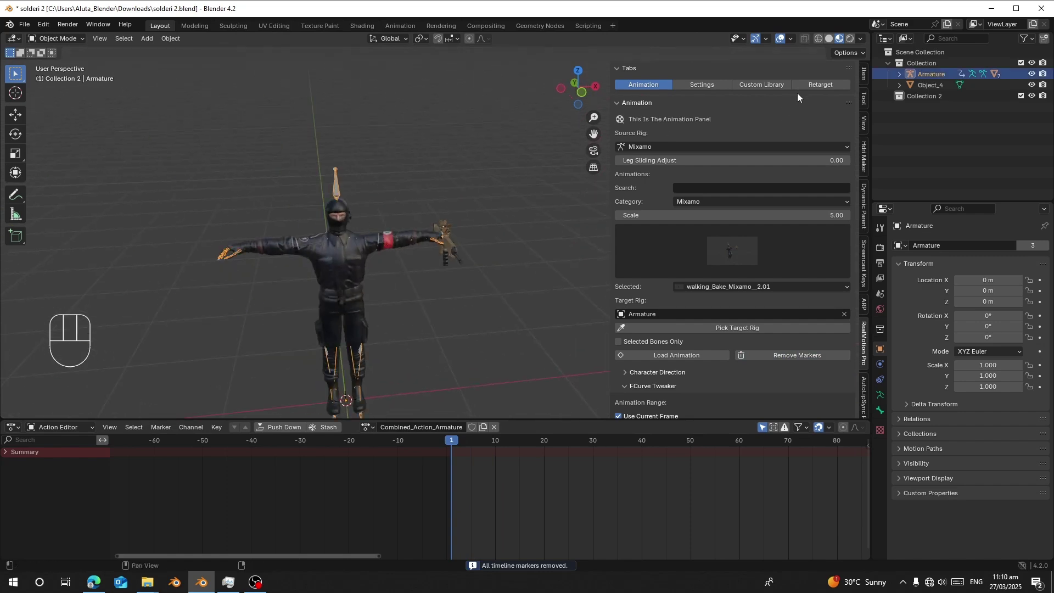
click(800, 94)
Step: Import rifle aiming idle.fbx and make it the Source Armature for retargeting
drag(412, 282, 473, 213)
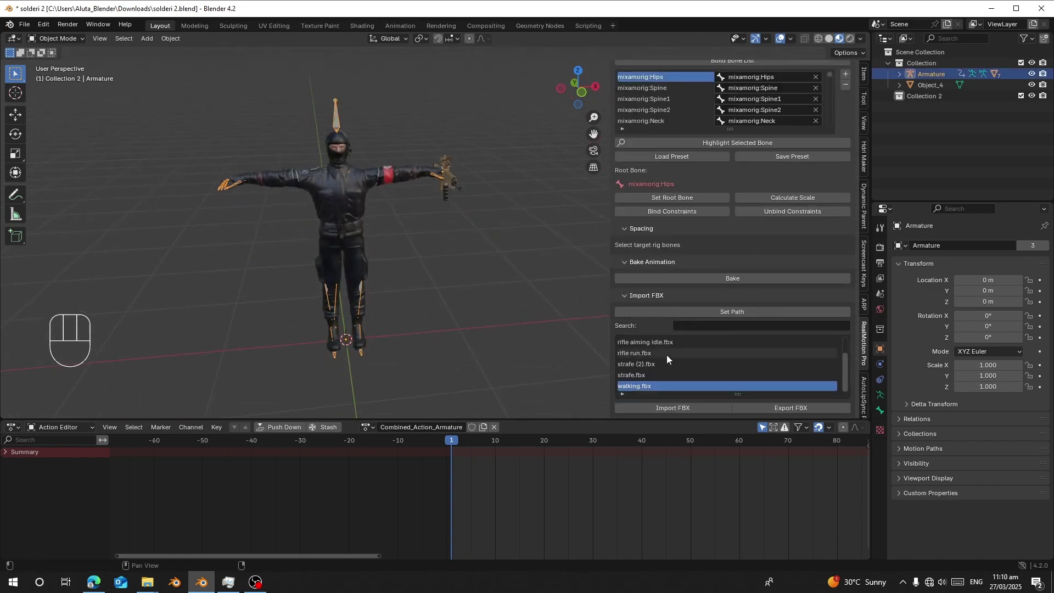
click(627, 462)
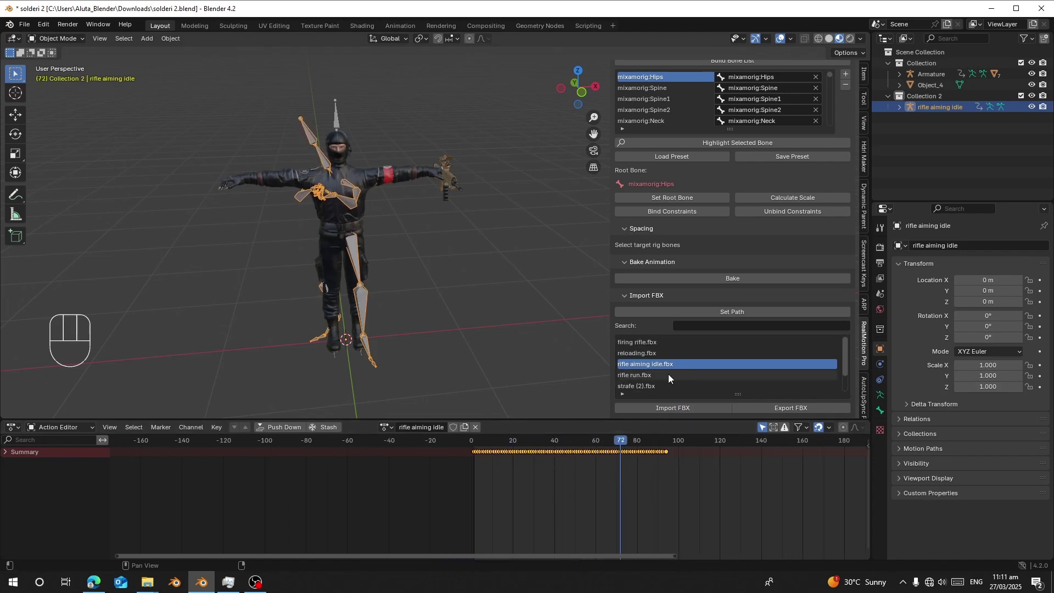
drag(583, 461, 561, 460)
drag(457, 335, 483, 328)
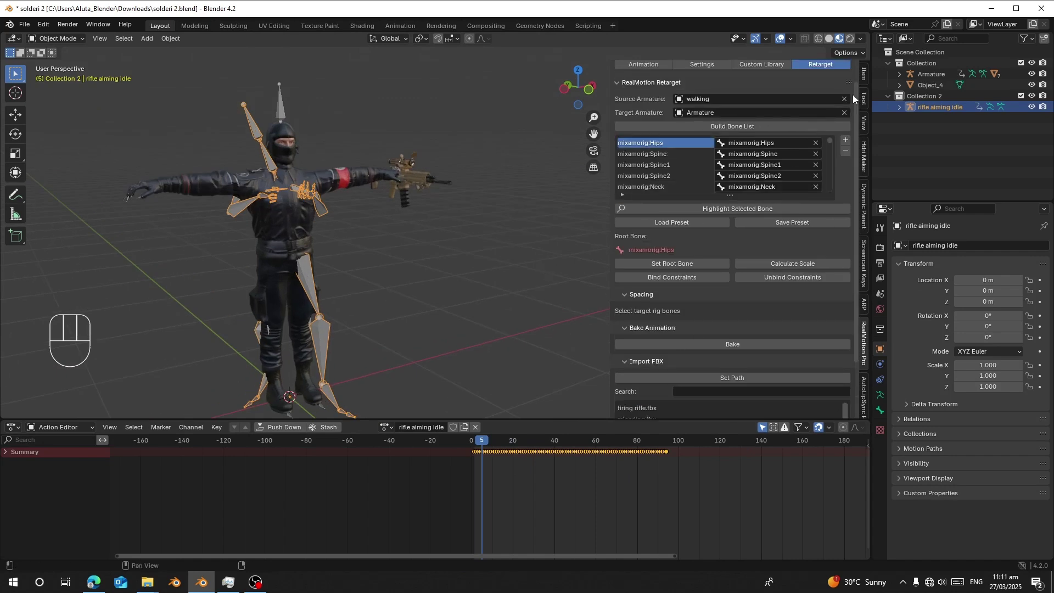
double_click(853, 103)
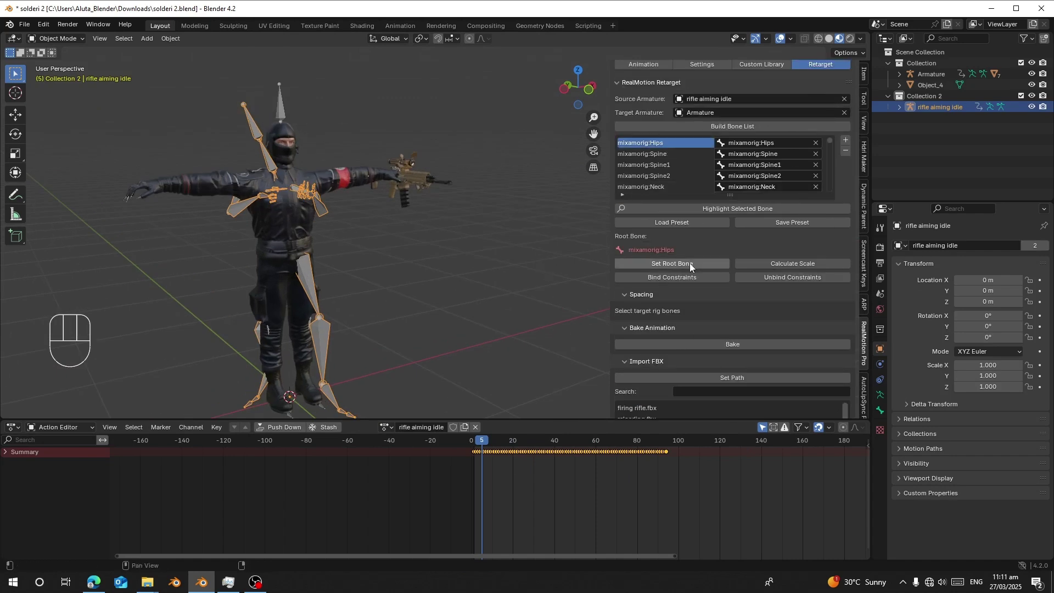
Step: Set hips as root bone and bake the rifle aiming idle motion onto the soldier Armature
click(683, 286)
key(space)
key(space)
click(710, 350)
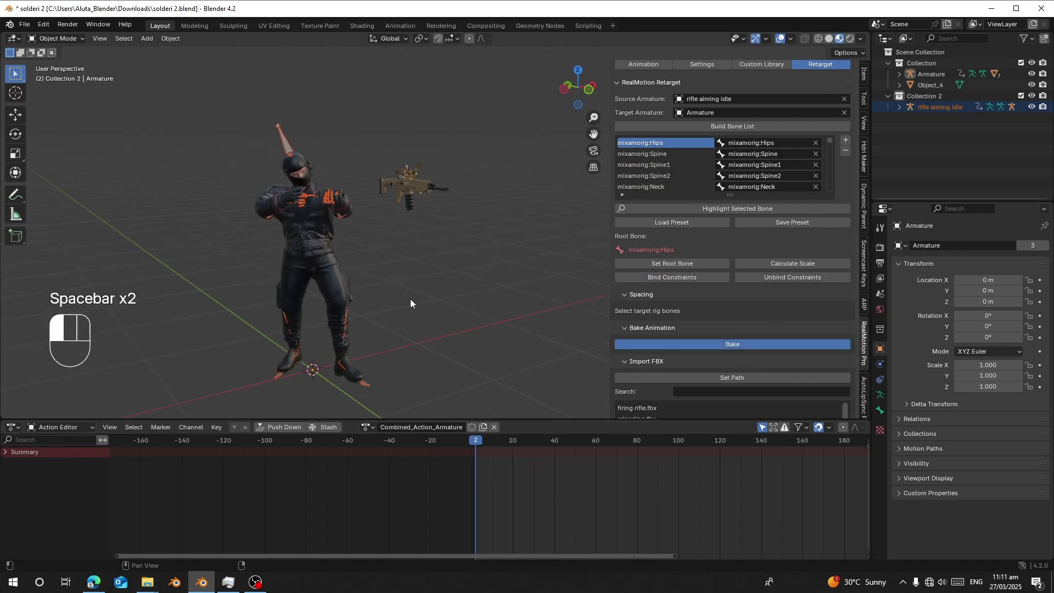
click(759, 93)
Step: Delete the imported rifle aiming idle rig, keeping only the baked action on the soldier
key(g)
right_click(365, 196)
key(x)
drag(435, 435, 552, 284)
drag(712, 166, 714, 174)
drag(717, 151, 720, 168)
drag(719, 170, 646, 165)
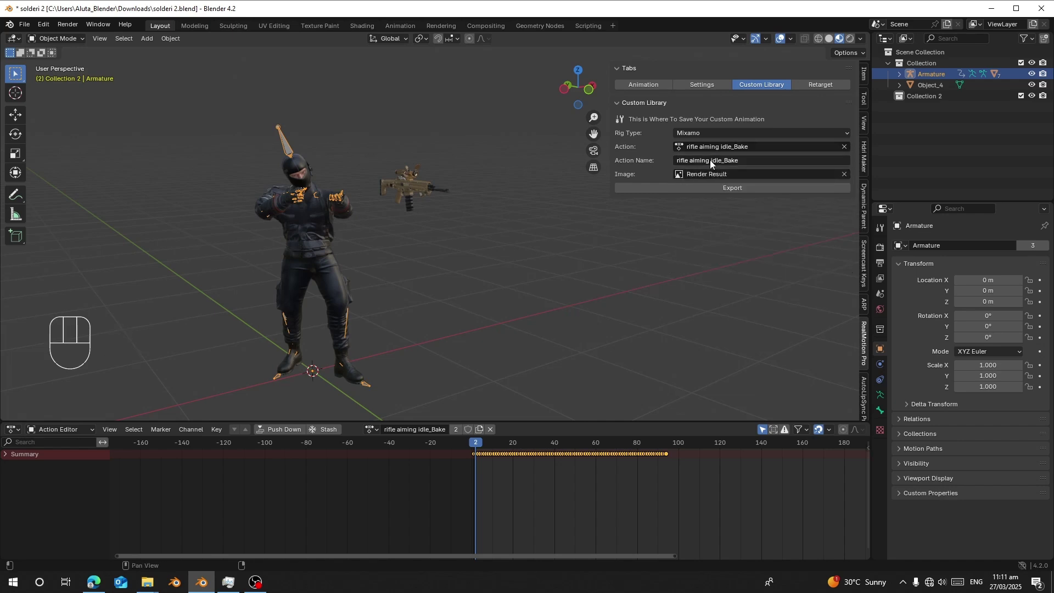
Step: Export rifle aiming idle_Bake to the custom Mixamo animation library, keeping its action name
drag(221, 264, 344, 227)
drag(348, 223, 289, 242)
drag(102, 49, 165, 249)
drag(733, 177, 670, 168)
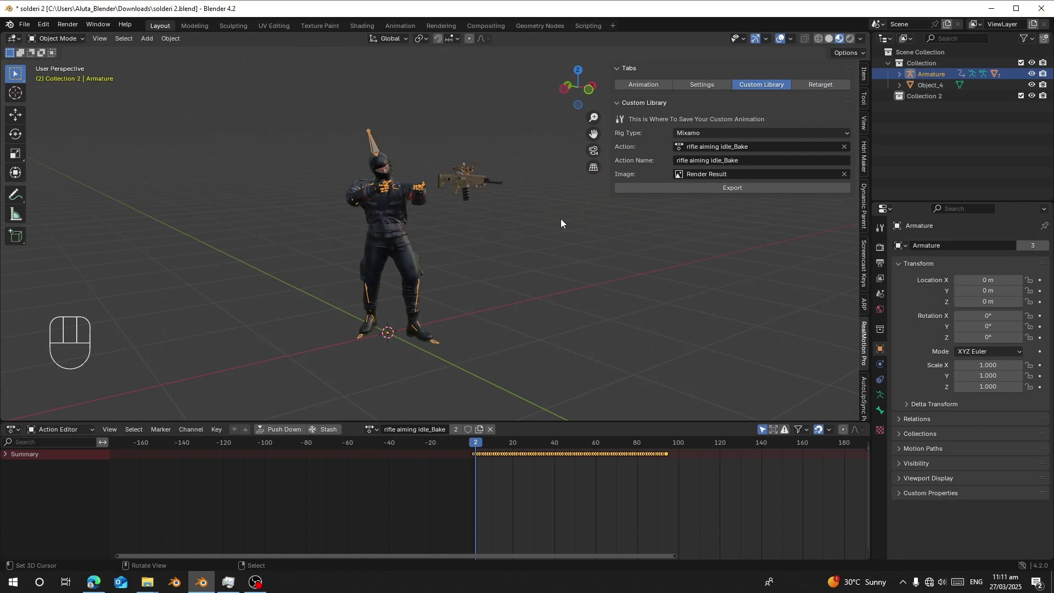
drag(661, 195, 480, 466)
drag(536, 466, 566, 467)
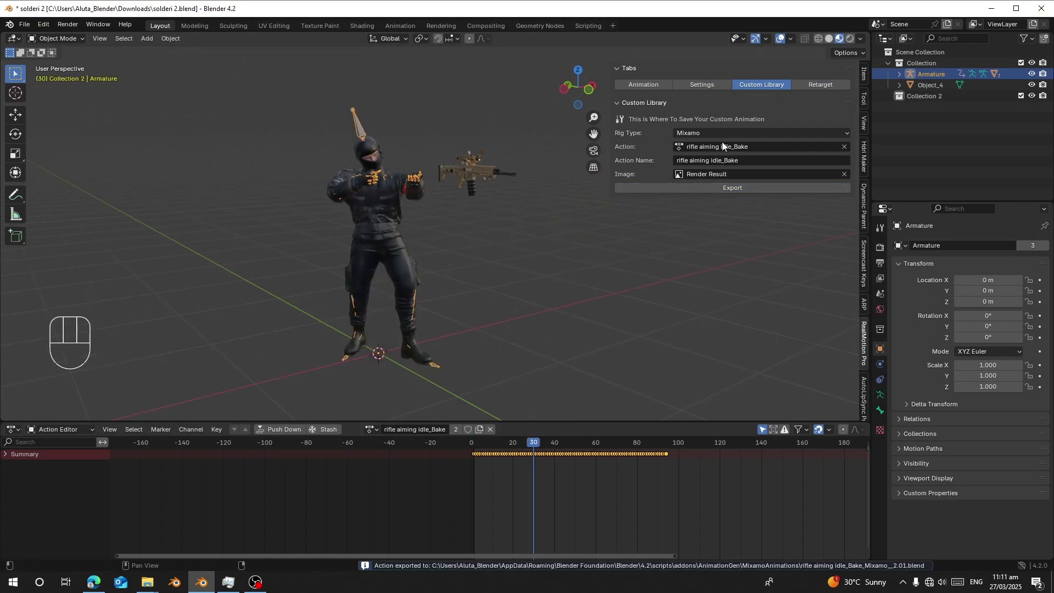
click(716, 94)
click(686, 321)
click(674, 312)
click(667, 303)
click(666, 318)
click(648, 93)
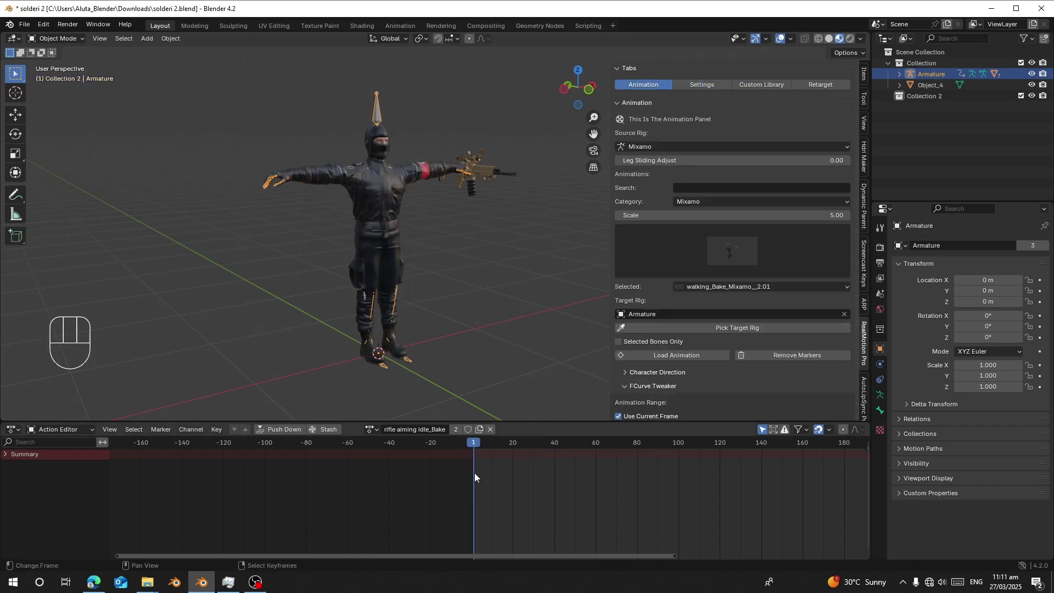
Step: Unlink the rifle idle action from the soldier armature so no action is assigned
click(490, 430)
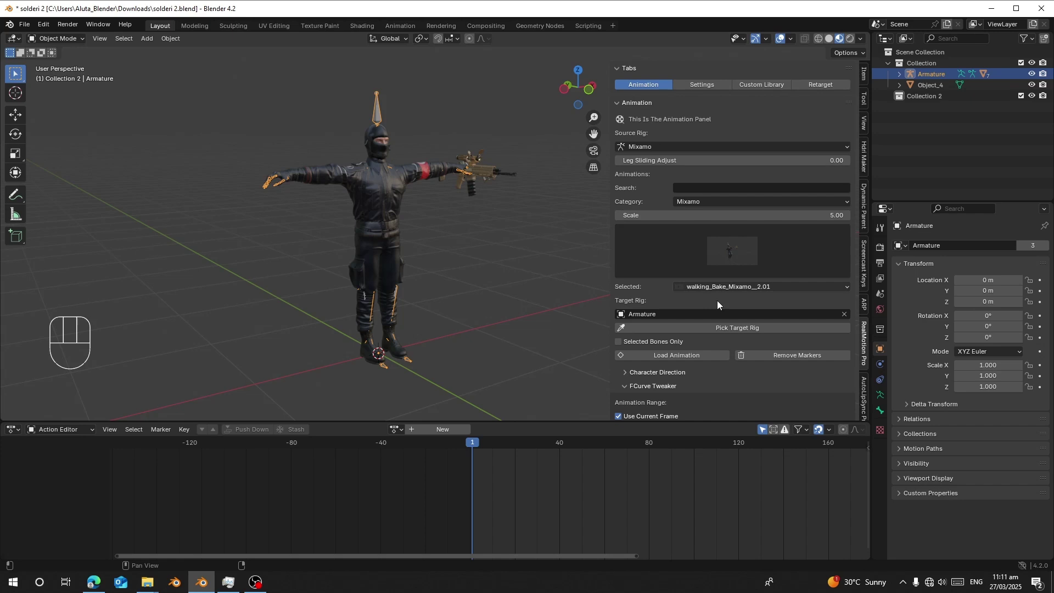
drag(715, 267, 764, 312)
click(706, 211)
drag(702, 207, 704, 228)
drag(711, 266, 692, 206)
drag(691, 207, 701, 351)
Step: Browse the library thumbnails past rifle aiming idle back to walking_Bake_Mixamo__2.01
drag(699, 267, 697, 343)
drag(720, 278, 741, 307)
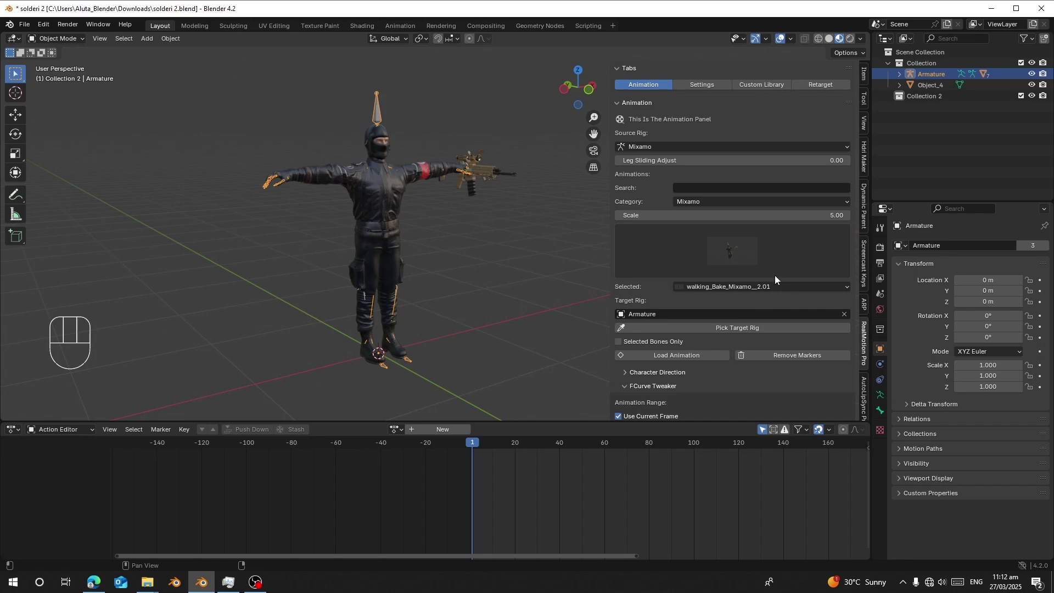
drag(747, 265, 691, 333)
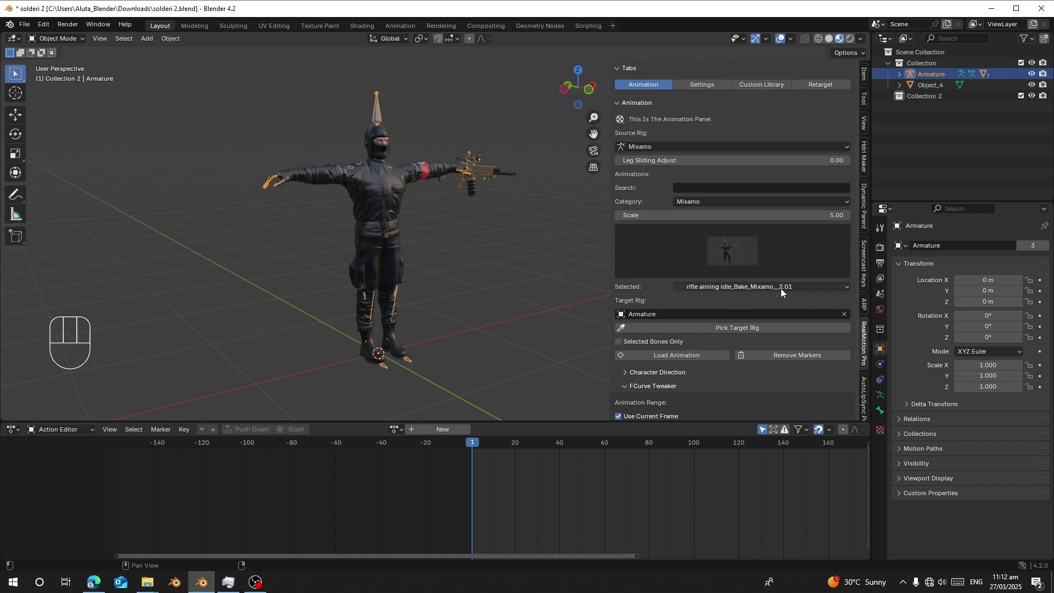
drag(759, 264, 648, 312)
drag(739, 243, 766, 325)
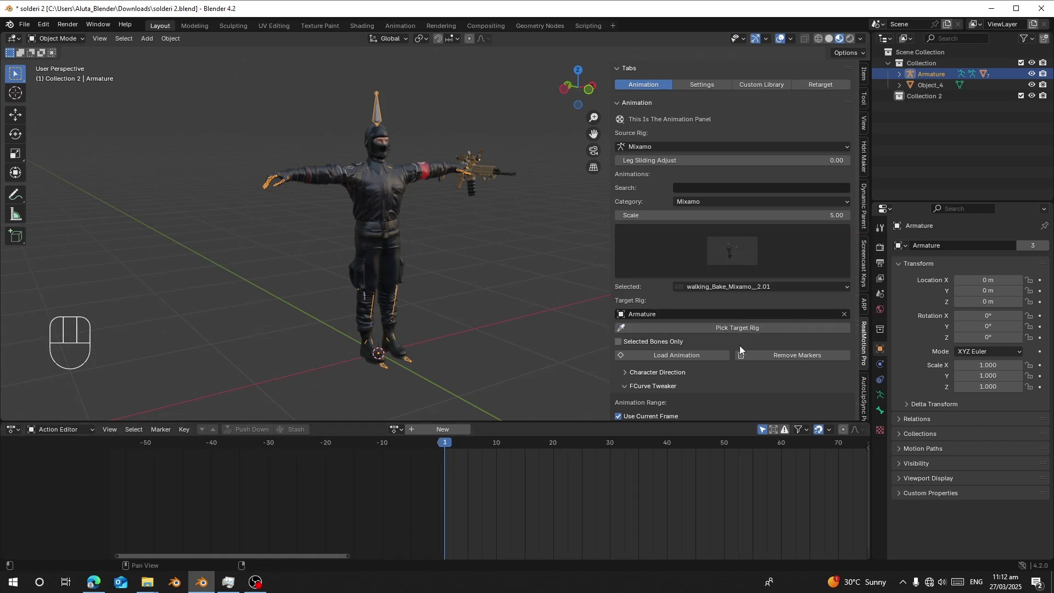
Step: Load two baked walking clips into the combined action and play them back
drag(684, 359, 584, 463)
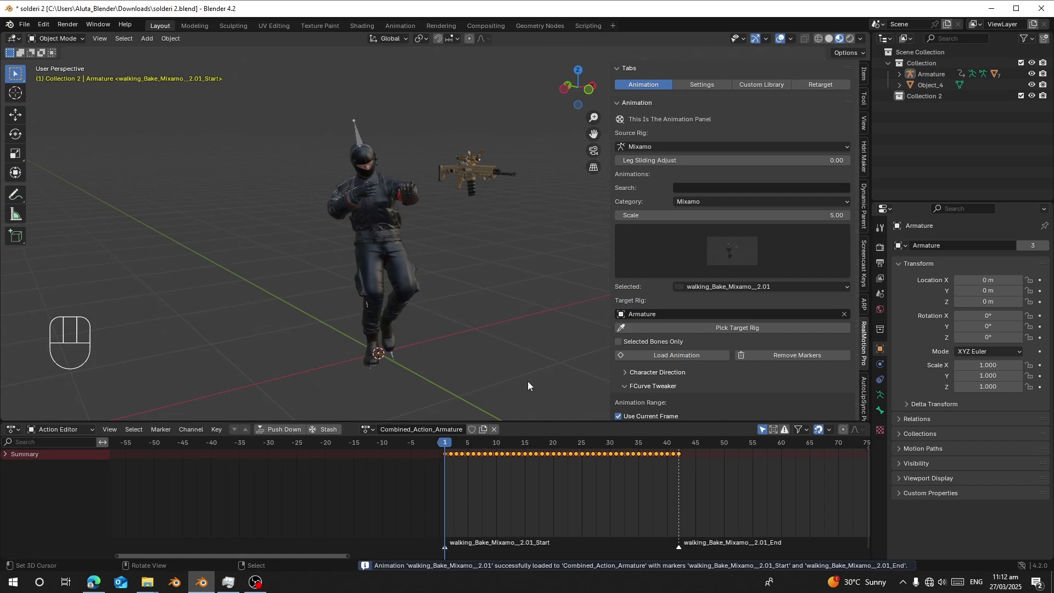
key(space)
drag(597, 487, 455, 488)
key(space)
click(671, 359)
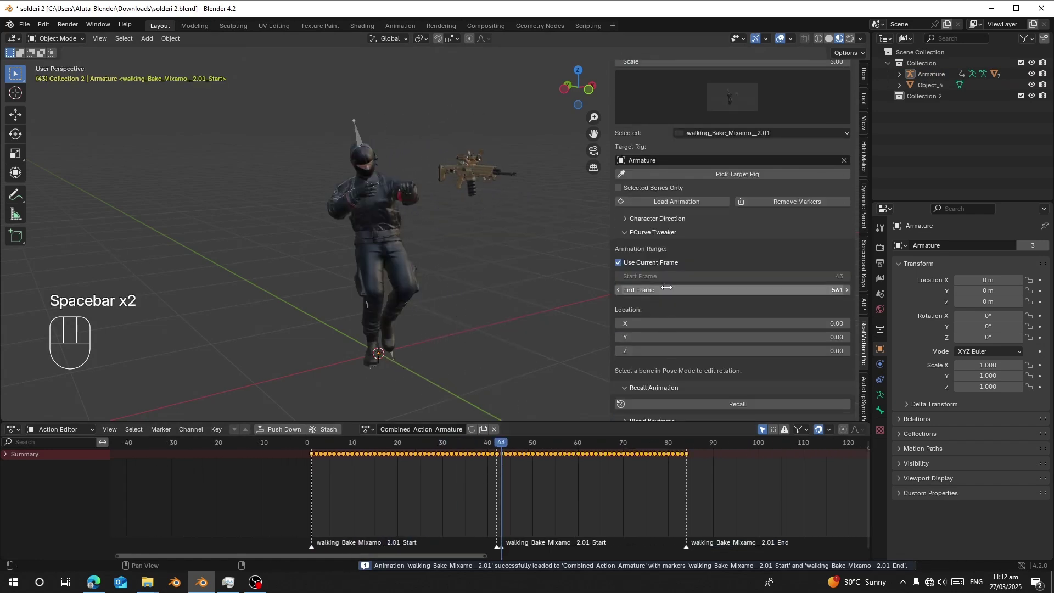
click(688, 407)
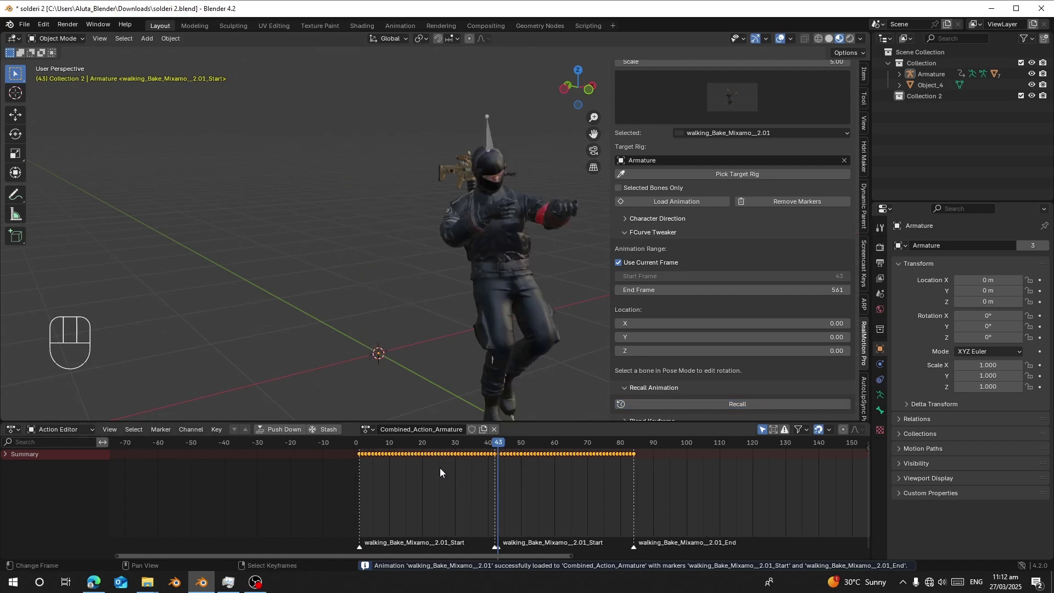
key(space)
drag(624, 505, 522, 399)
key(space)
Step: Append rifle aiming idle_Bake at frame 85 after the walking clips
middle_click(505, 489)
click(349, 477)
drag(493, 296, 387, 266)
double_click(710, 142)
drag(709, 141, 760, 162)
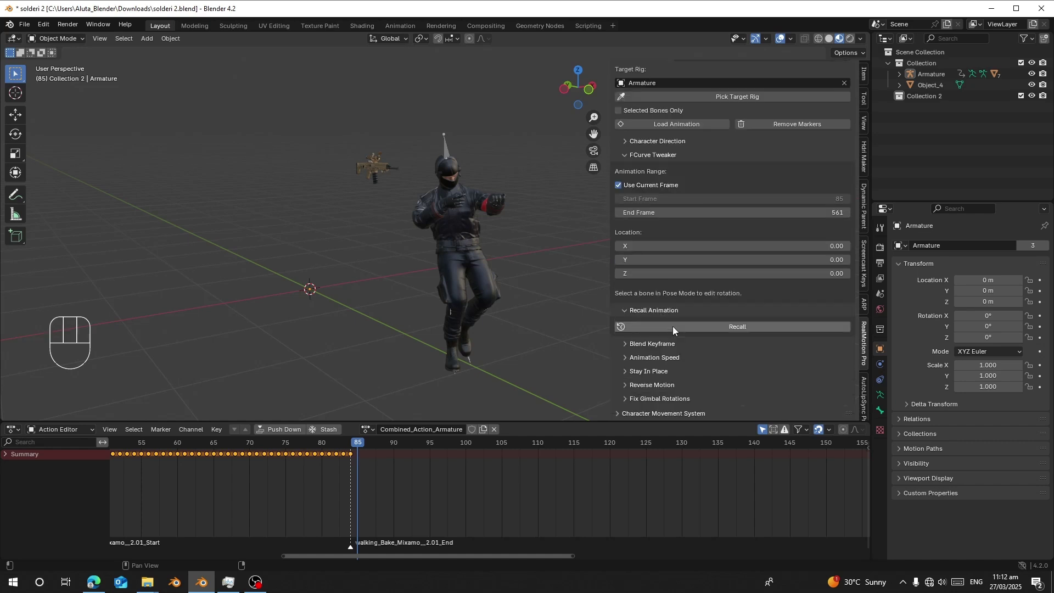
click(683, 120)
drag(685, 128, 672, 137)
click(709, 331)
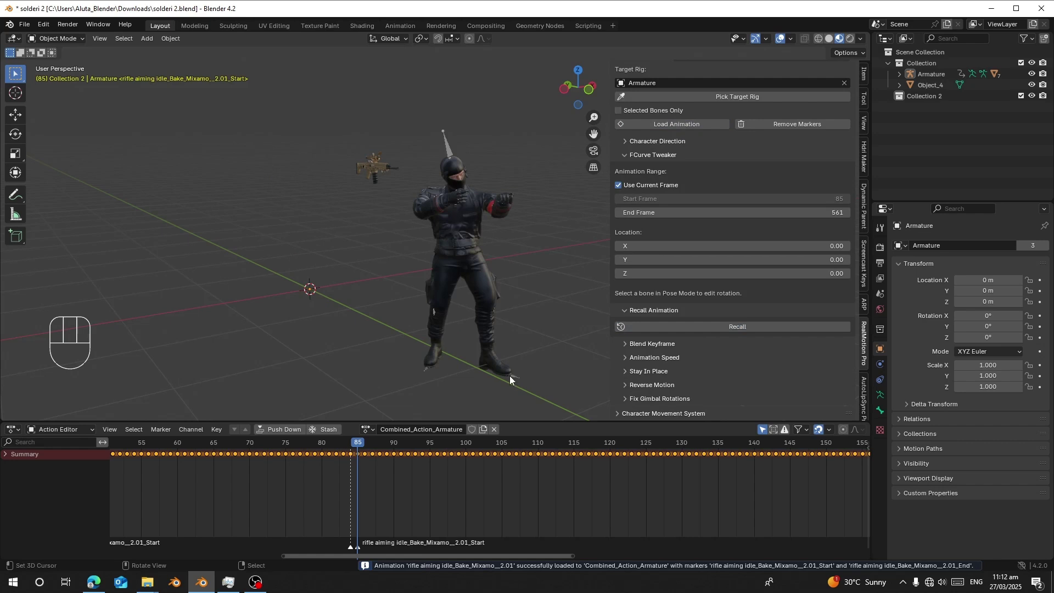
Step: Play the walk-to-rifle-idle action, go to the idle start frame and enter Pose Mode
drag(381, 484, 341, 483)
key(space)
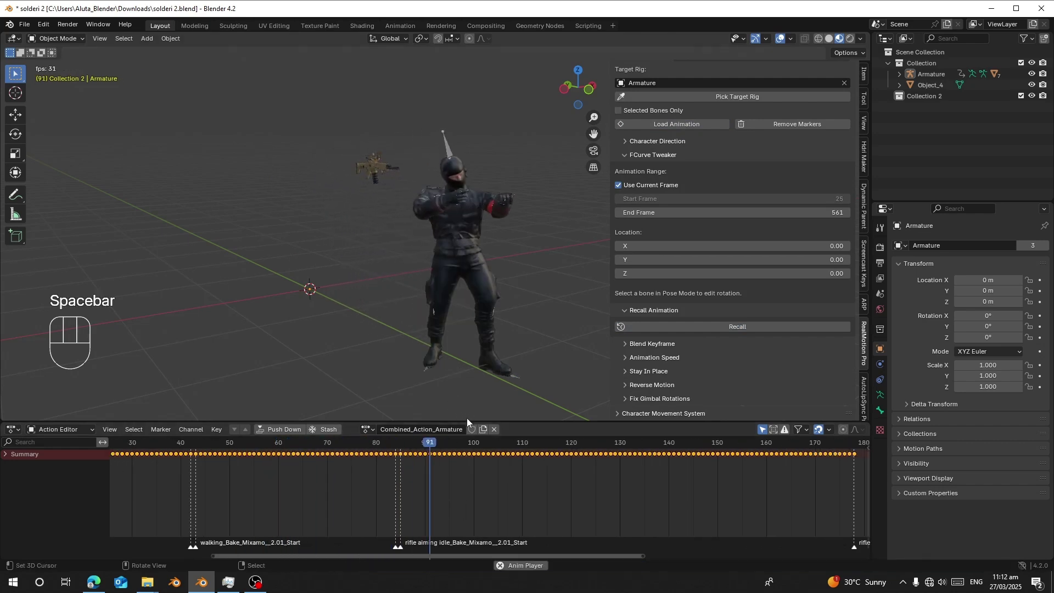
click(371, 480)
key(space)
click(319, 466)
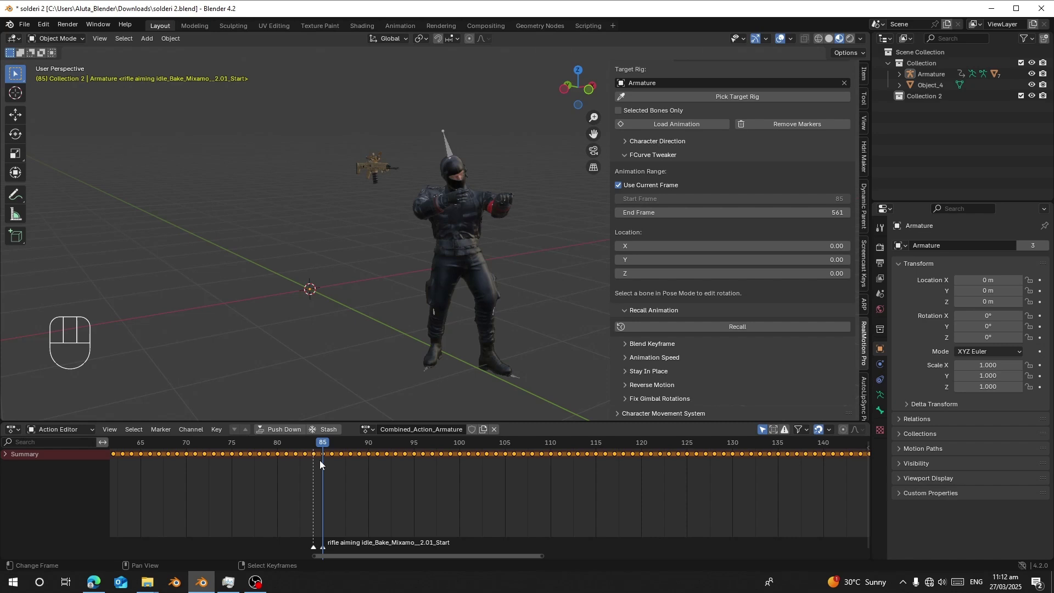
drag(77, 46, 80, 79)
key(a)
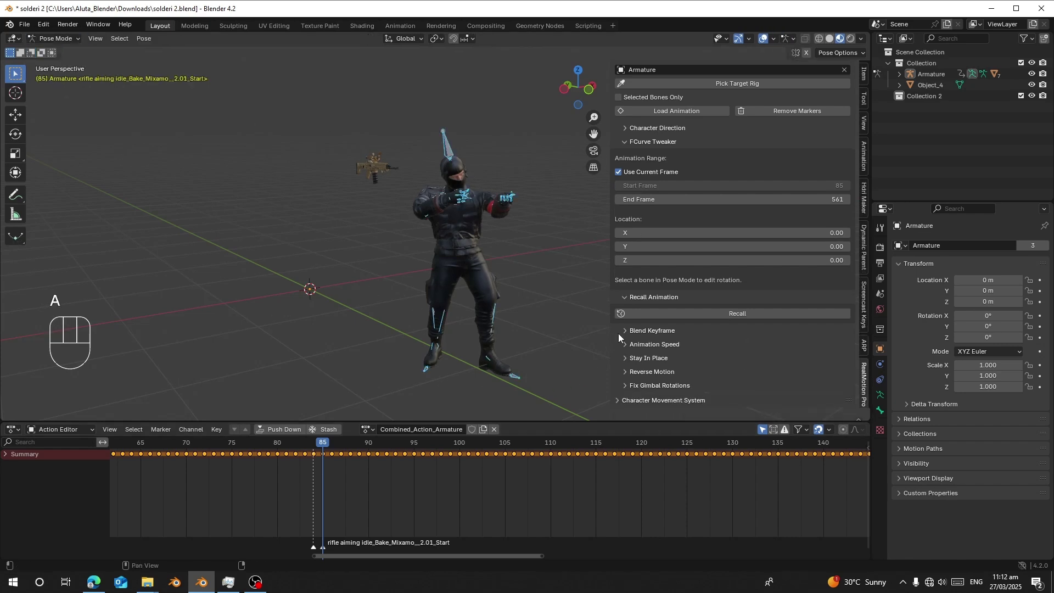
Step: Blend keyframes with Start Blend 4 at the rifle idle transition and review playback around frame 80
click(656, 337)
click(622, 351)
click(698, 380)
click(278, 478)
key(space)
click(272, 460)
key(space)
click(299, 463)
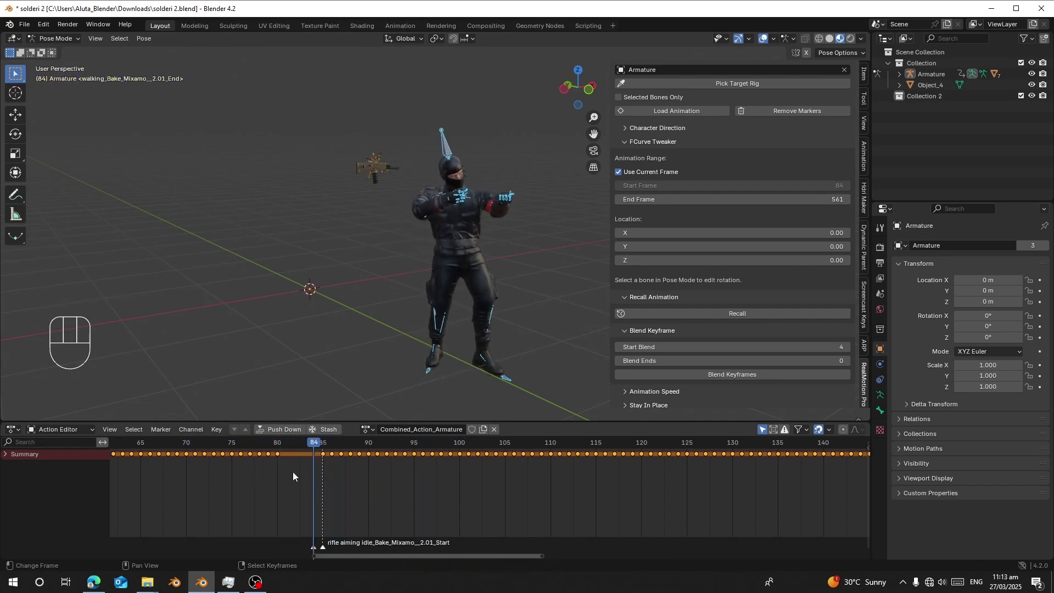
key(space)
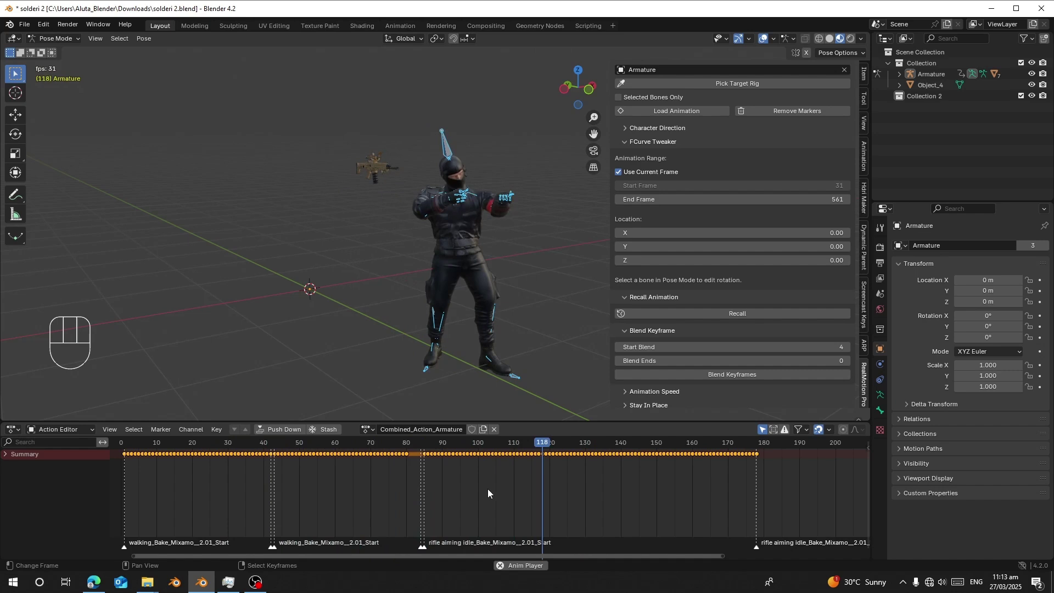
key(space)
drag(278, 404, 247, 435)
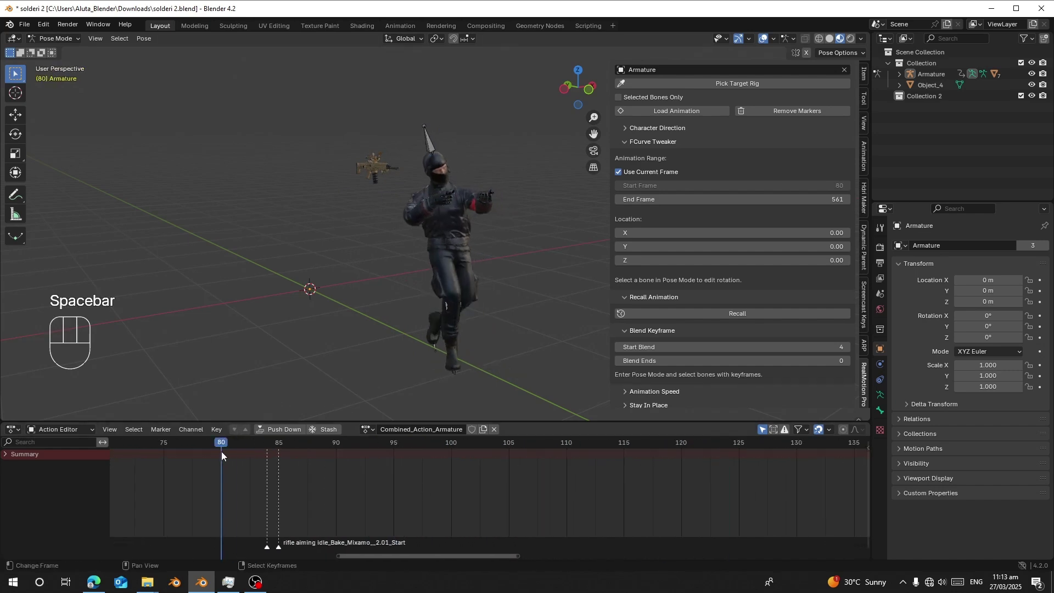
Step: Return to Object Mode and remove all keyframes from the combined action
right_click(445, 138)
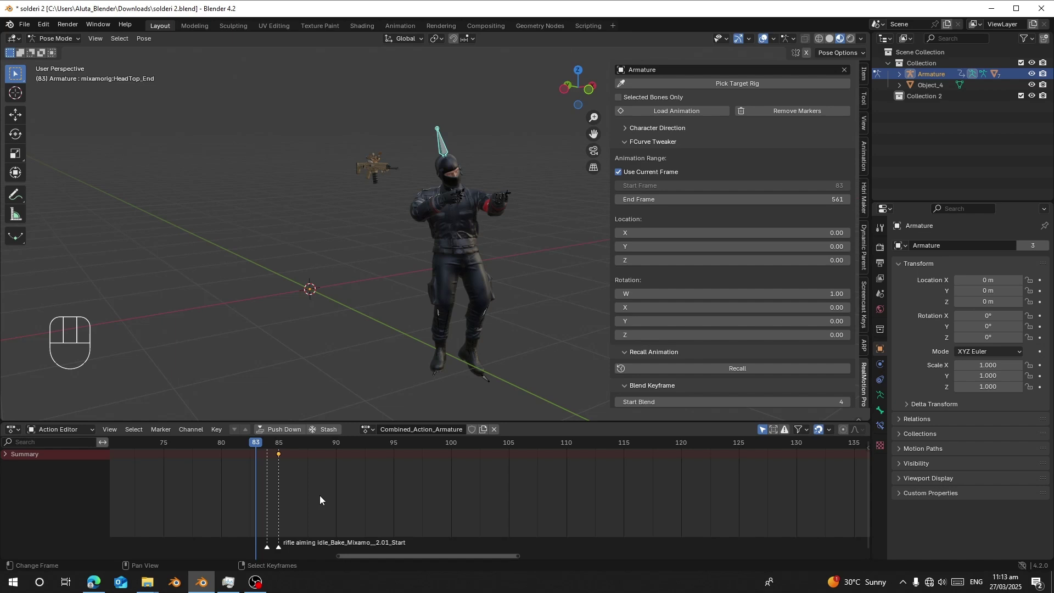
click(688, 96)
click(692, 89)
click(695, 315)
click(690, 310)
click(692, 318)
Step: Remove all markers and set the library Category to All Categories
click(648, 88)
click(791, 372)
drag(698, 202, 707, 218)
drag(477, 309, 441, 299)
middle_click(427, 297)
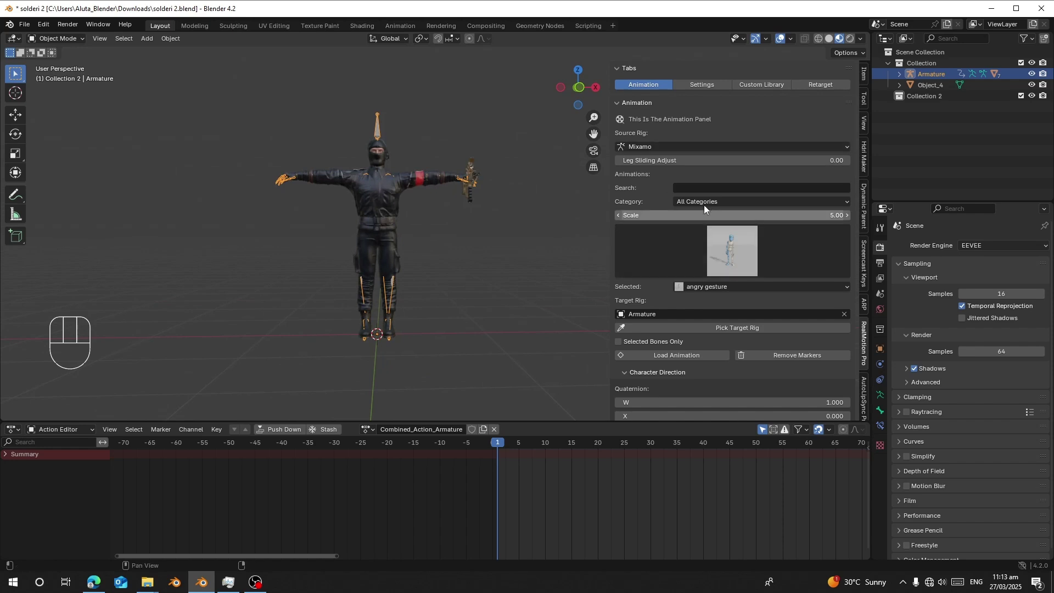
drag(706, 194, 783, 474)
click(690, 358)
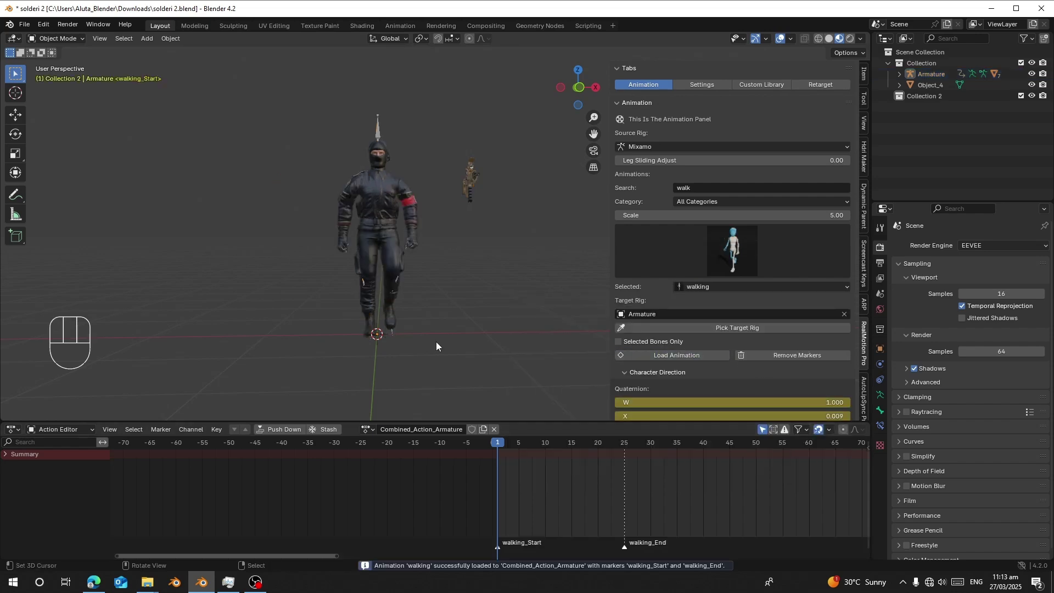
drag(453, 334, 549, 337)
drag(321, 262, 549, 234)
key(space)
key(space)
click(507, 489)
key(space)
key(space)
click(510, 493)
key(space)
key(space)
drag(468, 303, 269, 302)
click(514, 489)
drag(502, 320, 479, 321)
drag(517, 307, 295, 316)
key(space)
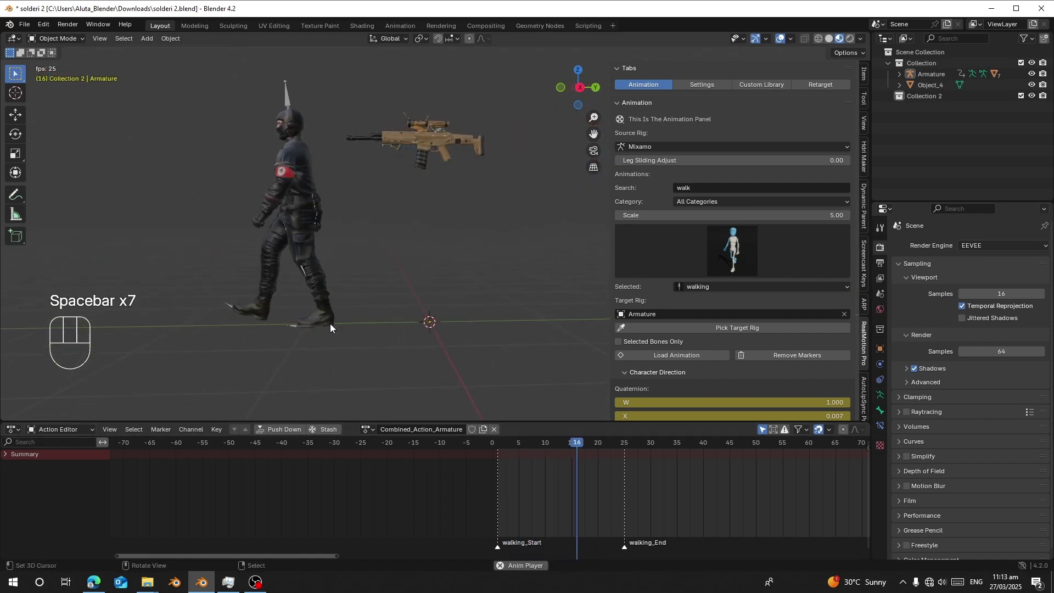
key(space)
click(522, 483)
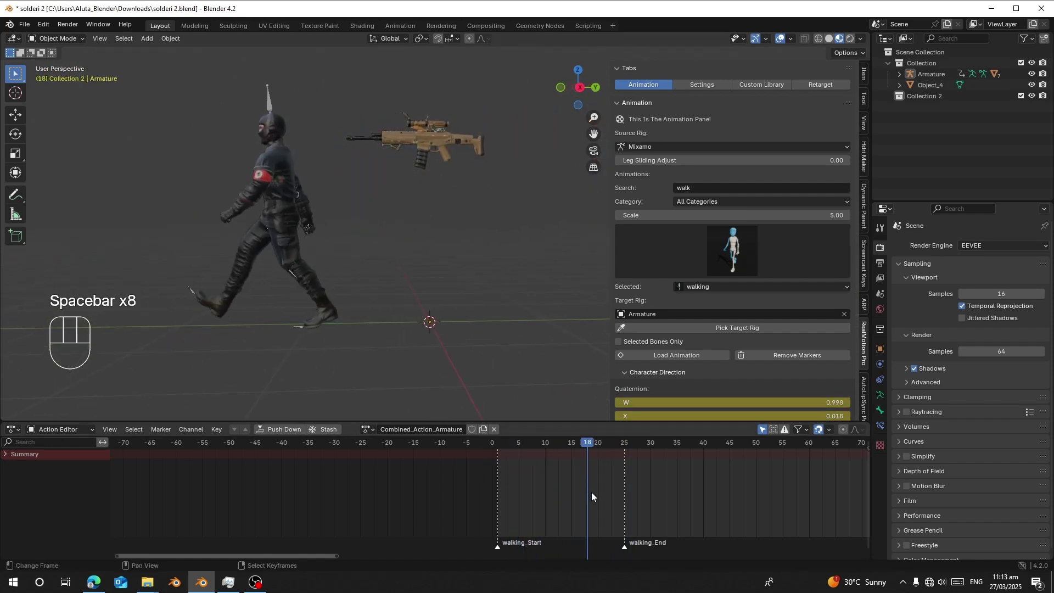
drag(288, 278, 502, 480)
key(space)
drag(222, 231, 338, 238)
drag(345, 235, 330, 228)
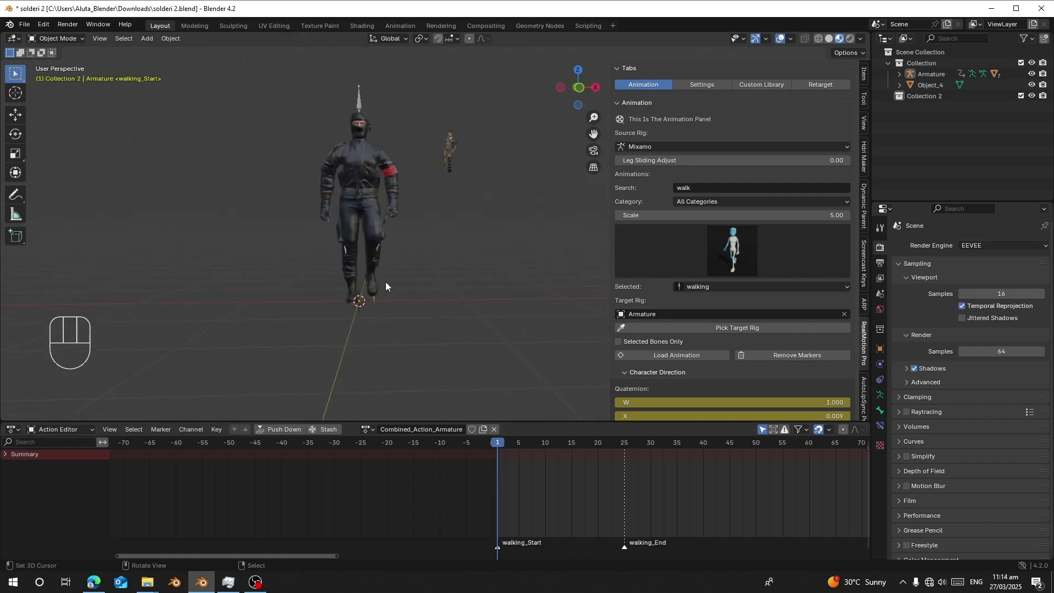
key(space)
key(space)
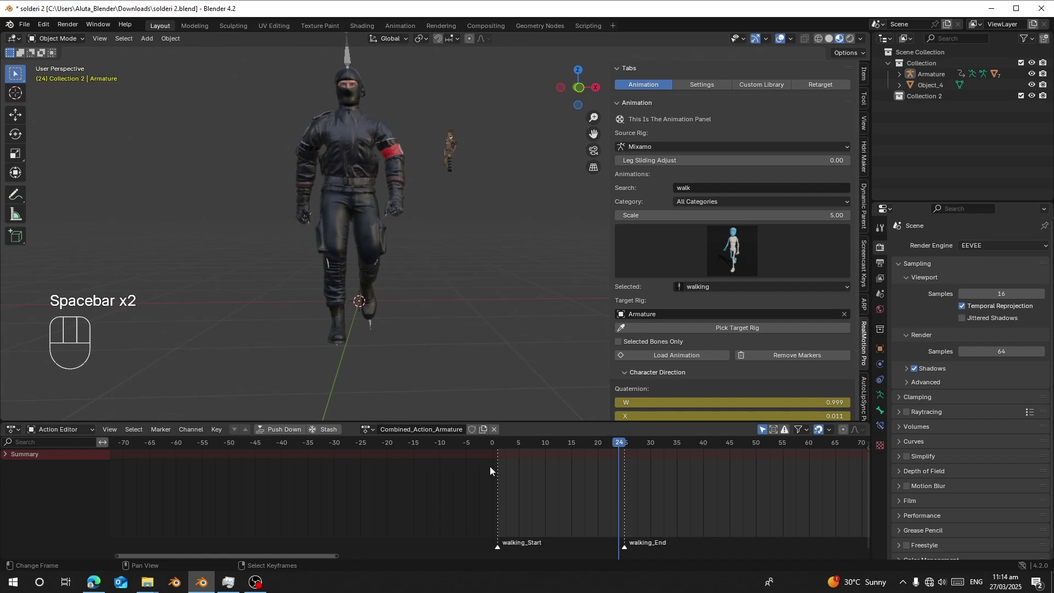
click(505, 481)
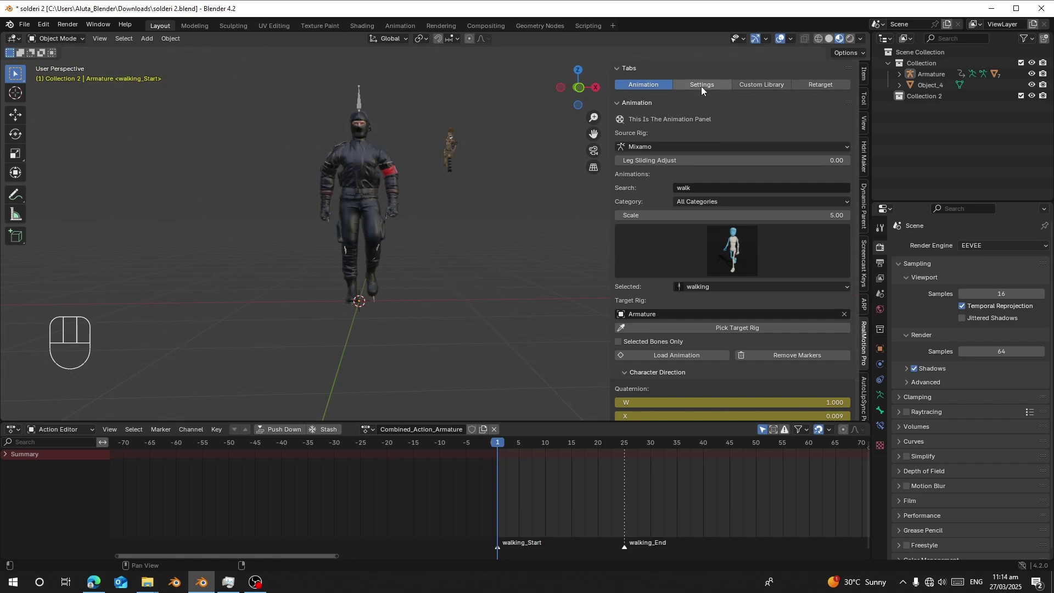
Step: Choose Mixamo rig type with the soldier Armature and import the T-pose calculation rig
click(701, 90)
click(714, 309)
click(714, 315)
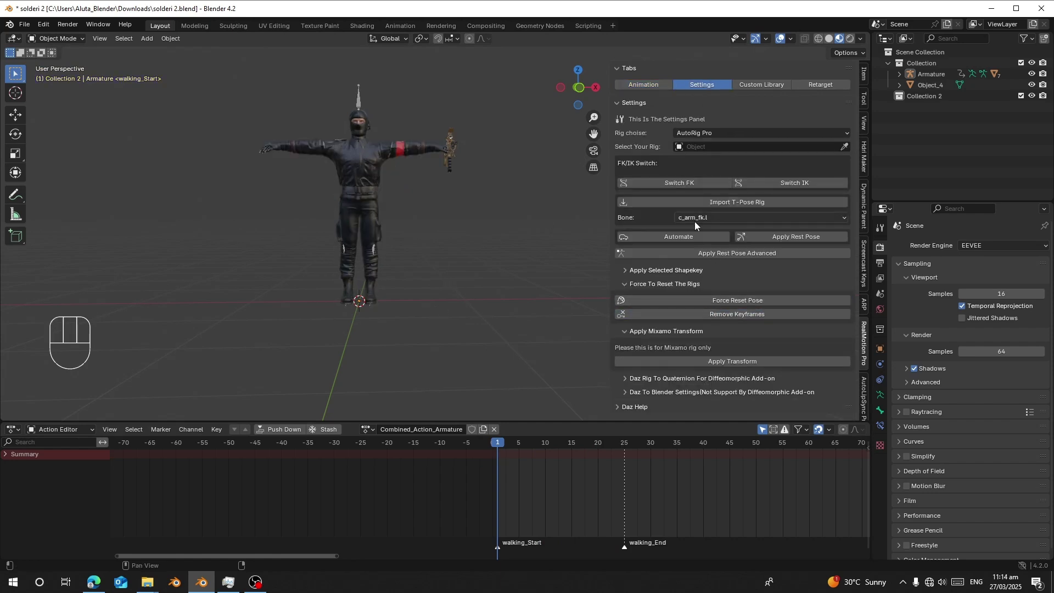
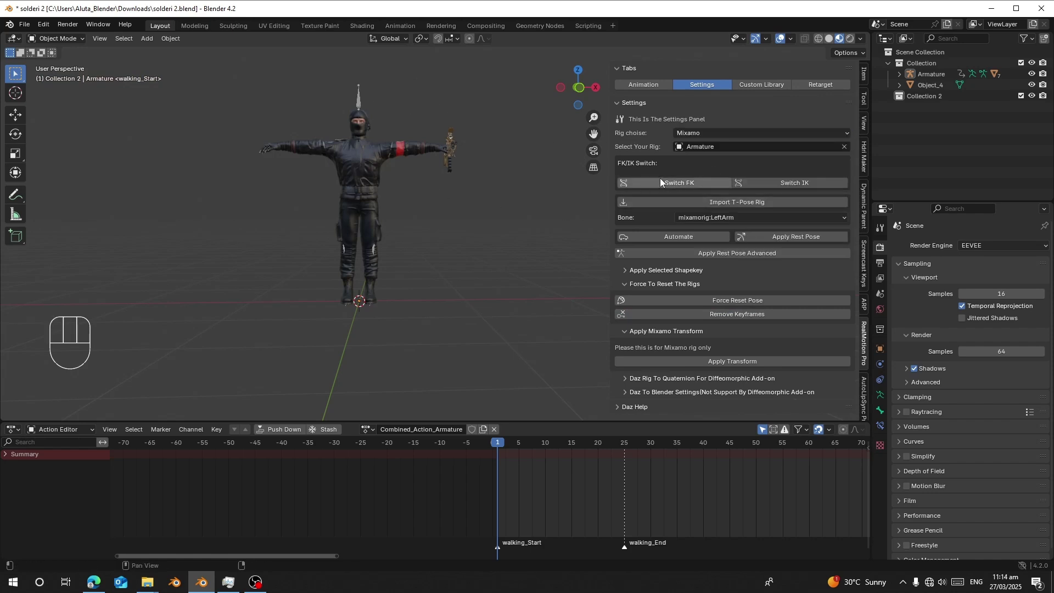
click(705, 211)
click(657, 204)
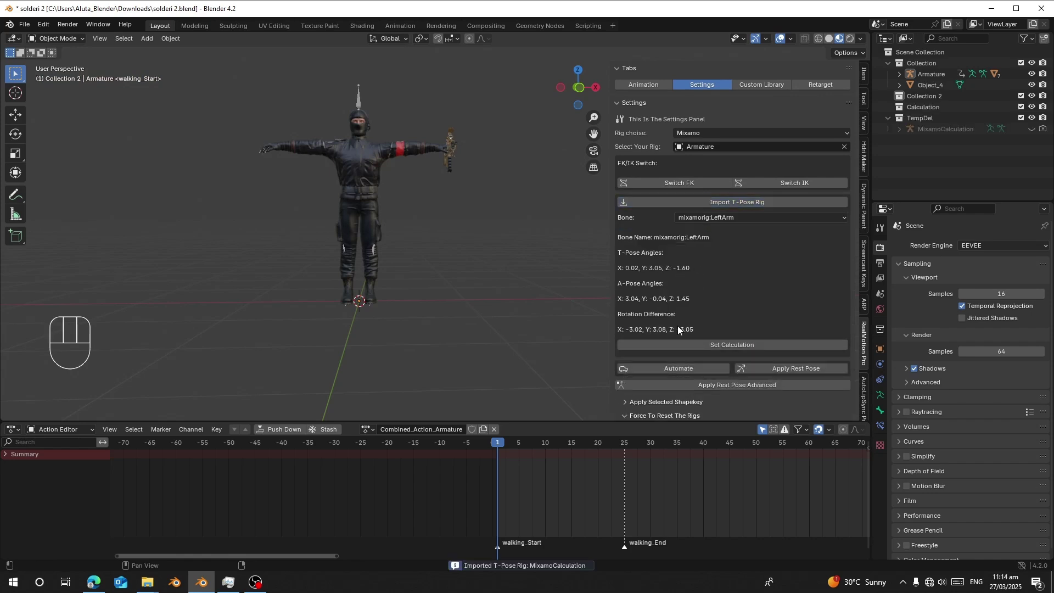
Step: Set the pose calculation and apply the T-pose as the Armature's rest pose, deleting the temporary rig
drag(682, 377, 87, 67)
key(alt+r)
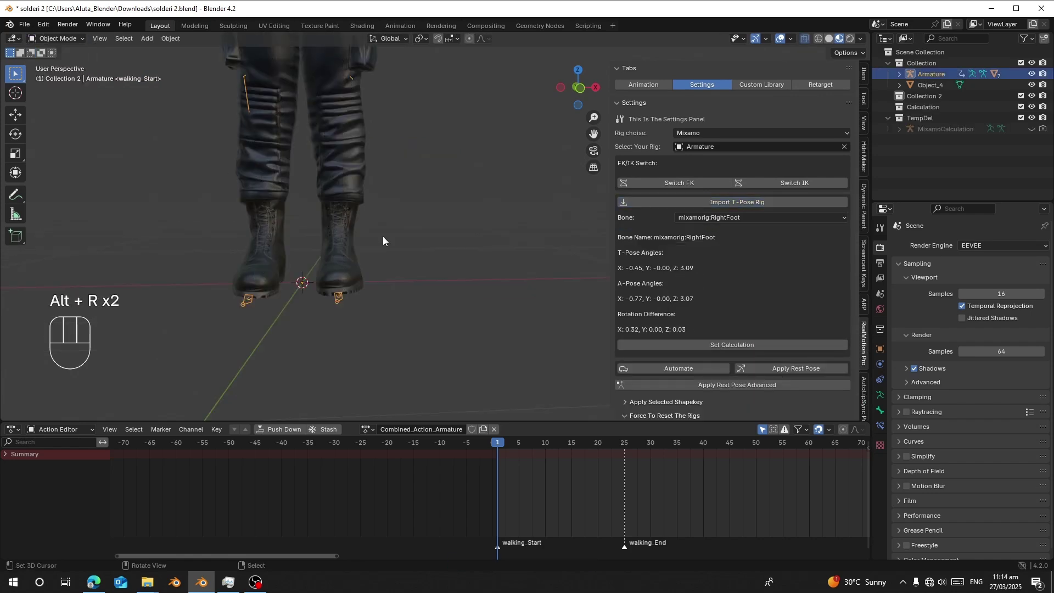
click(780, 369)
click(780, 372)
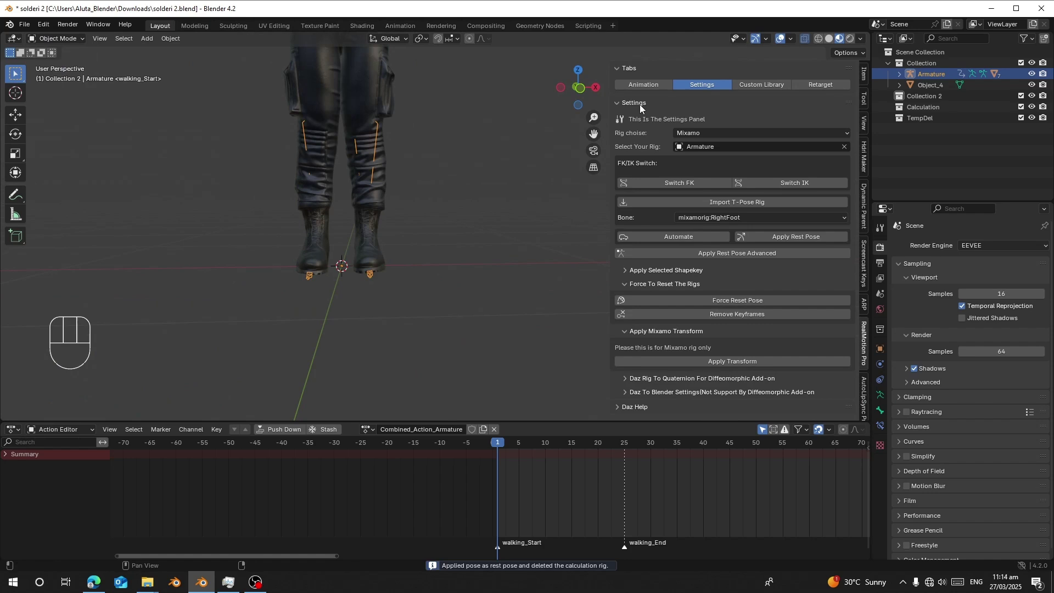
click(638, 95)
drag(460, 164, 455, 237)
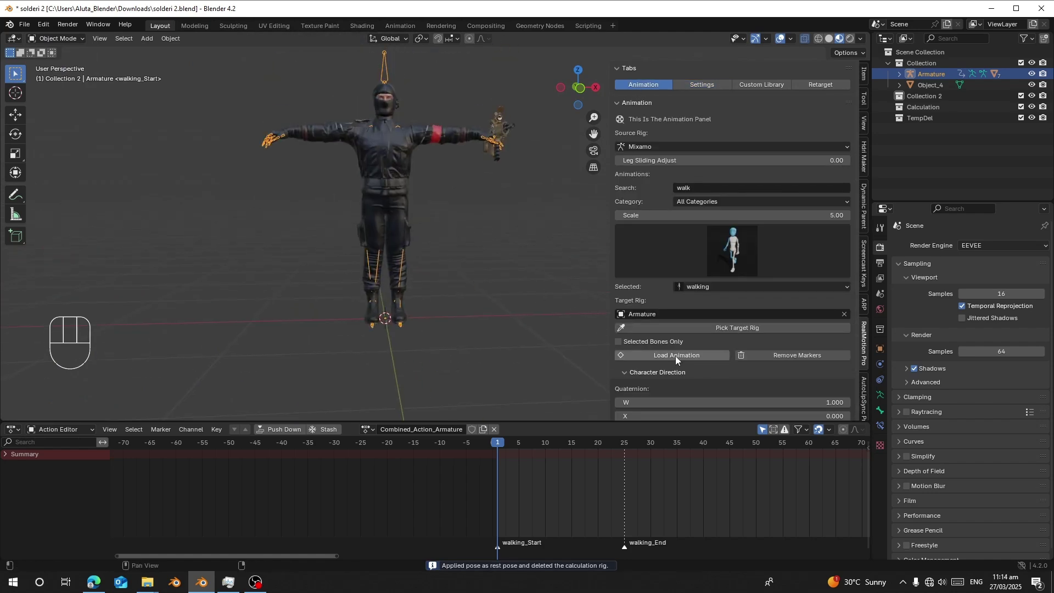
Step: Reload the walking keyframes onto the armature and review the walk in playback
drag(678, 363, 602, 312)
key(space)
click(496, 468)
middle_click(472, 308)
middle_click(472, 365)
click(490, 478)
middle_click(456, 353)
click(503, 459)
click(504, 453)
key(space)
click(632, 458)
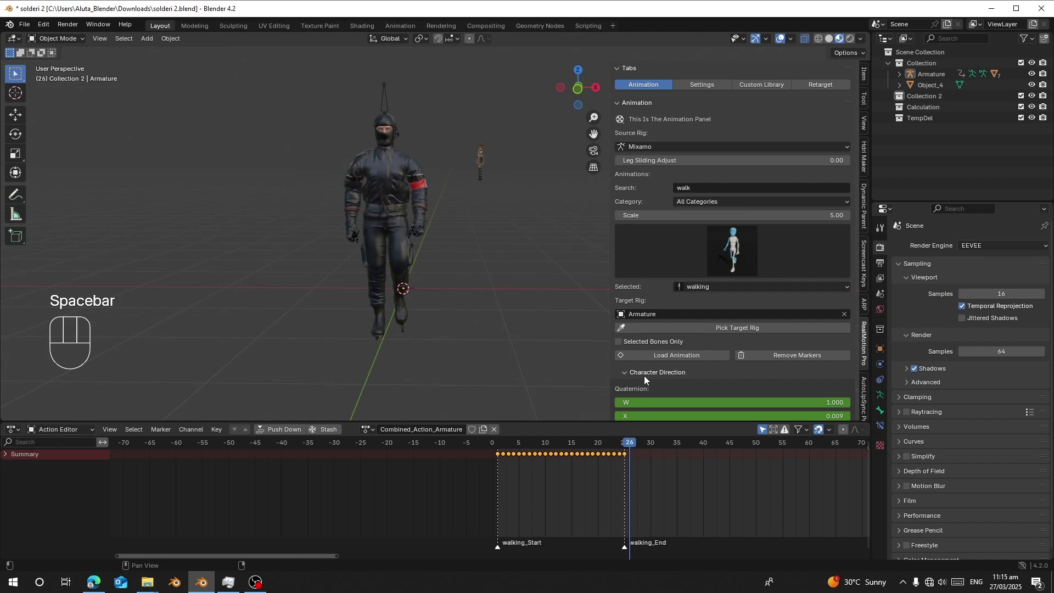
Step: Append the running clip from frame 26 with a -0.07 Y location offset in FCurve Tweaker
click(651, 272)
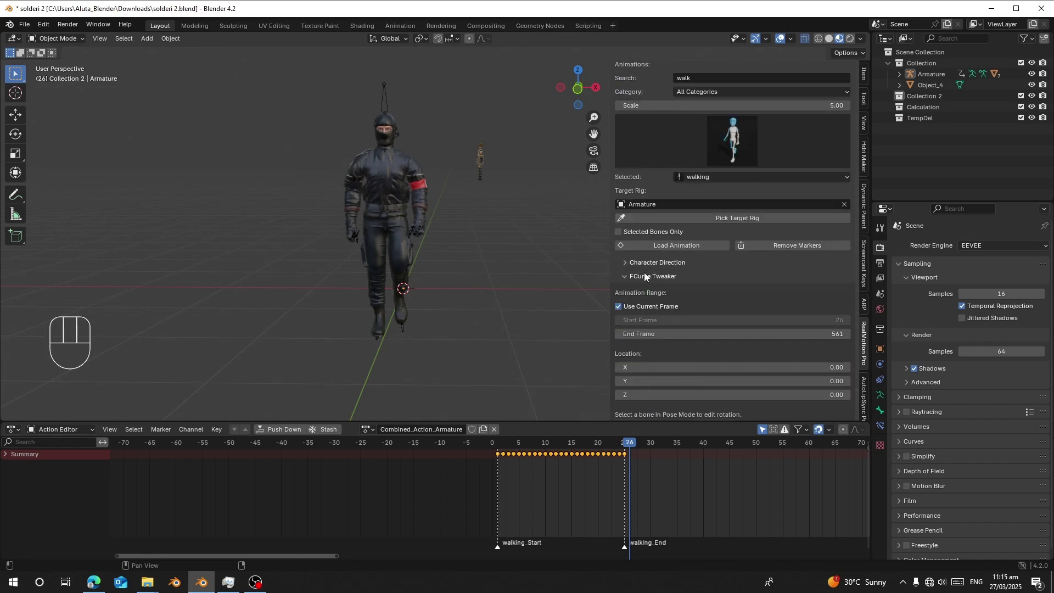
drag(695, 84, 704, 267)
key(n)
click(647, 245)
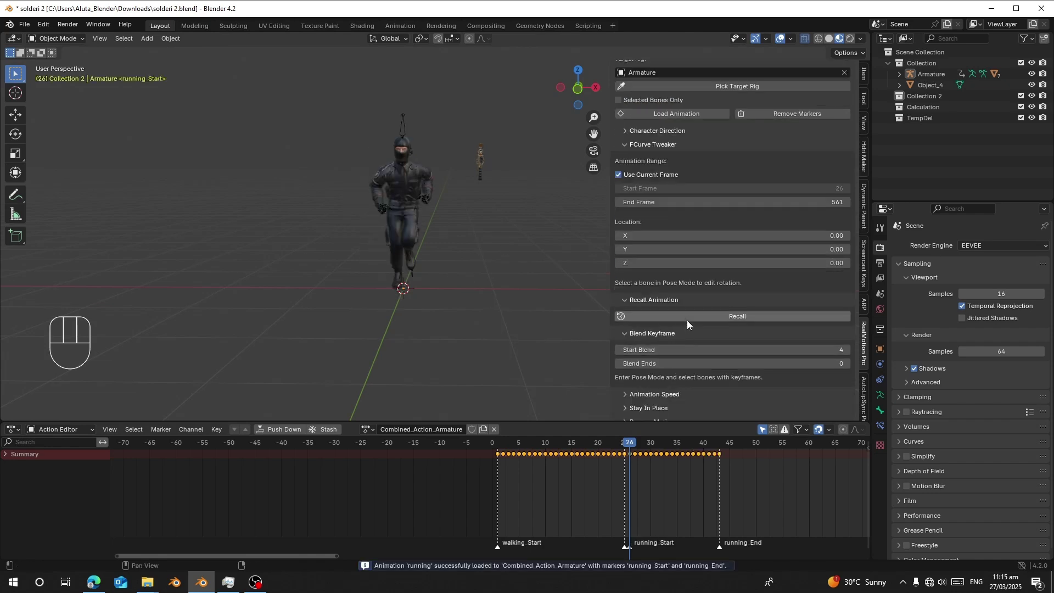
click(688, 323)
drag(401, 262, 306, 251)
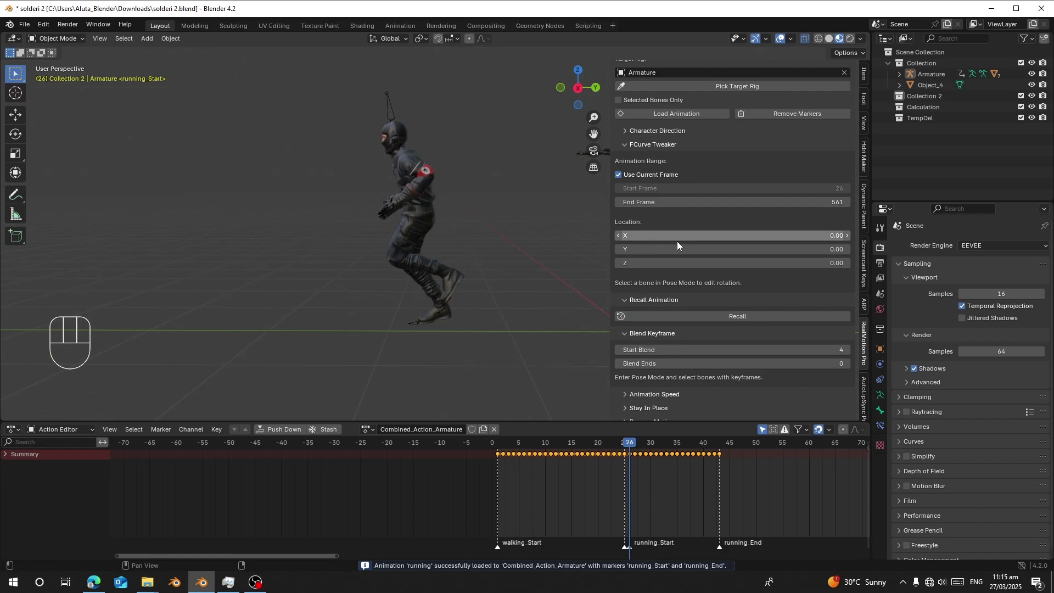
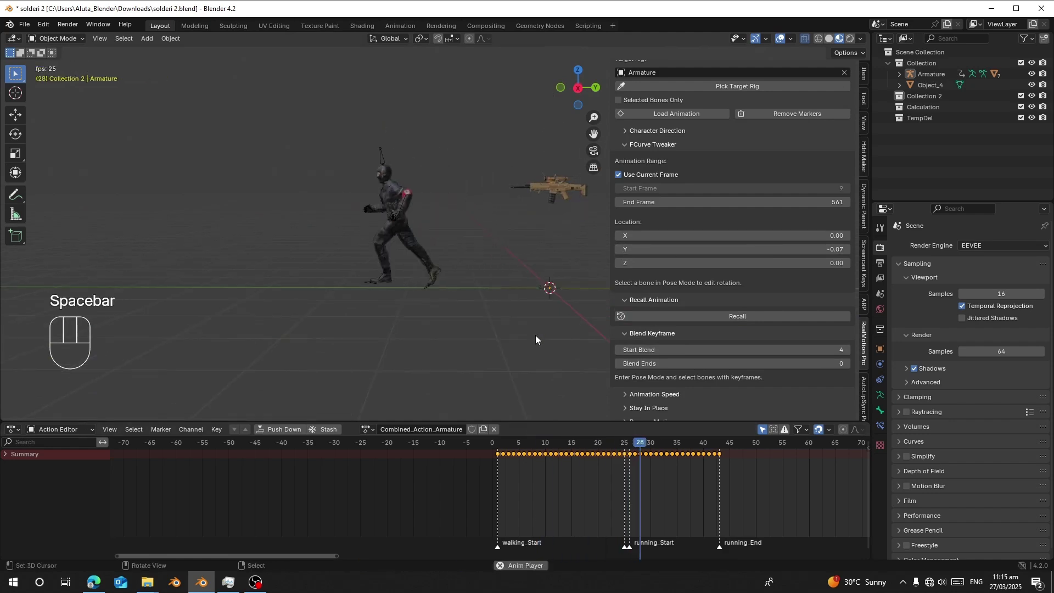
key(space)
Step: Scrub the walk-to-run transition and park the playhead on the first running frame
click(623, 470)
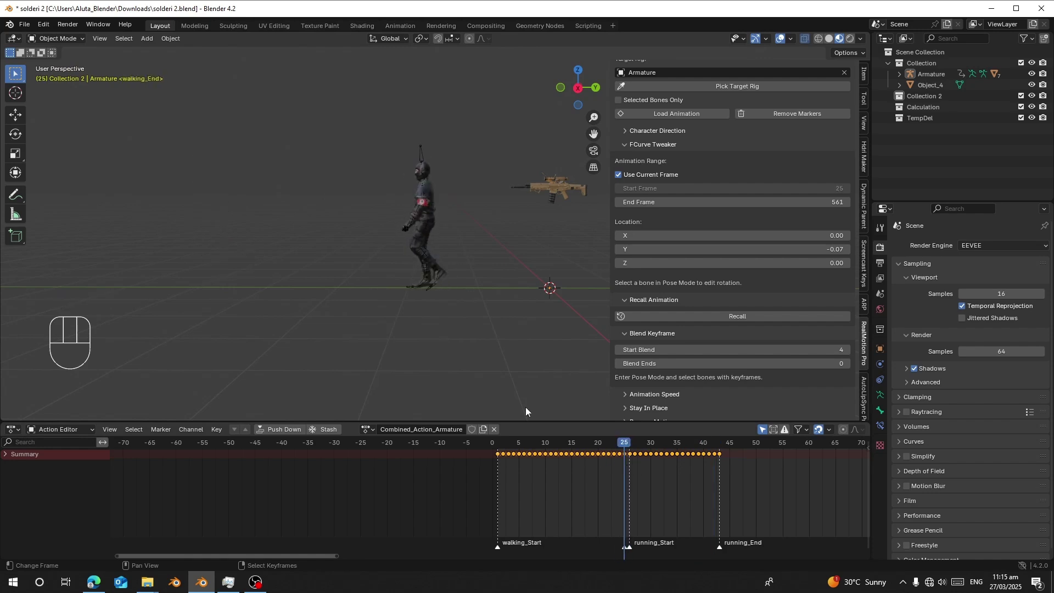
drag(441, 344, 474, 274)
drag(393, 321, 384, 227)
click(368, 299)
click(629, 464)
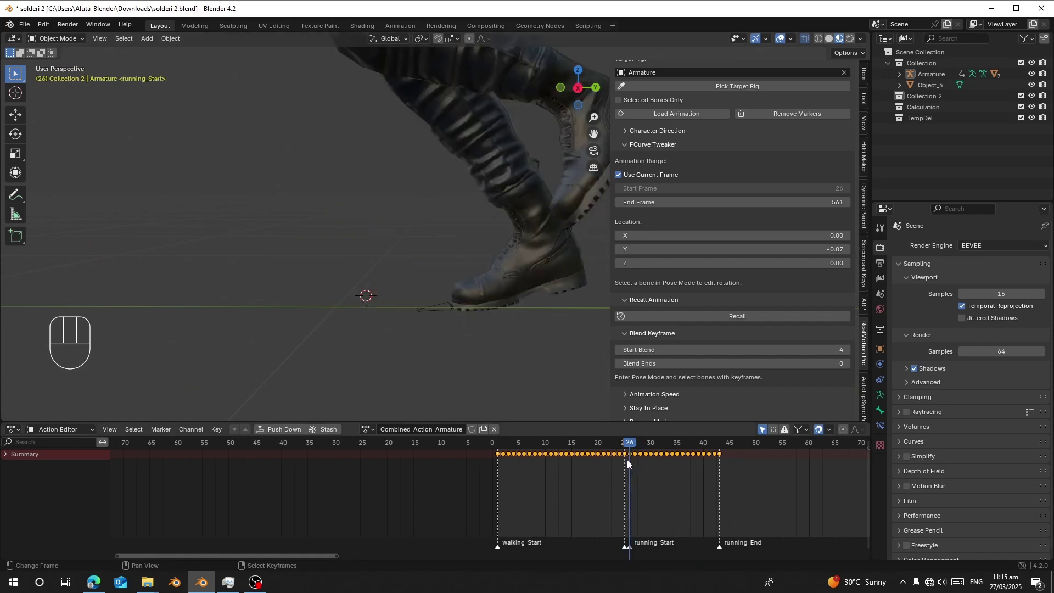
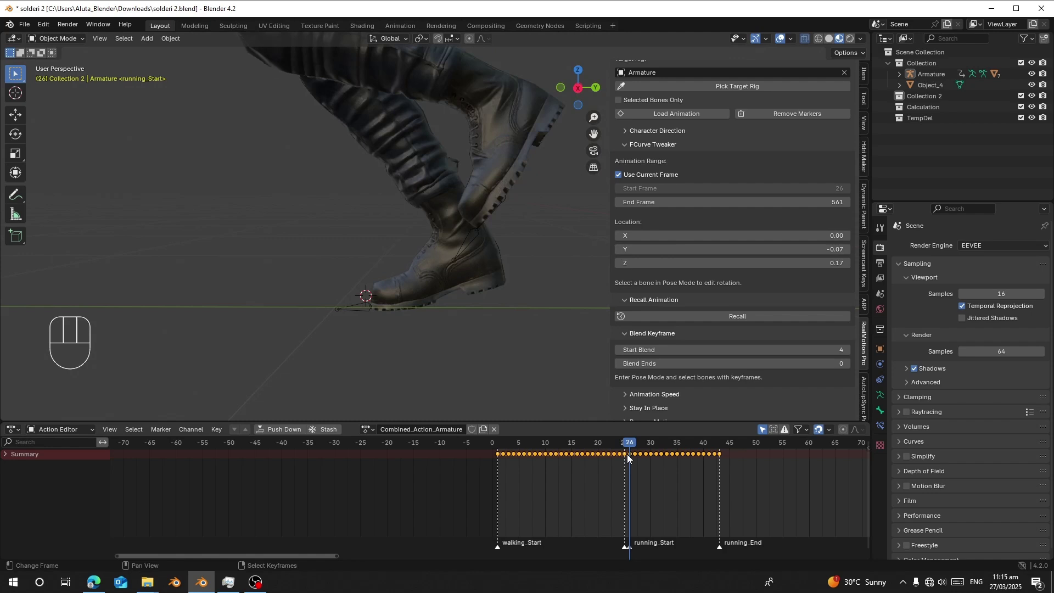
Step: In Pose Mode set Start Blend to 3 and blend keyframes across the walk-run transition
drag(64, 44, 133, 137)
key(a)
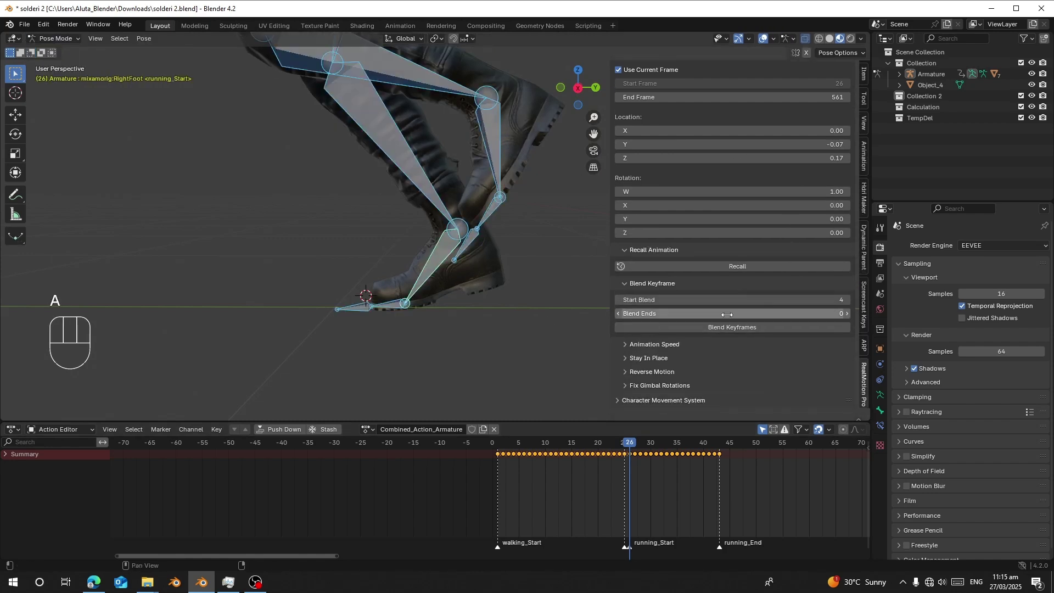
click(622, 303)
click(671, 332)
click(626, 465)
key(space)
drag(618, 500, 567, 436)
key(space)
click(621, 465)
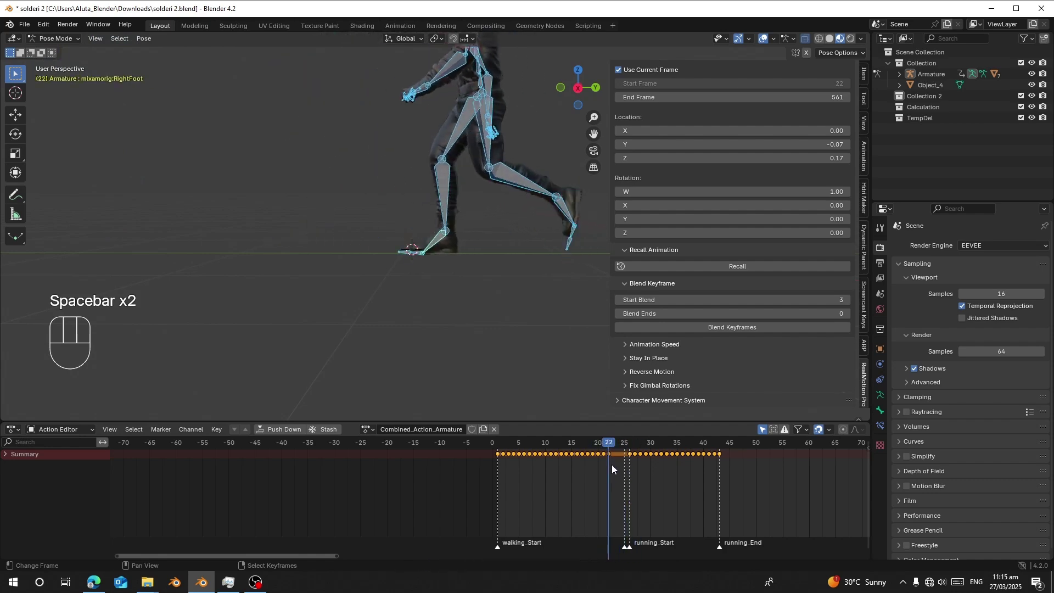
key(space)
Step: Jump to the last running frame and bring up the Retarget settings
click(733, 464)
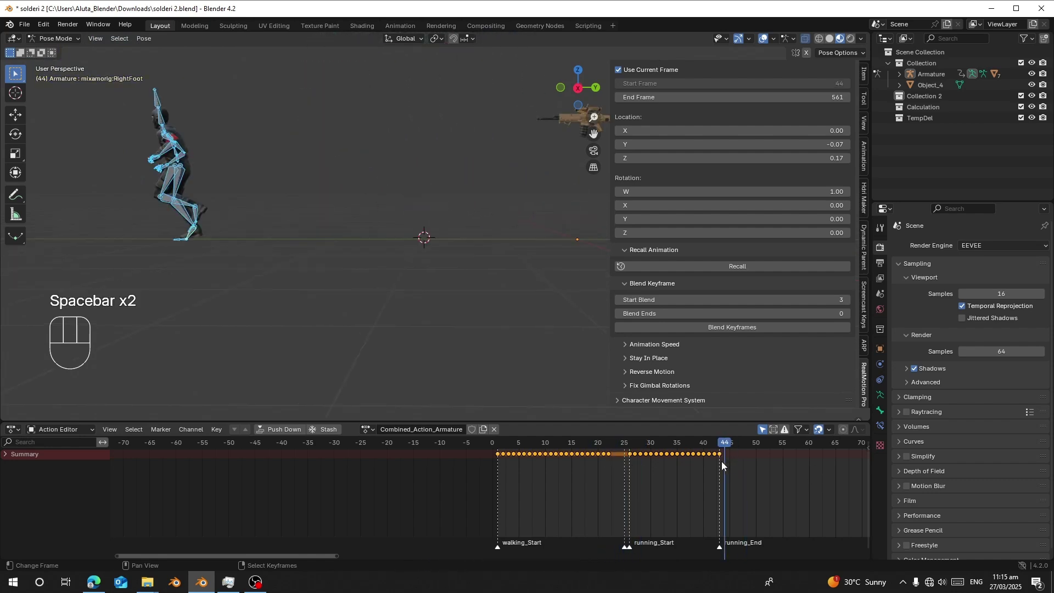
drag(241, 201, 302, 207)
drag(289, 200, 322, 214)
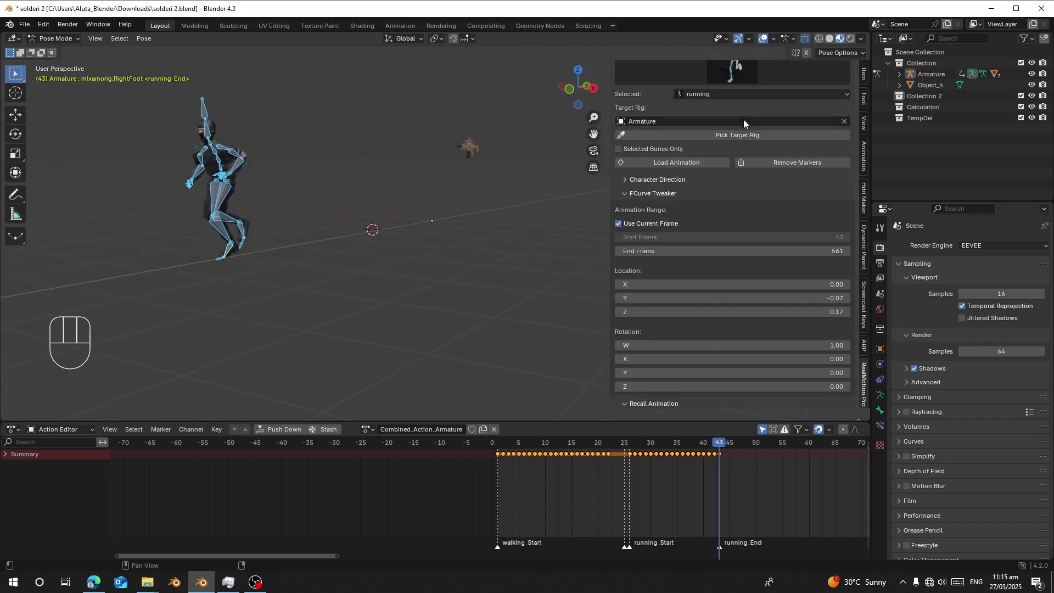
click(825, 81)
click(829, 86)
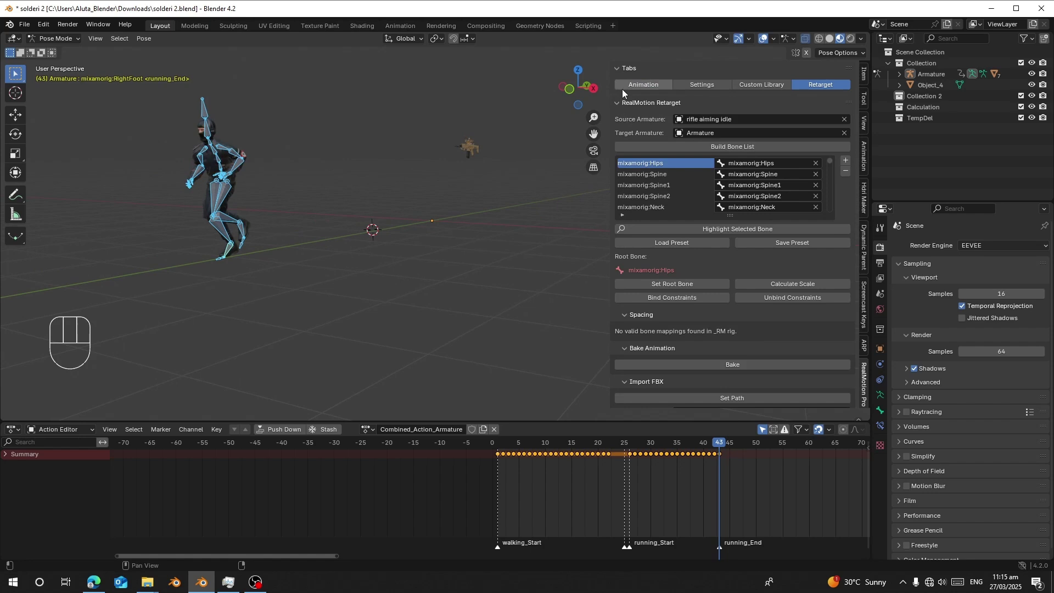
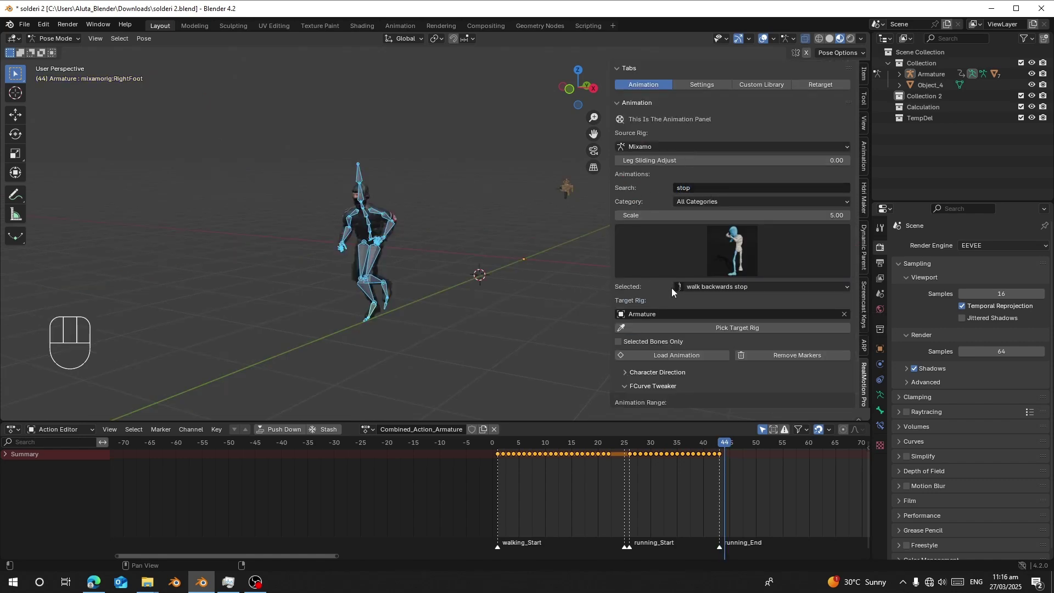
Step: Choose the run to stop clip and load it into the combined action at frame 44
drag(700, 294, 688, 252)
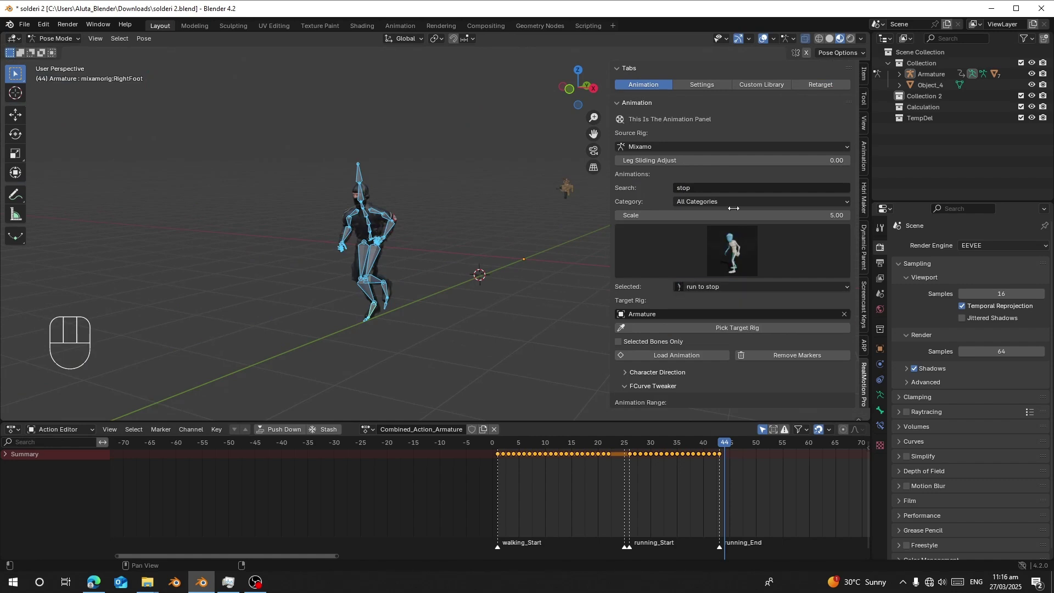
drag(690, 356, 758, 472)
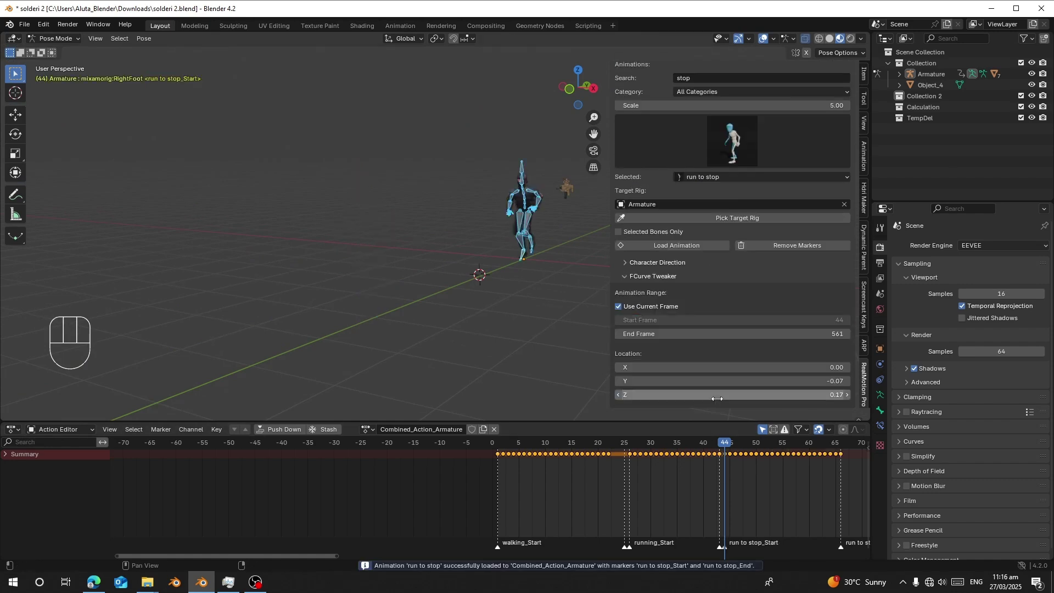
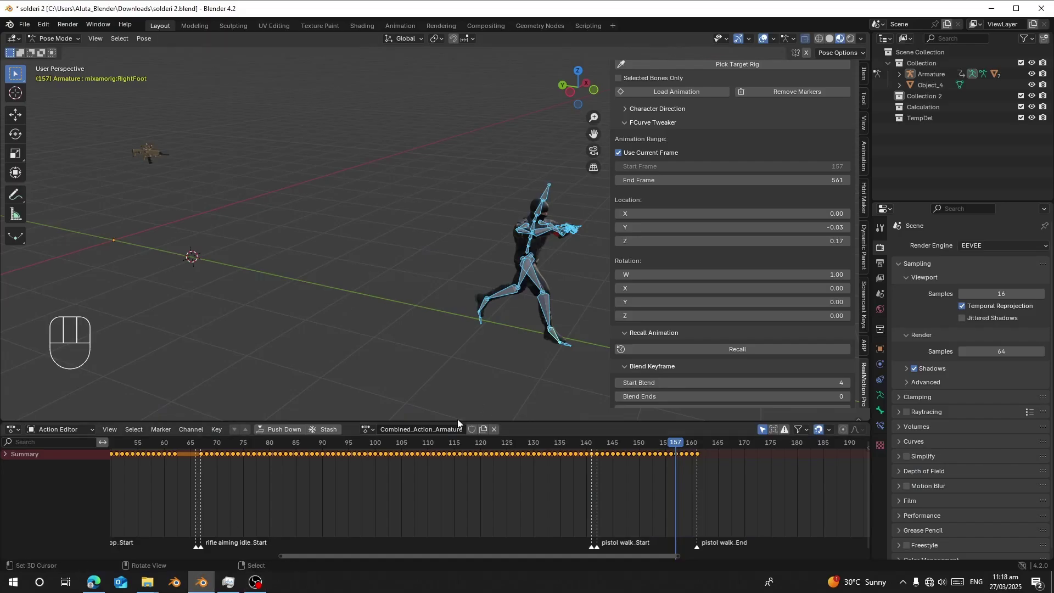
Step: Review the appended rifle idle and pistol walk clips and zoom the timeline to show all markers
click(252, 437)
click(204, 498)
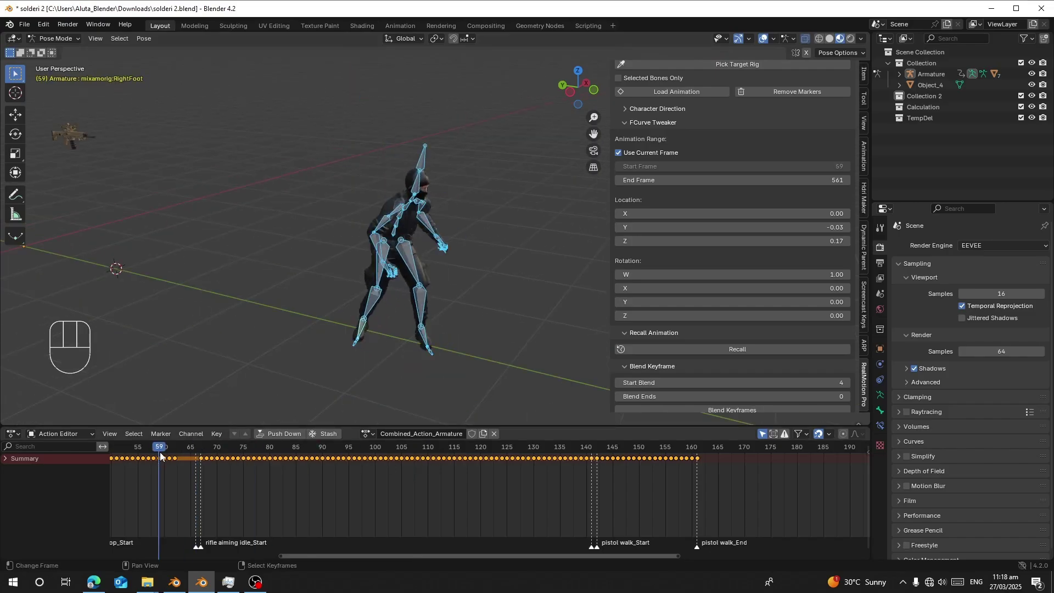
drag(269, 486, 225, 481)
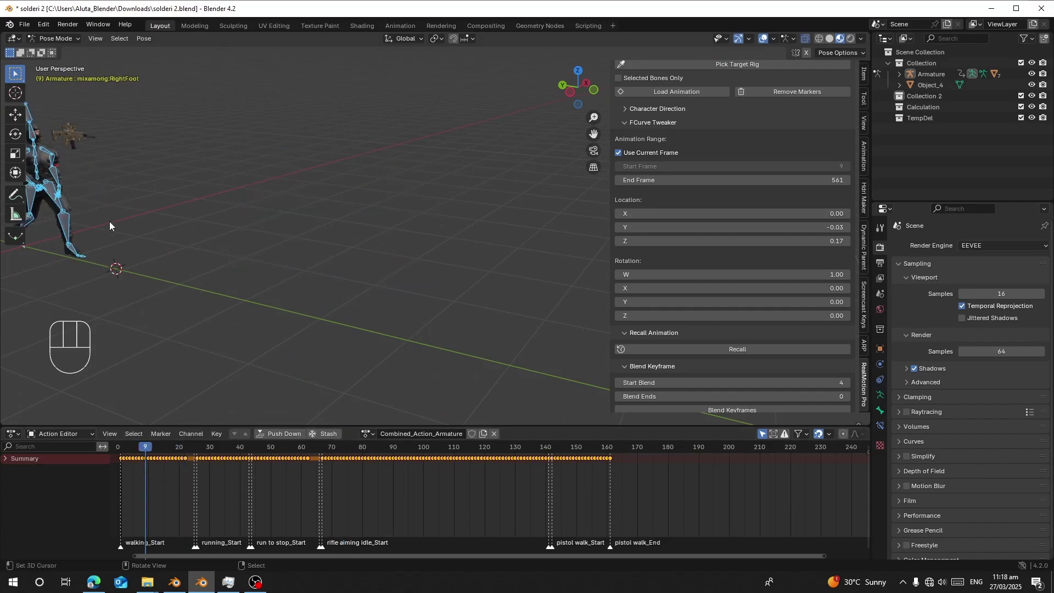